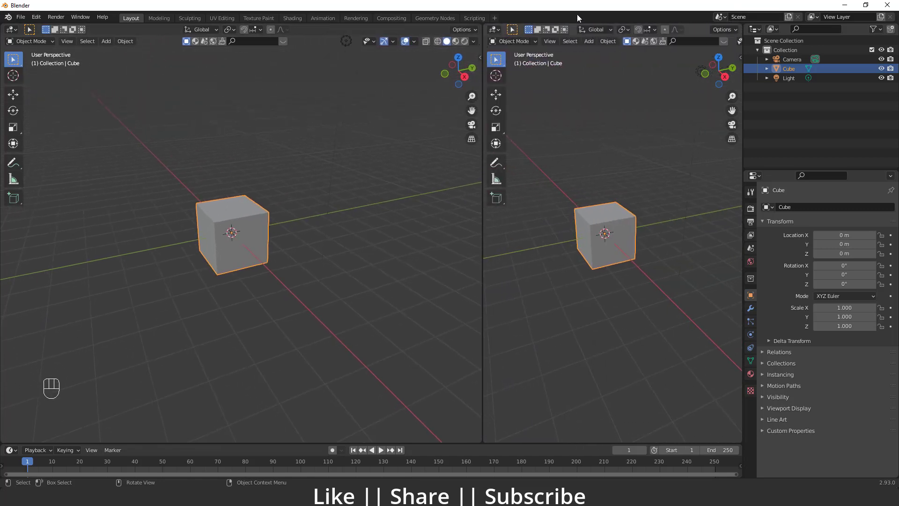
# Load images (76).jpg as a stone-well reference in an Image Editor beside the 3D viewport
pyautogui.moveTo(498, 33); pyautogui.dragTo(521, 71)
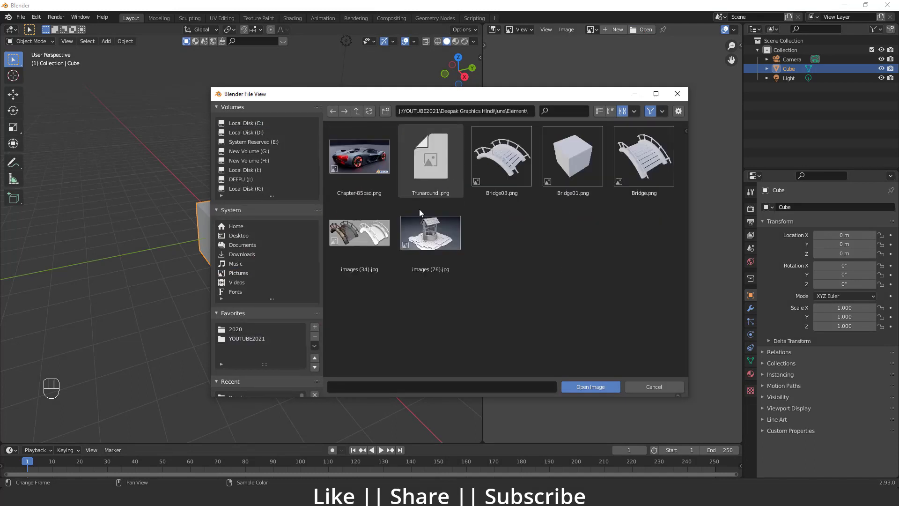
pyautogui.moveTo(603, 292); pyautogui.dragTo(620, 288)
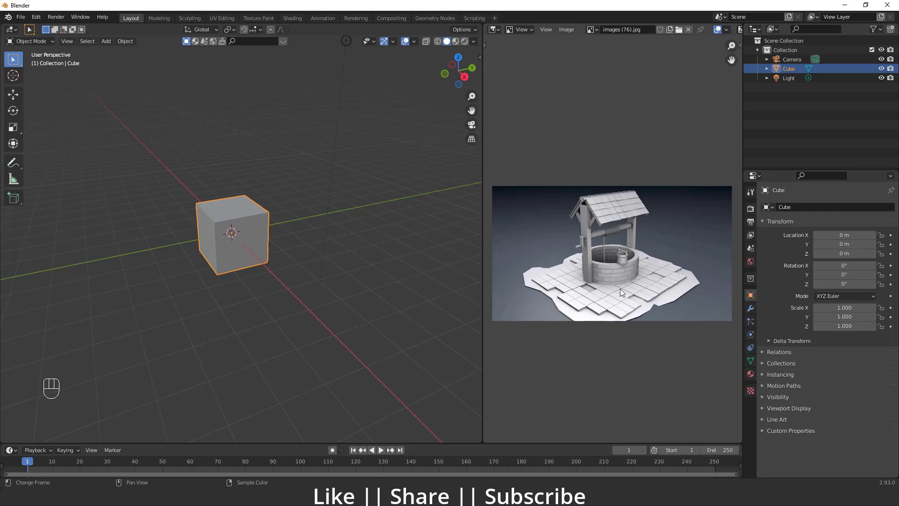
pyautogui.click(632, 306)
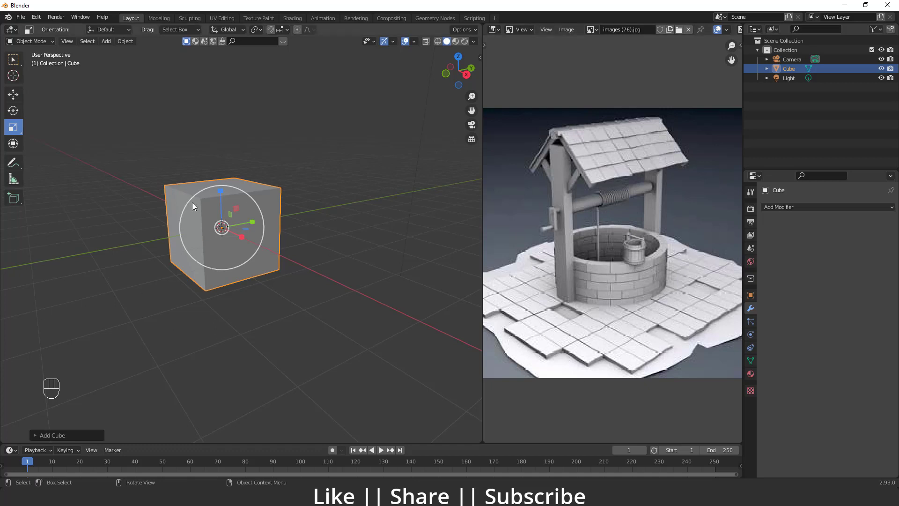
# Stretch and squash the default cube toward long, flat brick proportions
pyautogui.moveTo(212, 274); pyautogui.dragTo(226, 280)
pyautogui.moveTo(235, 251); pyautogui.dragTo(232, 228)
pyautogui.click(211, 209)
pyautogui.moveTo(247, 257); pyautogui.dragTo(230, 259)
pyautogui.moveTo(227, 261); pyautogui.dragTo(170, 254)
pyautogui.middleClick(213, 262)
# Refine the brick's proportions and apply its scale (Ctrl+A) to make it permanent
pyautogui.moveTo(218, 230); pyautogui.dragTo(214, 214)
pyautogui.moveTo(231, 294); pyautogui.dragTo(271, 284)
pyautogui.moveTo(270, 286); pyautogui.dragTo(256, 298)
pyautogui.click(240, 275)
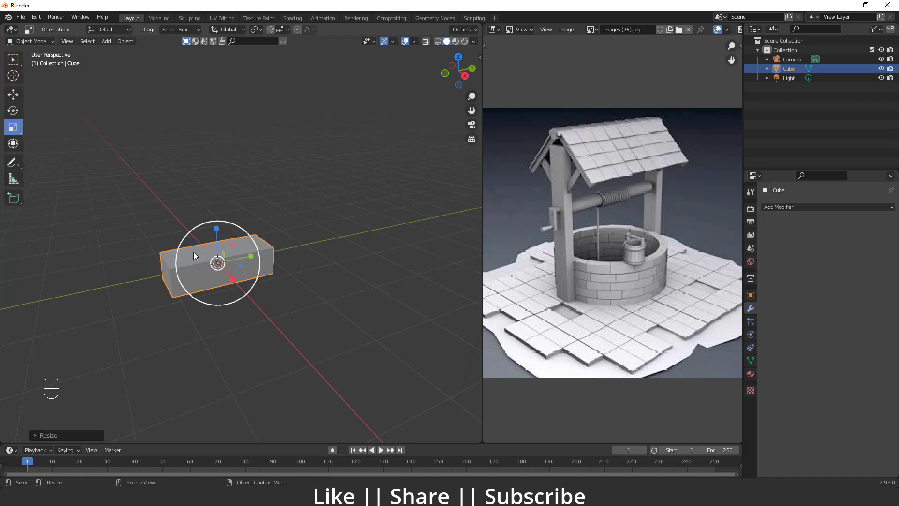
pyautogui.press('ctrl+a')
pyautogui.moveTo(340, 318); pyautogui.dragTo(275, 313)
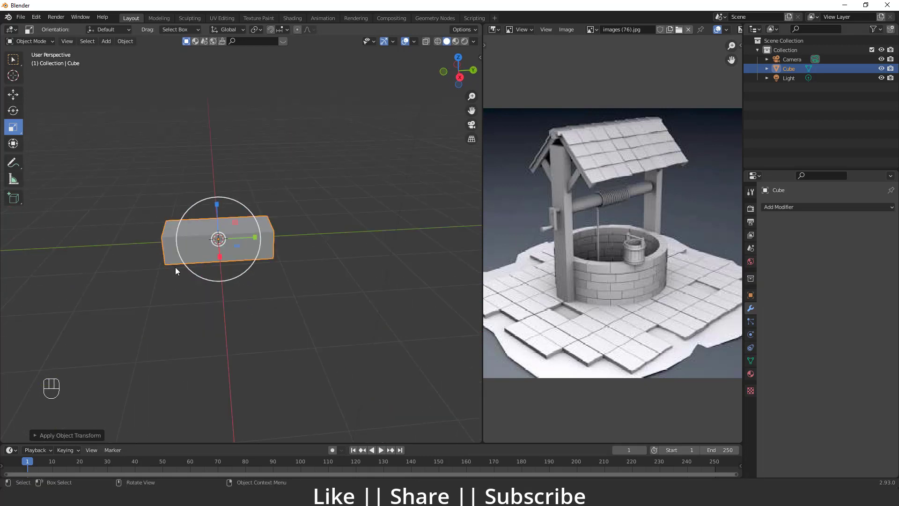
pyautogui.moveTo(787, 217); pyautogui.dragTo(707, 237)
# Add an Array modifier, rotate the brick about its vertical axis and apply the rotation
pyautogui.moveTo(254, 315); pyautogui.dragTo(277, 312)
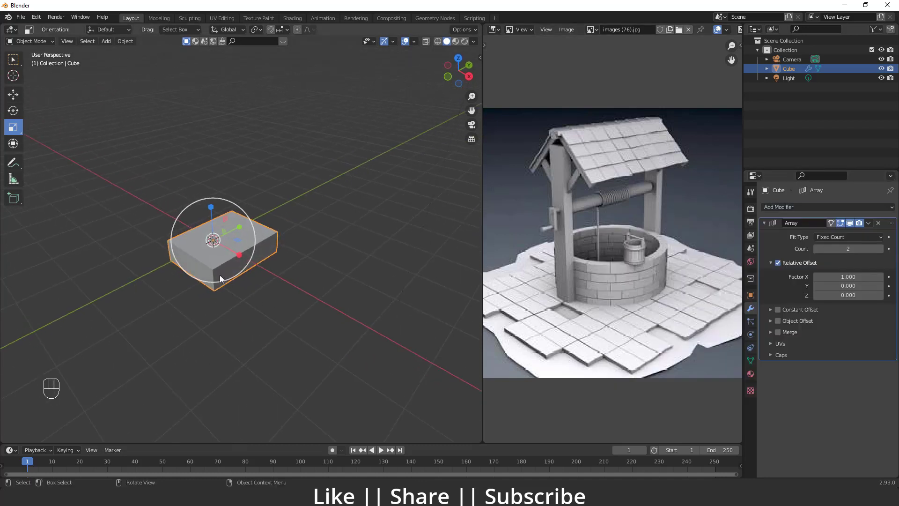
pyautogui.moveTo(874, 226); pyautogui.dragTo(258, 259)
pyautogui.moveTo(228, 258); pyautogui.dragTo(198, 253)
pyautogui.moveTo(219, 277); pyautogui.dragTo(229, 275)
pyautogui.press('ctrl+a')
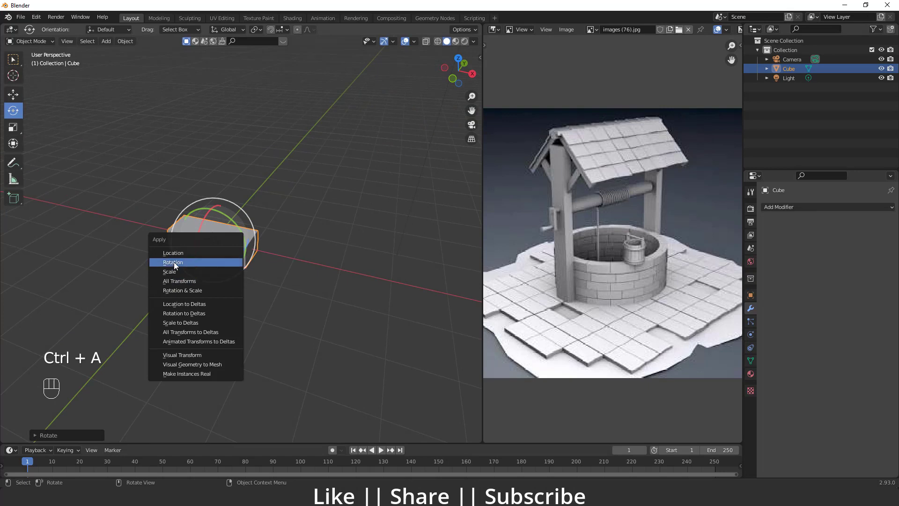
# Set the Array to Count 10 with Relative Offset X 1.010 for a tiny gap between bricks
pyautogui.moveTo(848, 207); pyautogui.dragTo(696, 240)
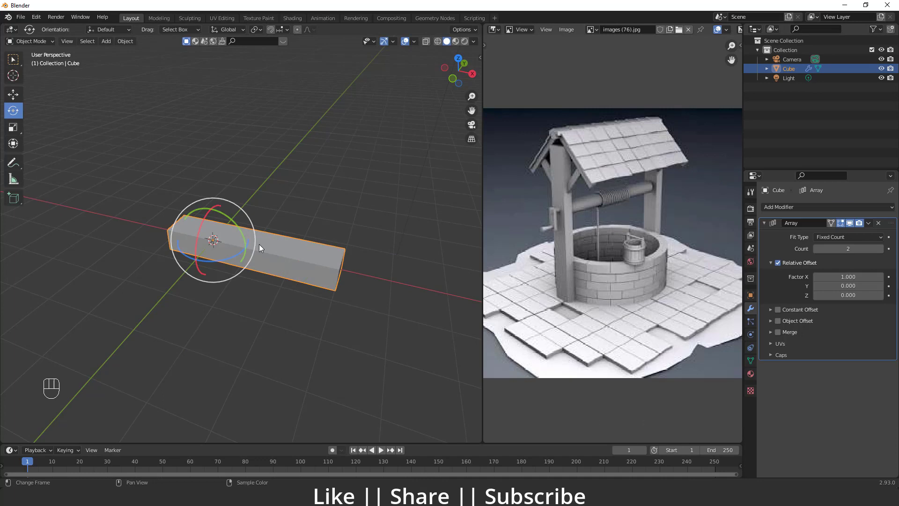
pyautogui.middleClick(334, 292)
pyautogui.middleClick(282, 280)
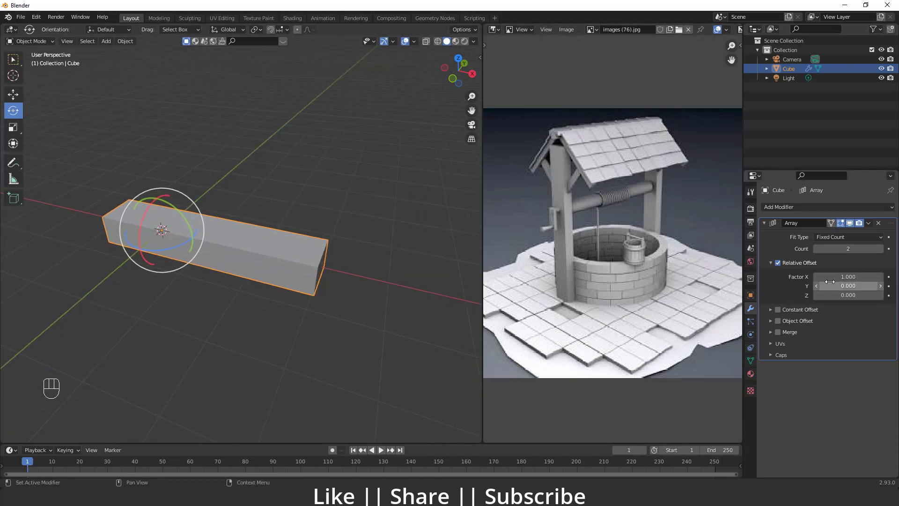
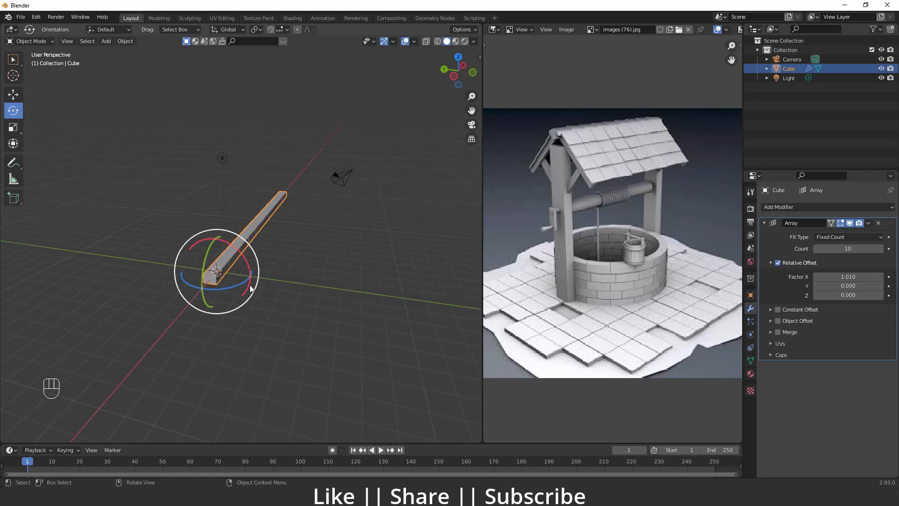
pyautogui.moveTo(842, 206); pyautogui.dragTo(803, 329)
# Add a Simple Deform modifier in Bend mode around the Z axis and raise its angle to curve the row
pyautogui.middleClick(284, 288)
pyautogui.click(806, 383)
pyautogui.moveTo(259, 336); pyautogui.dragTo(239, 334)
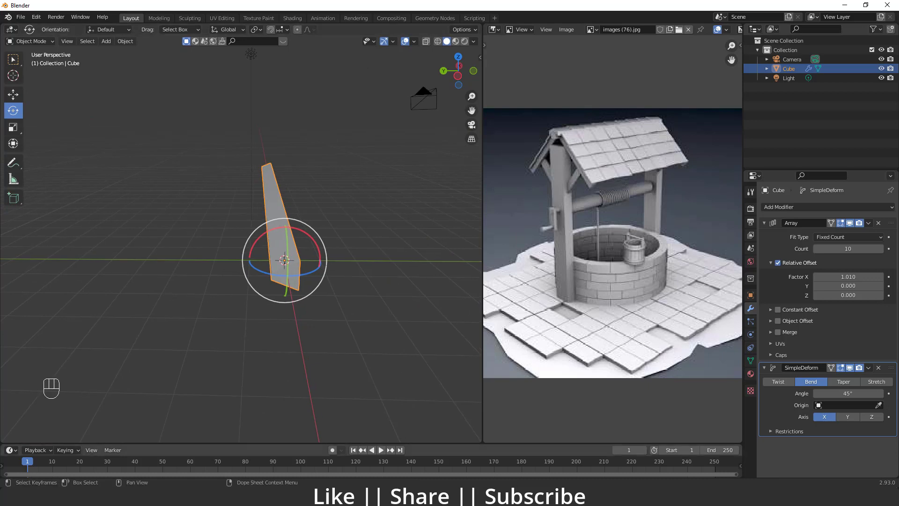
pyautogui.click(849, 424)
pyautogui.click(876, 419)
pyautogui.moveTo(305, 337); pyautogui.dragTo(269, 351)
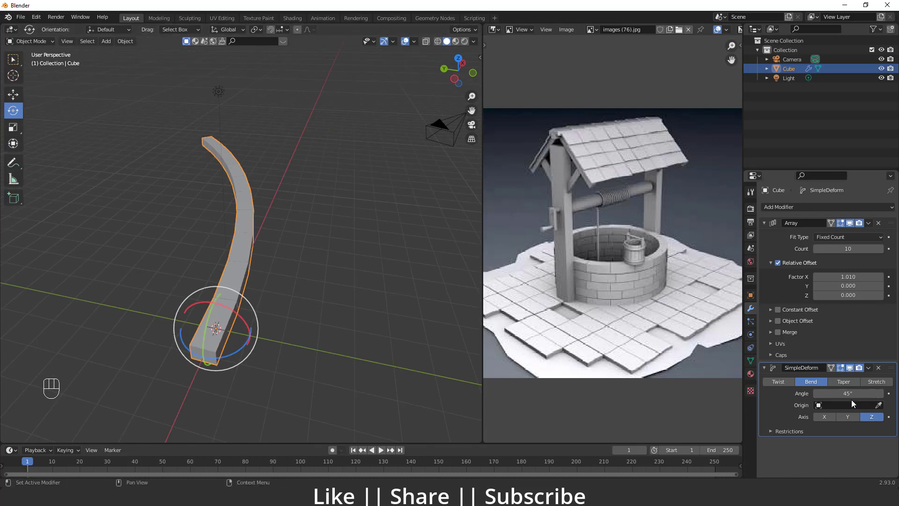
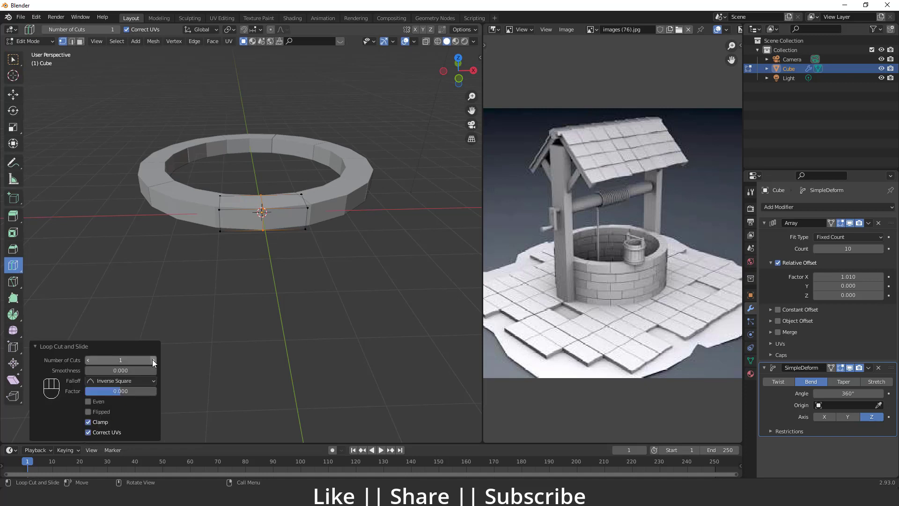
# Exit mesh editing on the closed brick ring (Tab) so the whole object is active again
pyautogui.click(156, 363)
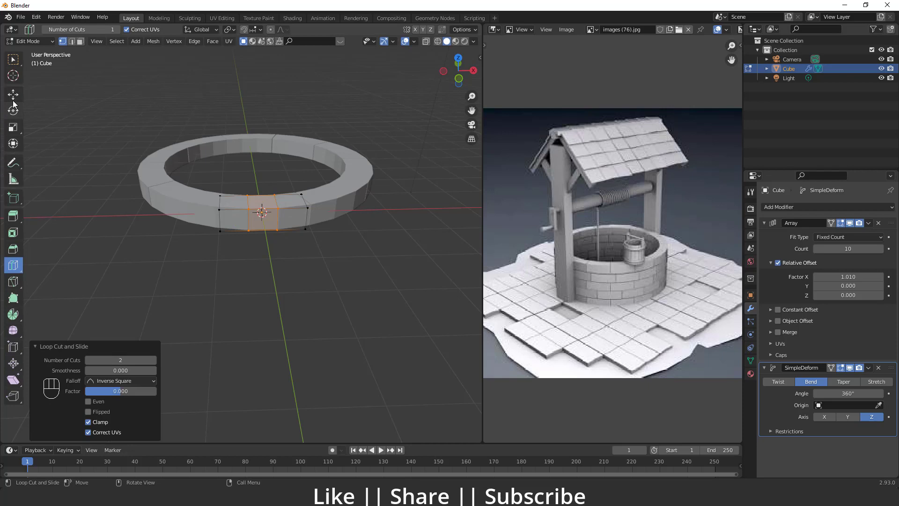
pyautogui.doubleClick(14, 103)
pyautogui.press('Tab')
pyautogui.moveTo(290, 299); pyautogui.dragTo(278, 323)
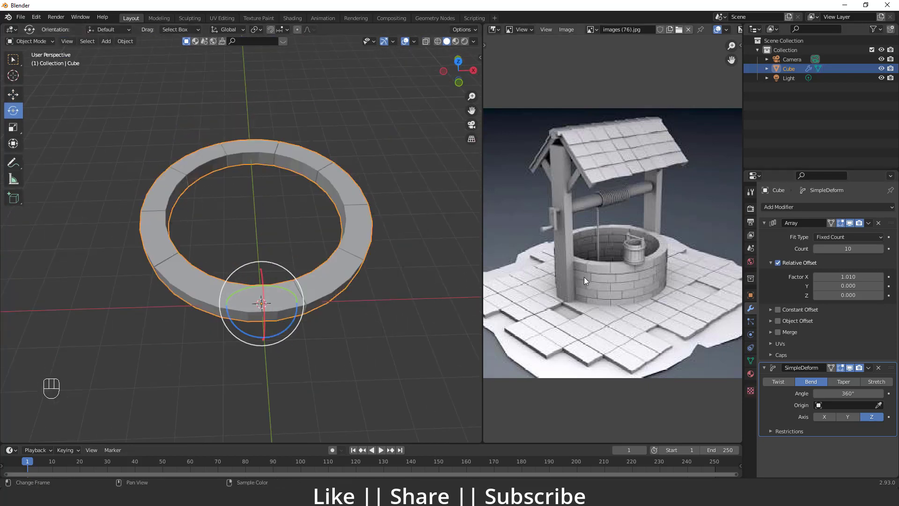
pyautogui.moveTo(813, 209); pyautogui.dragTo(715, 248)
# Add a Bevel modifier with a 0.02 m width and inspect the rounded stone edges
pyautogui.click(327, 313)
pyautogui.moveTo(335, 293); pyautogui.dragTo(321, 276)
pyautogui.middleClick(320, 283)
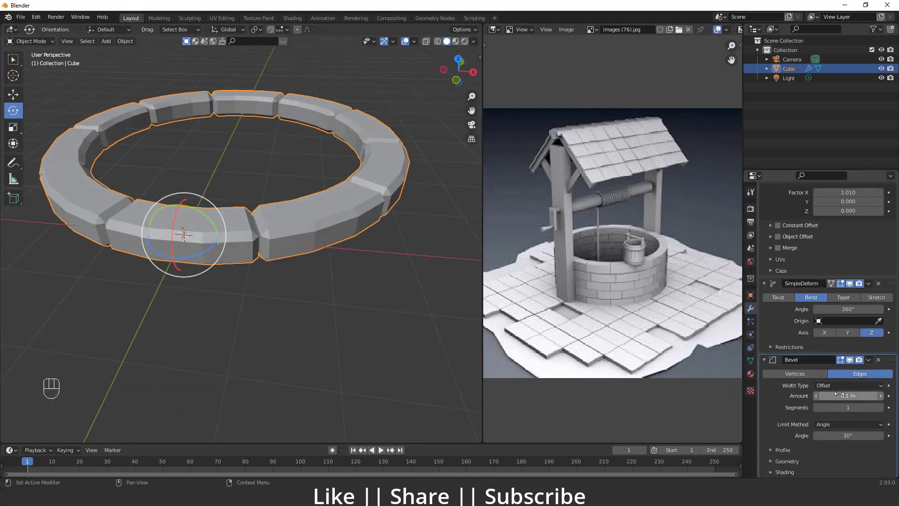
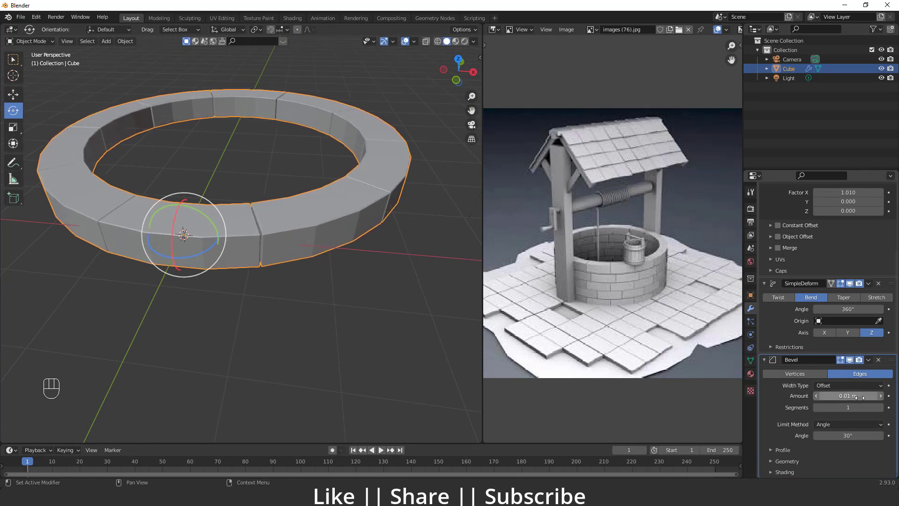
pyautogui.click(885, 401)
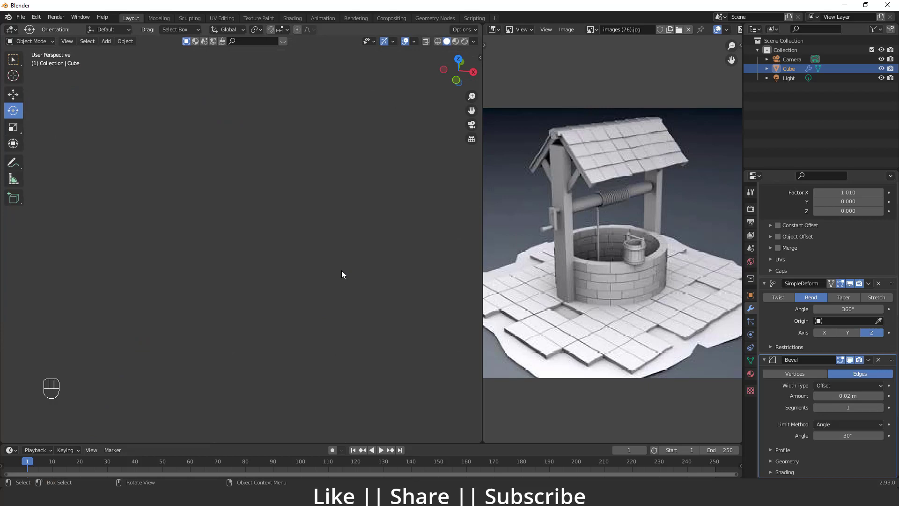
pyautogui.middleClick(349, 273)
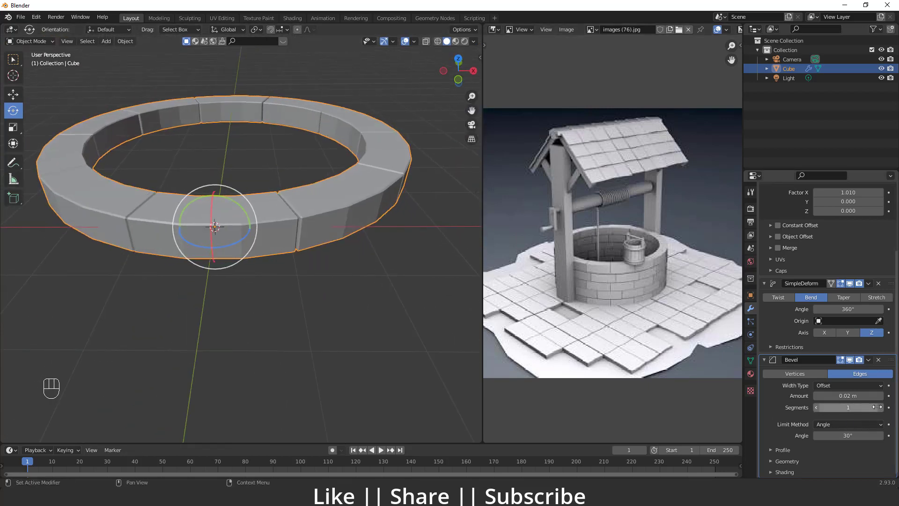
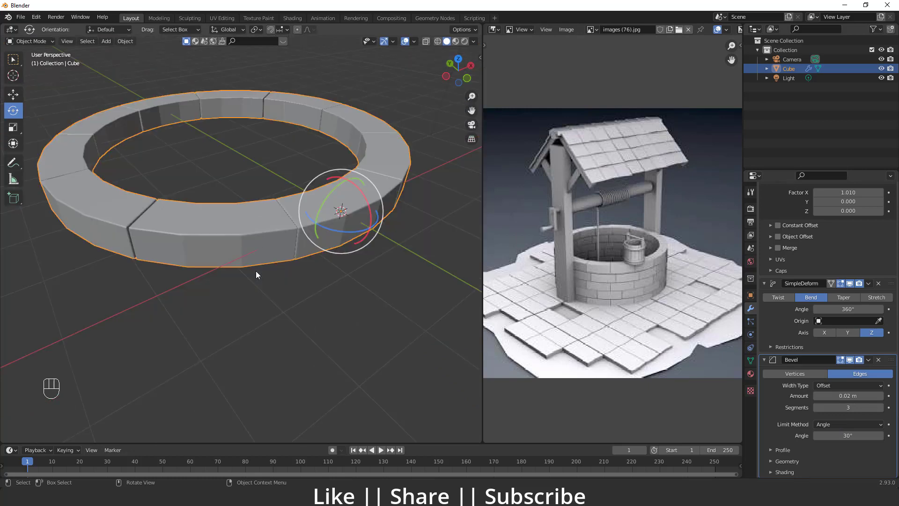
pyautogui.moveTo(258, 288); pyautogui.dragTo(232, 280)
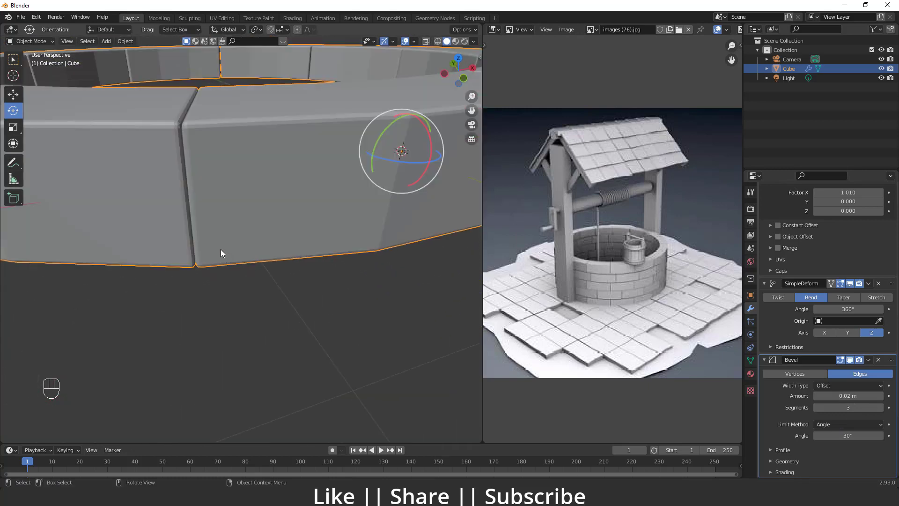
pyautogui.middleClick(223, 250)
pyautogui.moveTo(269, 246); pyautogui.dragTo(228, 245)
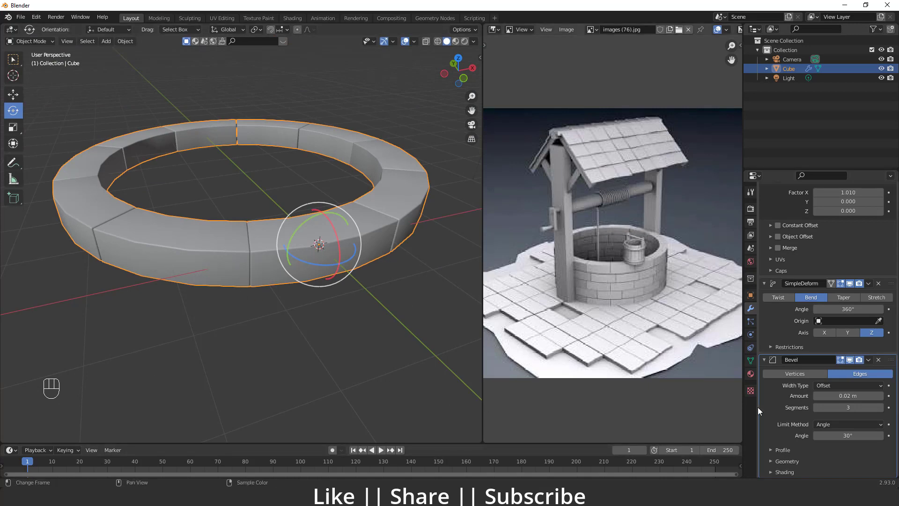
# Set 3 bevel segments and enable Harden Normals under the bevel's Shading options
pyautogui.click(754, 366)
pyautogui.click(766, 371)
pyautogui.click(819, 386)
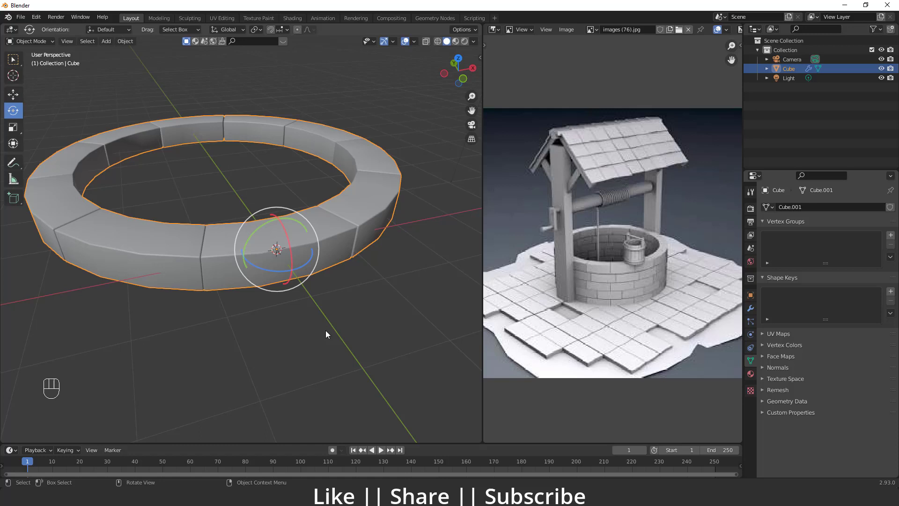
pyautogui.click(766, 372)
pyautogui.click(766, 369)
pyautogui.click(755, 311)
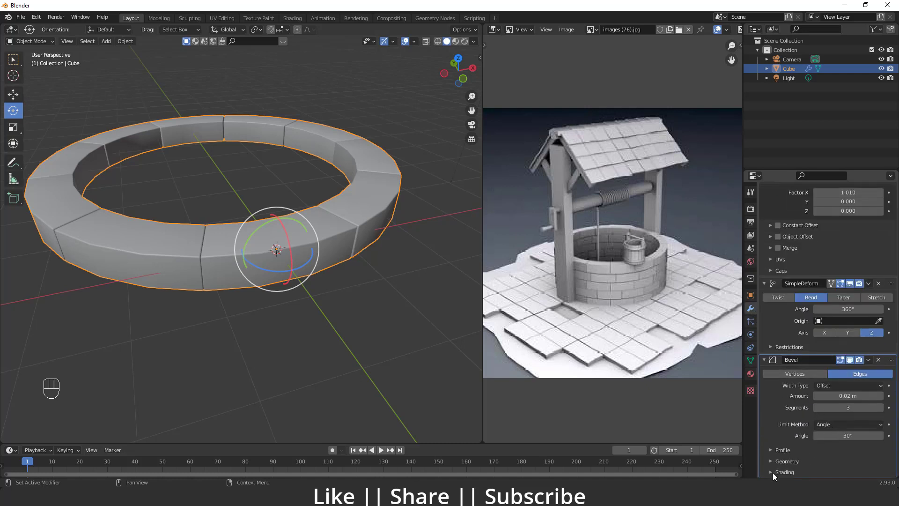
pyautogui.click(775, 474)
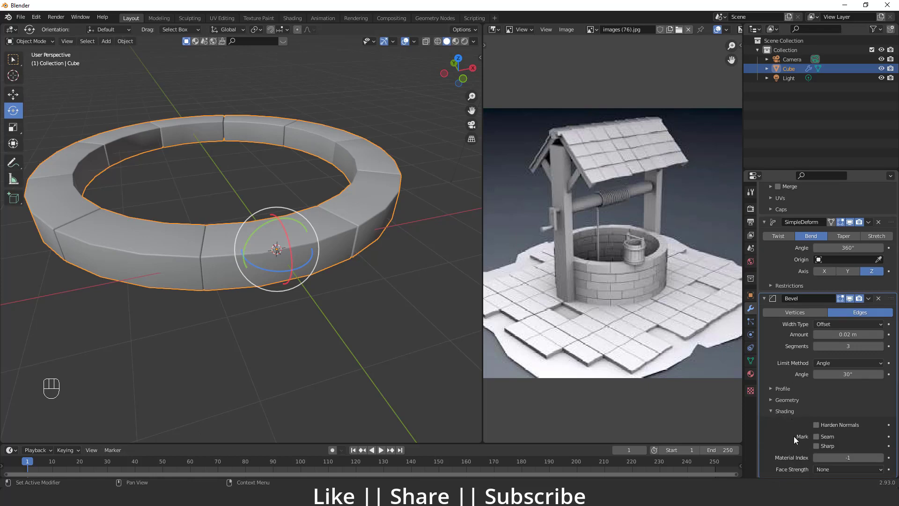
pyautogui.click(820, 427)
pyautogui.moveTo(310, 233); pyautogui.dragTo(248, 228)
pyautogui.moveTo(324, 266); pyautogui.dragTo(340, 273)
pyautogui.moveTo(323, 261); pyautogui.dragTo(272, 282)
pyautogui.middleClick(267, 281)
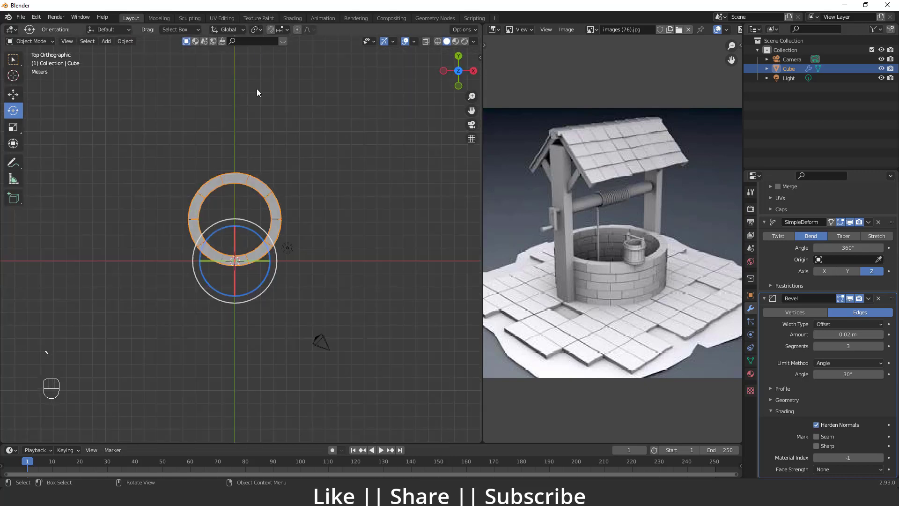
# Select the stone ring and bring the view round to see it from the side
pyautogui.click(259, 256)
pyautogui.click(259, 275)
pyautogui.press('w')
pyautogui.moveTo(264, 242); pyautogui.dragTo(268, 295)
pyautogui.moveTo(309, 294); pyautogui.dragTo(263, 249)
pyautogui.click(258, 235)
pyautogui.middleClick(271, 273)
pyautogui.click(263, 281)
pyautogui.middleClick(260, 290)
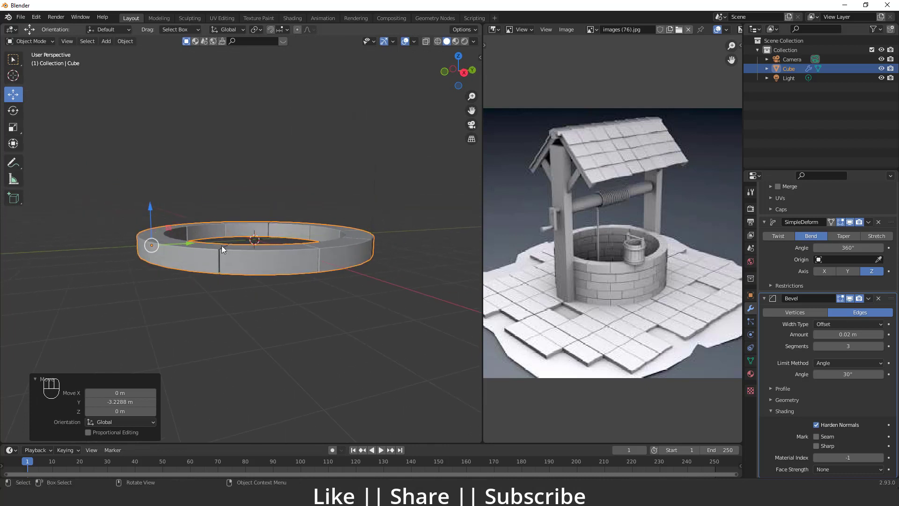
# Duplicate the ring upward and repeat (Shift+R) until five courses are stacked
pyautogui.press('shift+d')
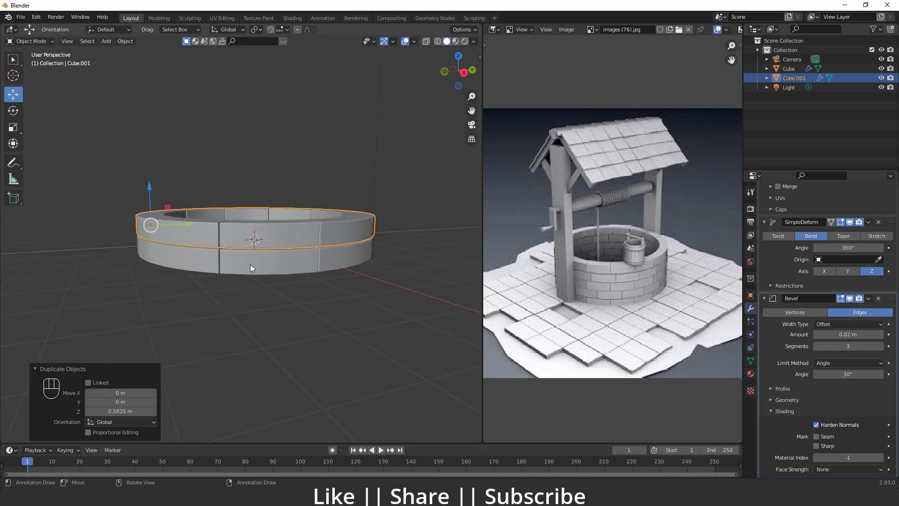
pyautogui.press('shift+r')
pyautogui.press('shift+r')
pyautogui.press('shift+r')
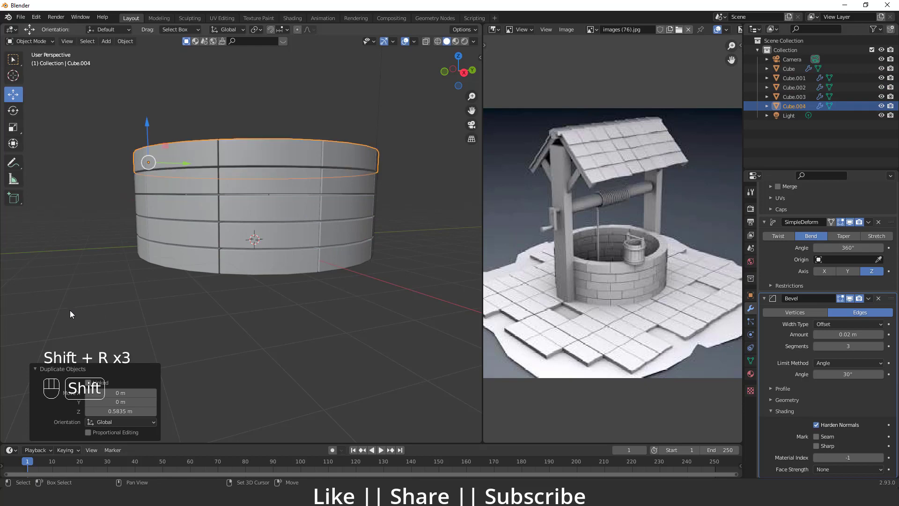
pyautogui.moveTo(224, 297); pyautogui.dragTo(225, 321)
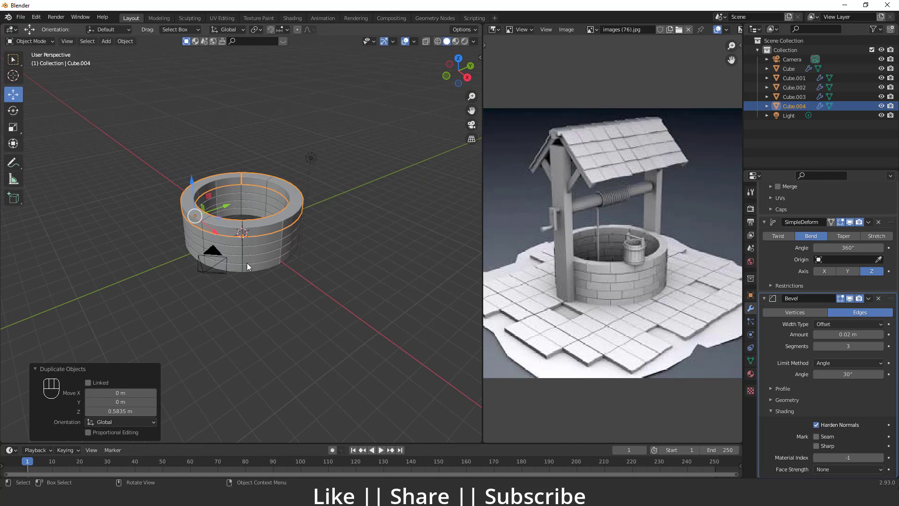
pyautogui.moveTo(279, 292); pyautogui.dragTo(246, 286)
pyautogui.moveTo(243, 263); pyautogui.dragTo(238, 289)
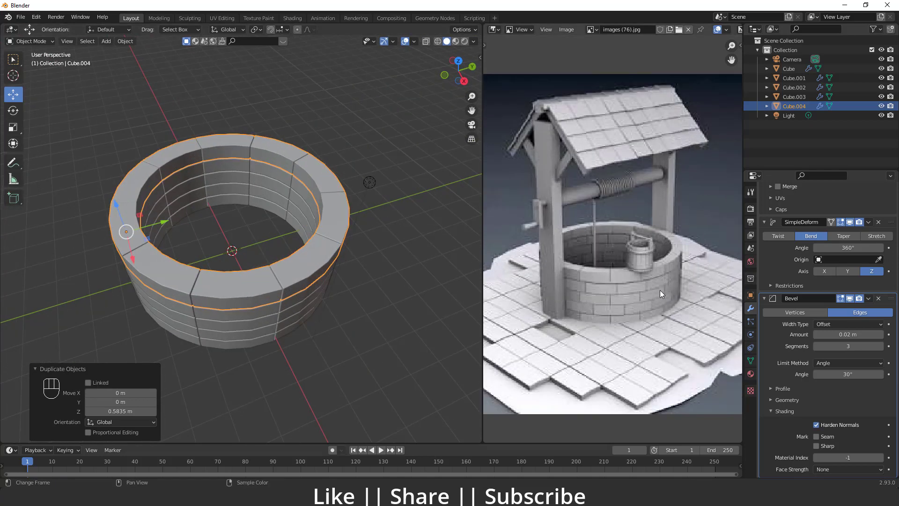
pyautogui.click(652, 275)
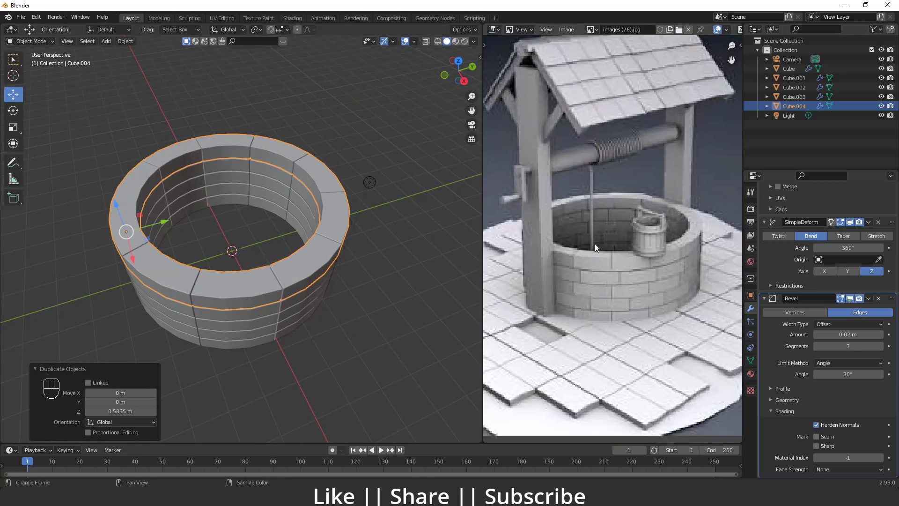
pyautogui.click(253, 296)
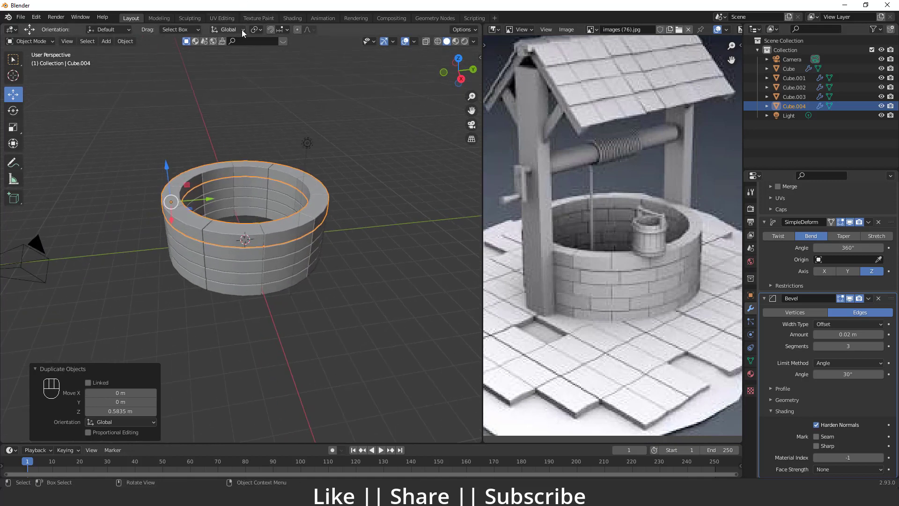
pyautogui.moveTo(257, 29); pyautogui.dragTo(275, 54)
pyautogui.middleClick(260, 253)
pyautogui.moveTo(259, 243); pyautogui.dragTo(228, 233)
pyautogui.click(231, 228)
pyautogui.click(228, 213)
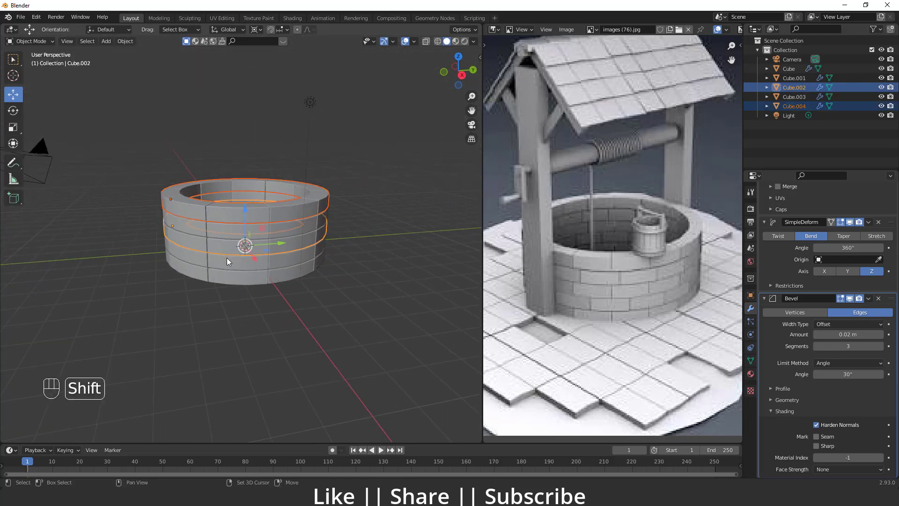
pyautogui.moveTo(254, 275); pyautogui.dragTo(251, 267)
pyautogui.middleClick(249, 273)
pyautogui.press('r')
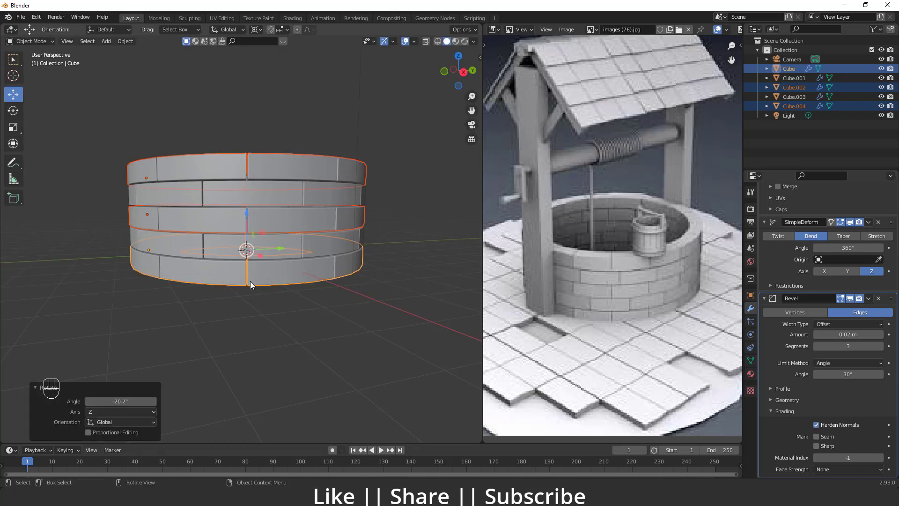
pyautogui.moveTo(259, 281); pyautogui.dragTo(273, 316)
pyautogui.click(273, 318)
pyautogui.moveTo(299, 283); pyautogui.dragTo(148, 256)
pyautogui.moveTo(317, 244); pyautogui.dragTo(278, 252)
pyautogui.moveTo(274, 278); pyautogui.dragTo(246, 276)
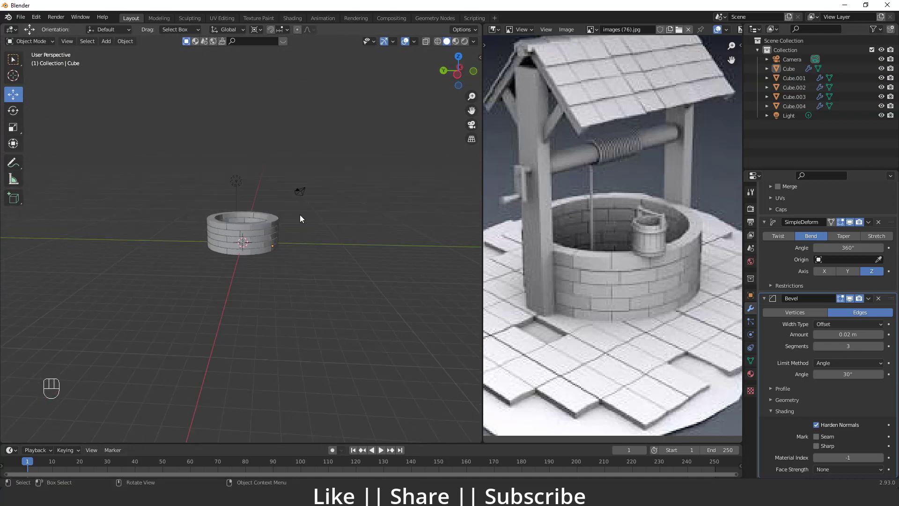
# Delete the camera and the light so only the stacked rings remain
pyautogui.middleClick(294, 225)
pyautogui.moveTo(232, 164); pyautogui.dragTo(329, 197)
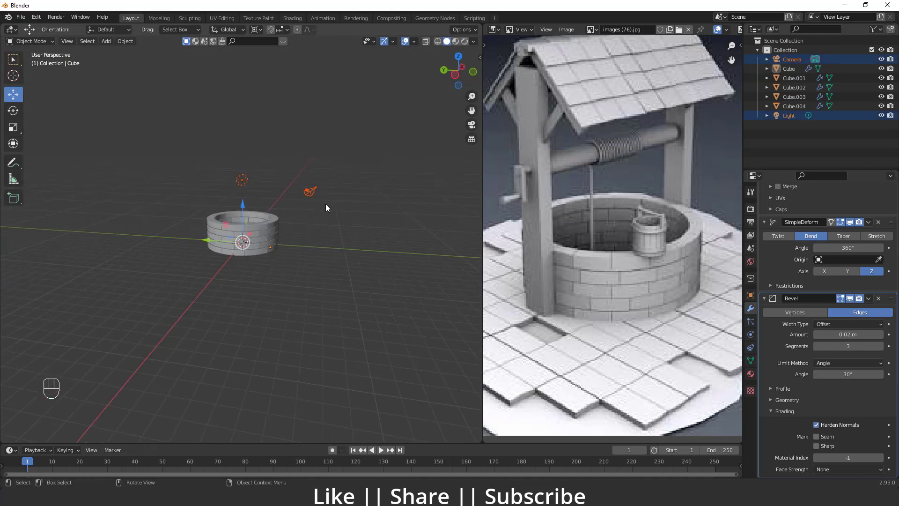
pyautogui.moveTo(264, 125); pyautogui.dragTo(209, 135)
pyautogui.click(256, 172)
pyautogui.press('Delete')
pyautogui.click(319, 192)
pyautogui.press('Delete')
# Orbit back around the well wall and reselect it
pyautogui.moveTo(328, 226); pyautogui.dragTo(290, 253)
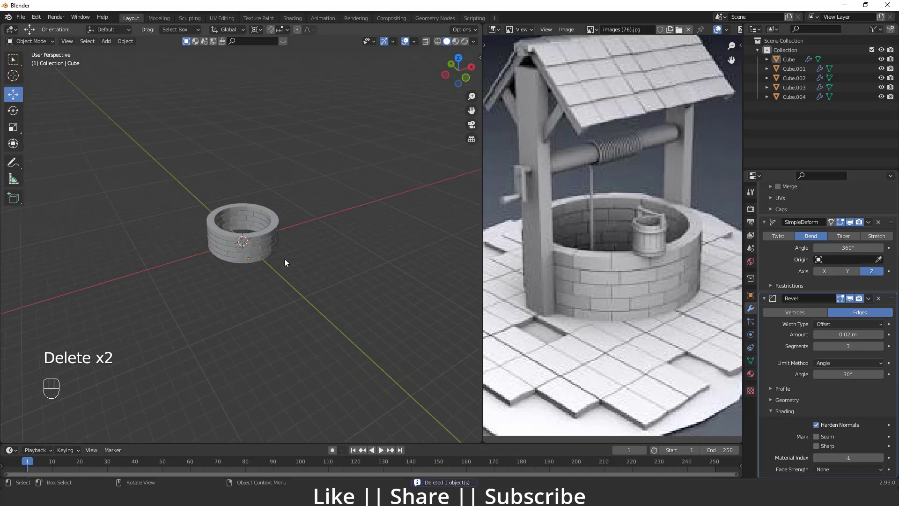
pyautogui.click(258, 266)
pyautogui.moveTo(262, 29); pyautogui.dragTo(285, 77)
pyautogui.click(277, 252)
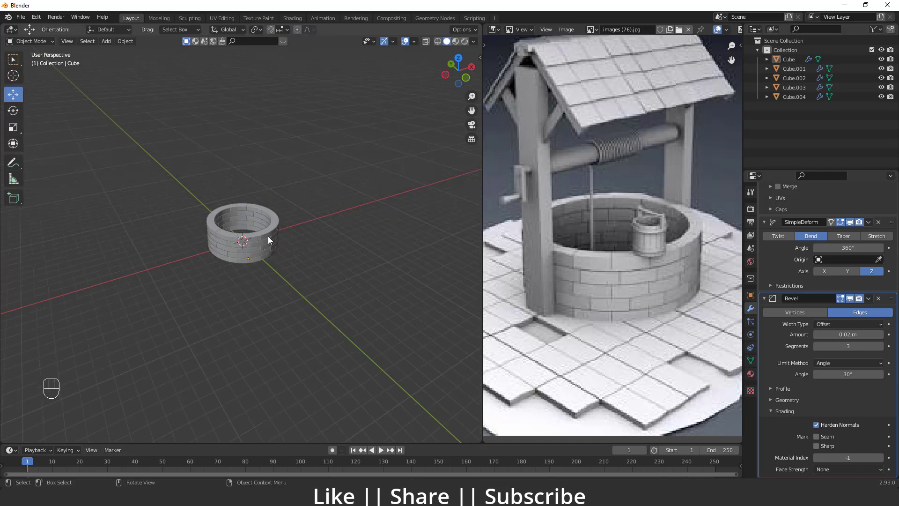
# Add a cube (Shift+A) and scale it into a tall, thin post beside the well wall
pyautogui.click(285, 248)
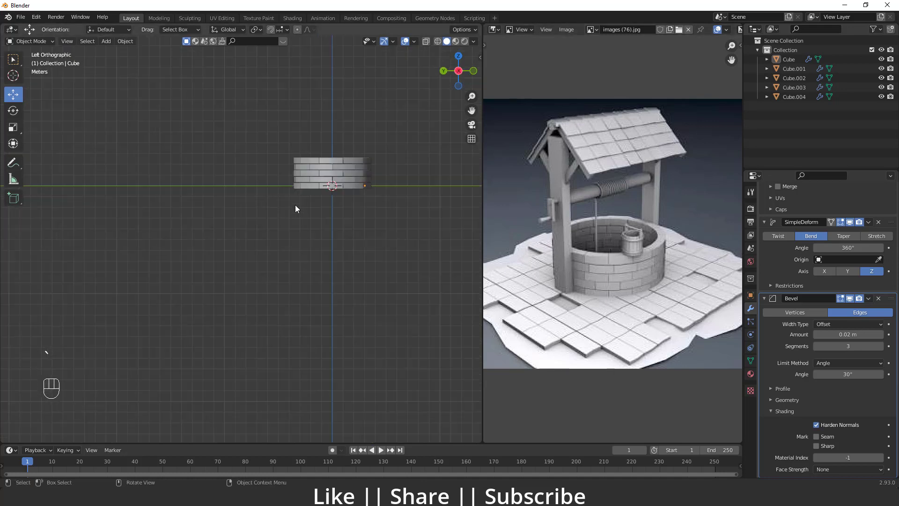
pyautogui.middleClick(328, 212)
pyautogui.press('shift+a')
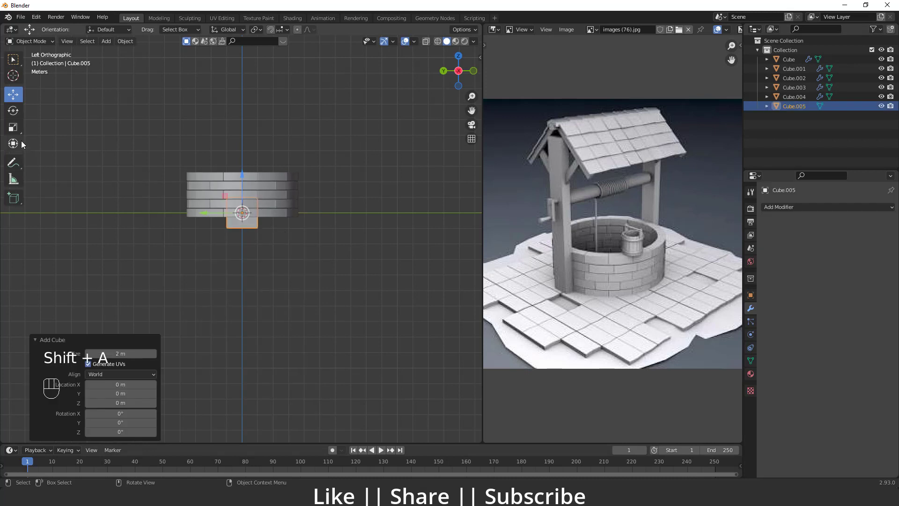
pyautogui.click(13, 123)
pyautogui.moveTo(210, 216); pyautogui.dragTo(223, 228)
pyautogui.moveTo(307, 234); pyautogui.dragTo(259, 215)
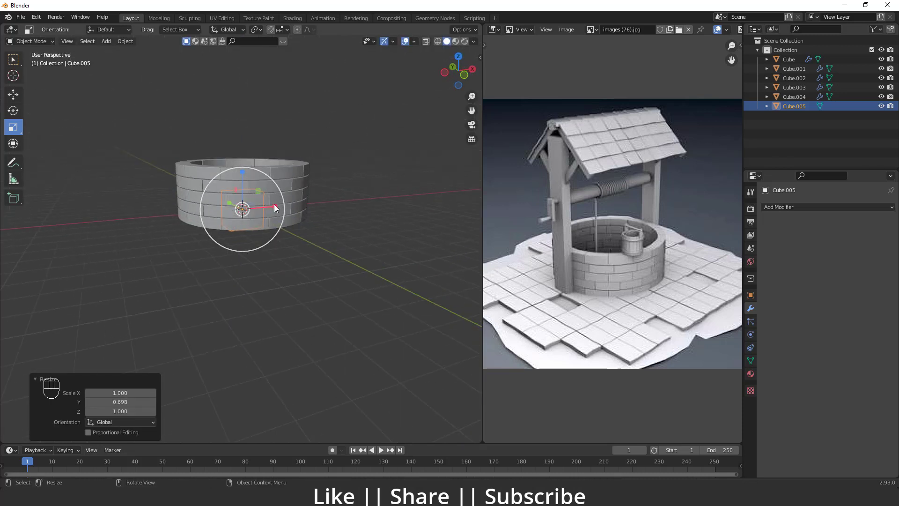
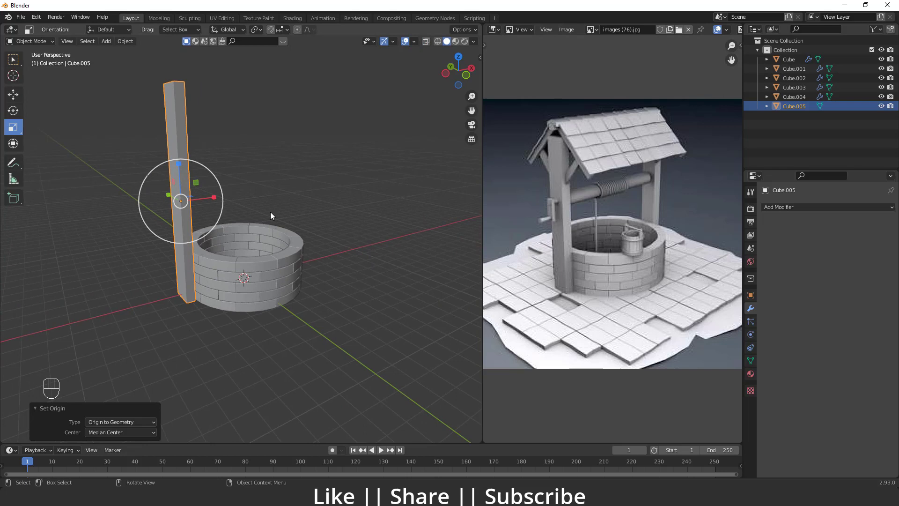
pyautogui.click(830, 206)
# Add a Mirror modifier using the well wall as mirror object so a matching post stands opposite
pyautogui.moveTo(827, 206); pyautogui.dragTo(708, 316)
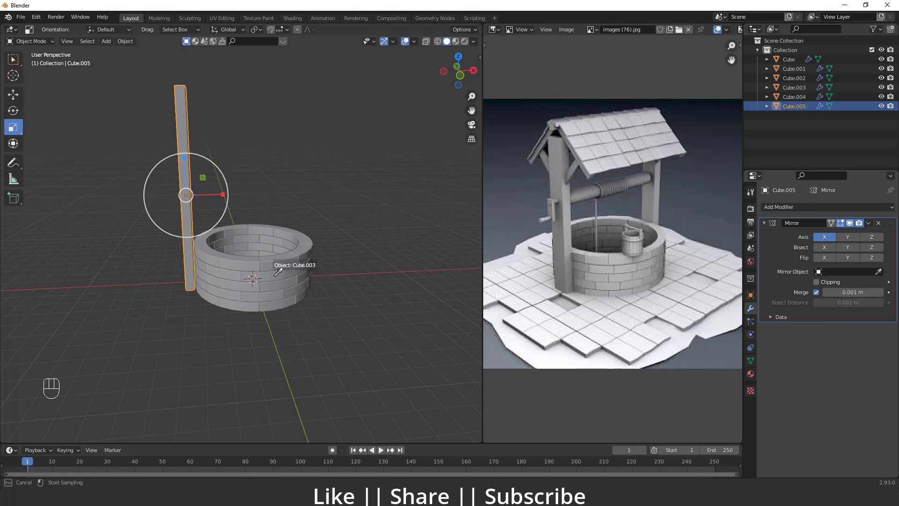
pyautogui.moveTo(346, 283); pyautogui.dragTo(292, 288)
pyautogui.moveTo(339, 278); pyautogui.dragTo(333, 295)
pyautogui.moveTo(337, 326); pyautogui.dragTo(341, 286)
pyautogui.middleClick(291, 276)
pyautogui.moveTo(276, 275); pyautogui.dragTo(300, 274)
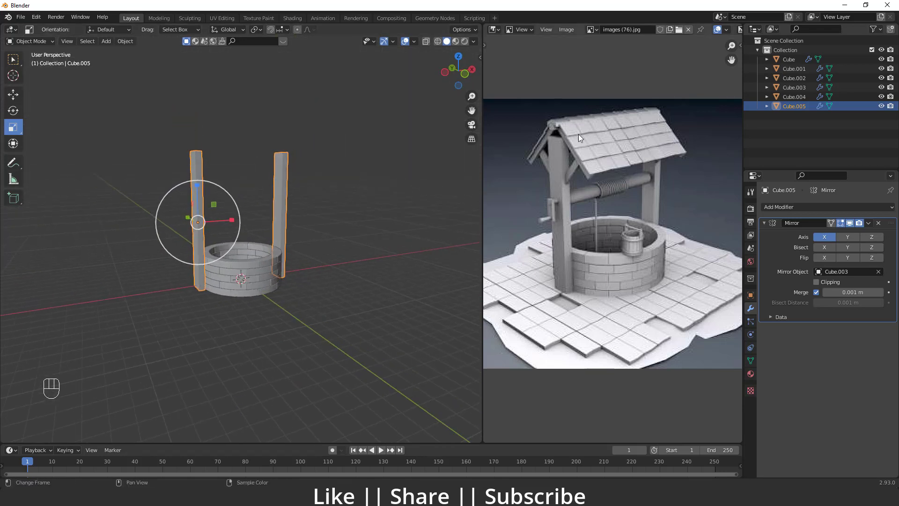
pyautogui.middleClick(203, 287)
# Add a new plane above the two posts and scale it up to roof size
pyautogui.press('shift+a')
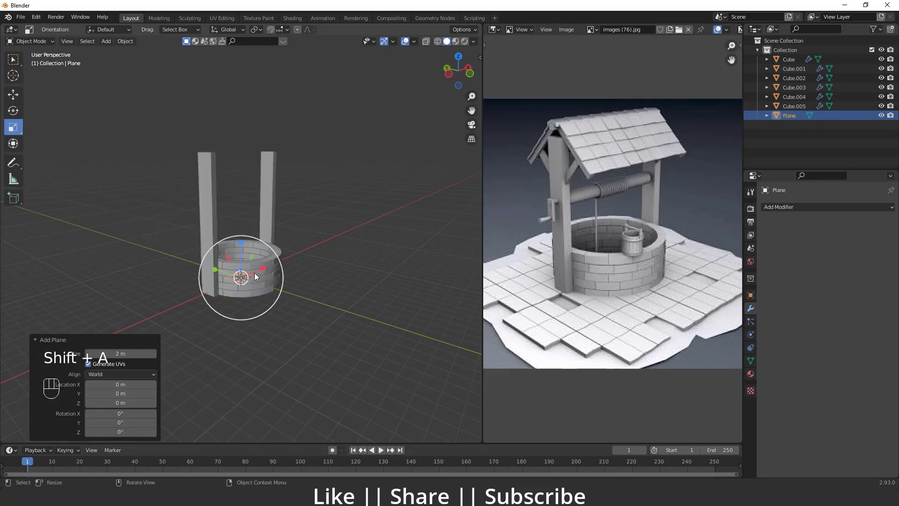
pyautogui.press('s')
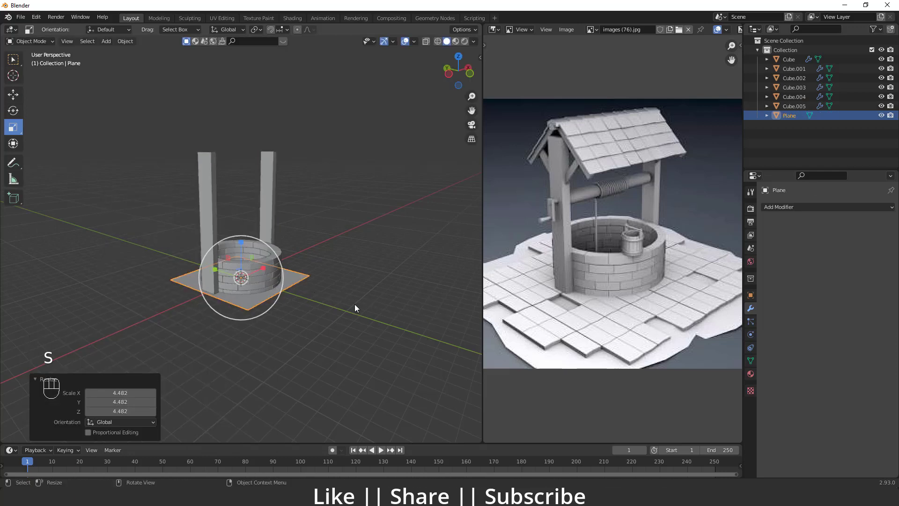
pyautogui.press('w')
pyautogui.moveTo(241, 242); pyautogui.dragTo(244, 116)
pyautogui.moveTo(262, 151); pyautogui.dragTo(258, 166)
pyautogui.moveTo(257, 148); pyautogui.dragTo(269, 196)
pyautogui.press('s')
pyautogui.moveTo(275, 212); pyautogui.dragTo(277, 236)
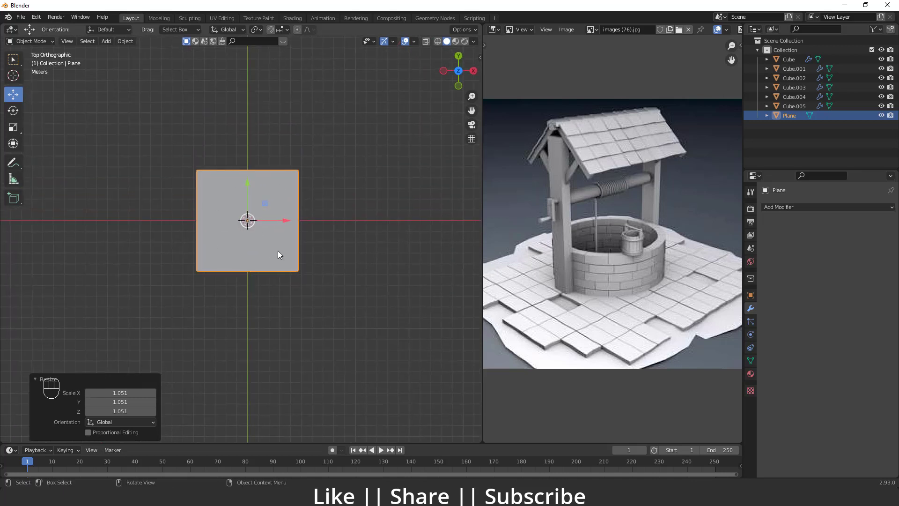
# Apply the plane's scale, shape it into a two-sided gable roof, and apply its transforms
pyautogui.press('ctrl+a')
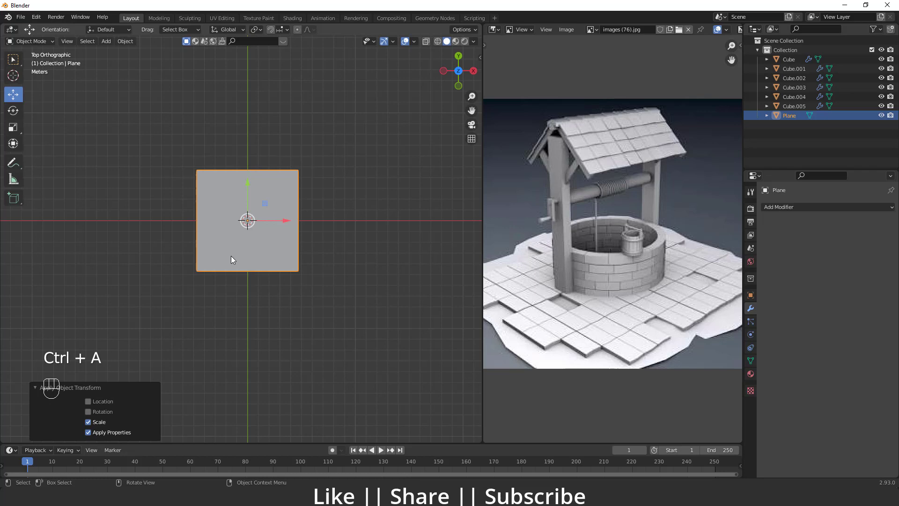
pyautogui.press('Tab')
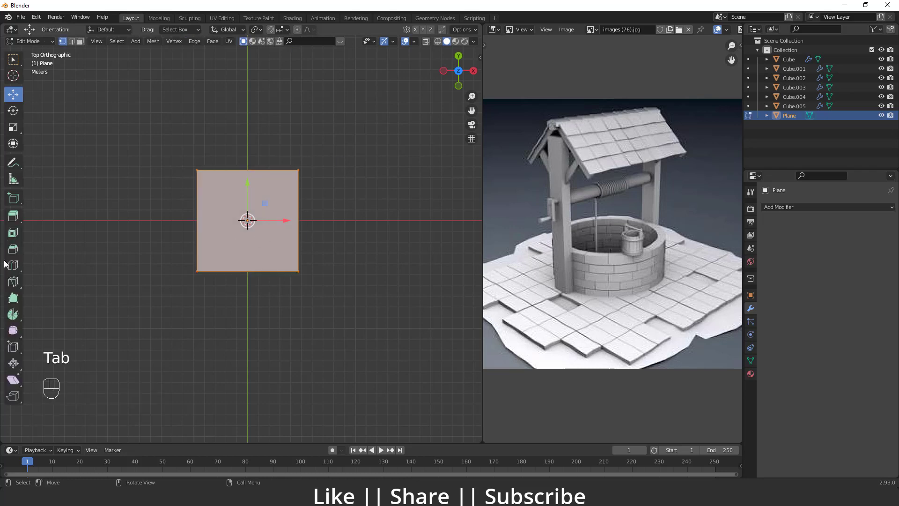
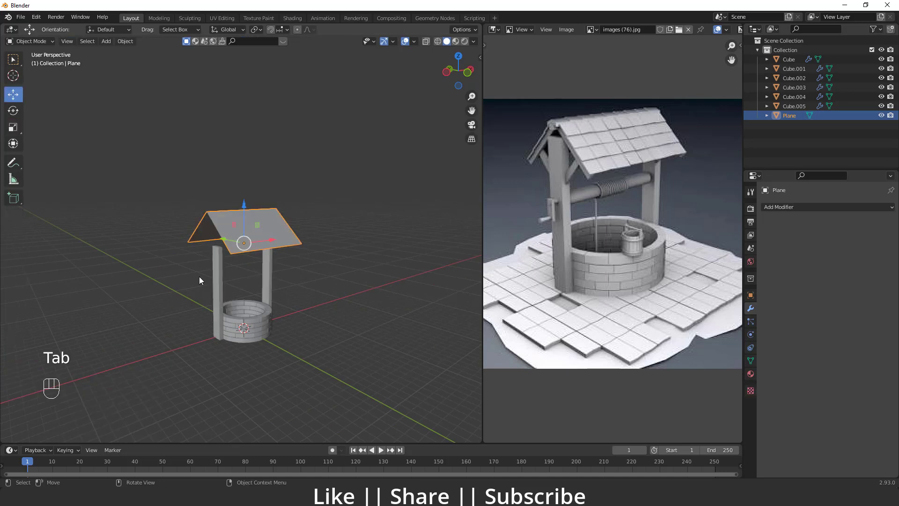
pyautogui.press('ctrl+a')
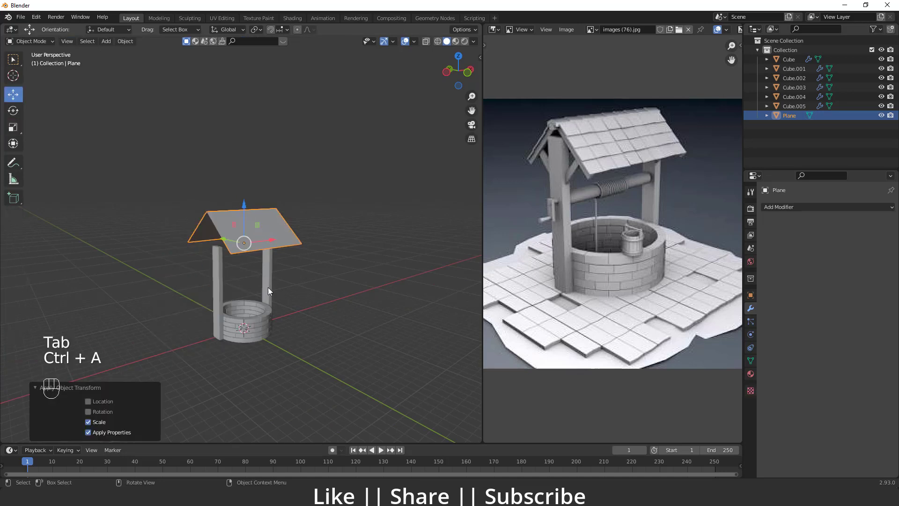
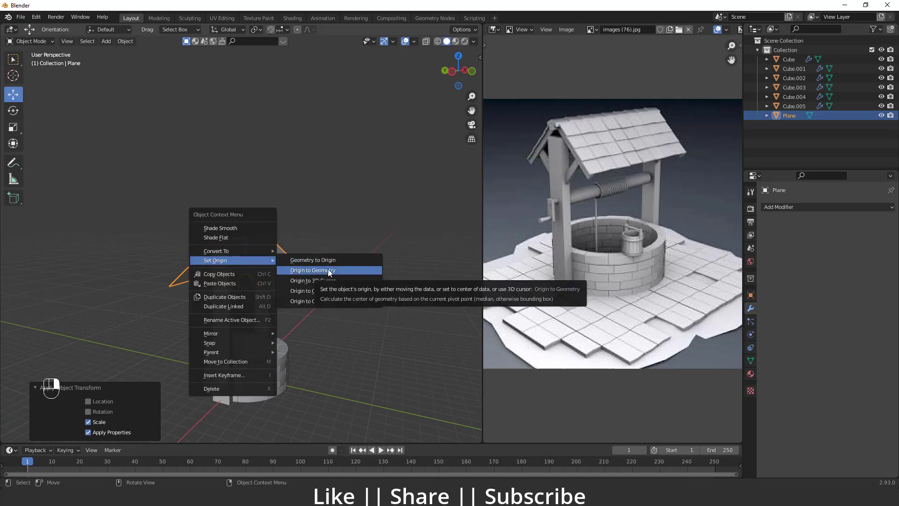
# Orbit the view around the roof
pyautogui.moveTo(319, 317); pyautogui.dragTo(283, 300)
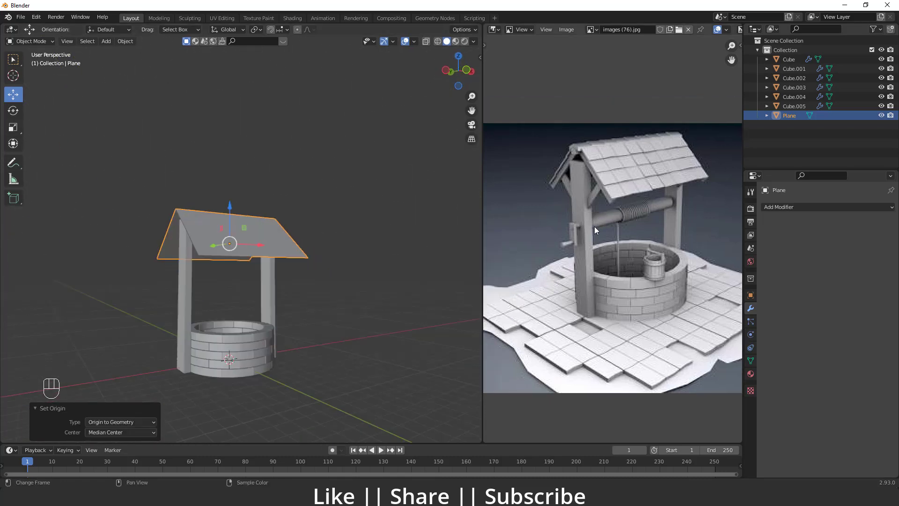
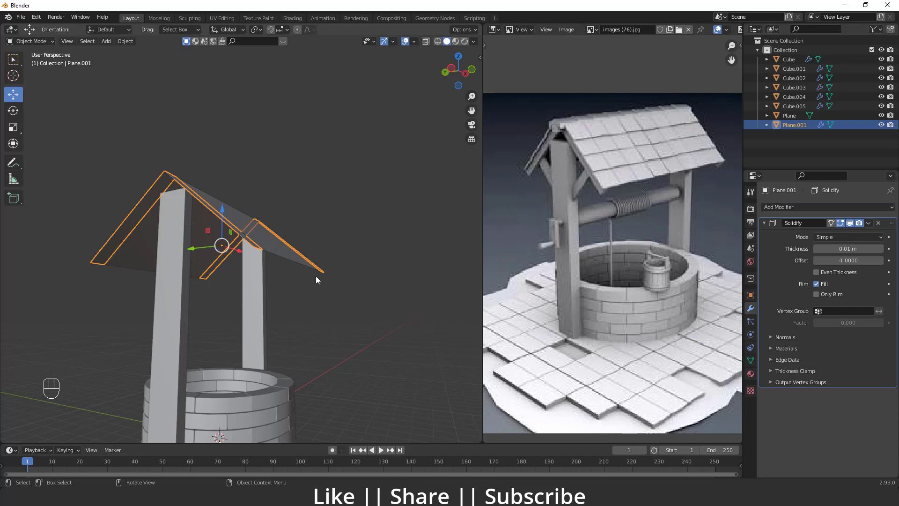
# Set the Solidify thickness on the roof copy to about 0.27 m
pyautogui.click(321, 281)
pyautogui.click(310, 284)
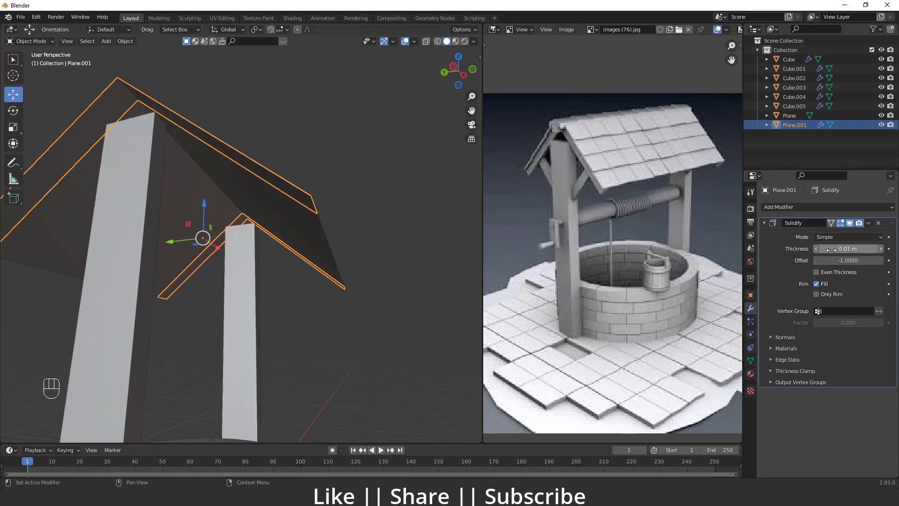
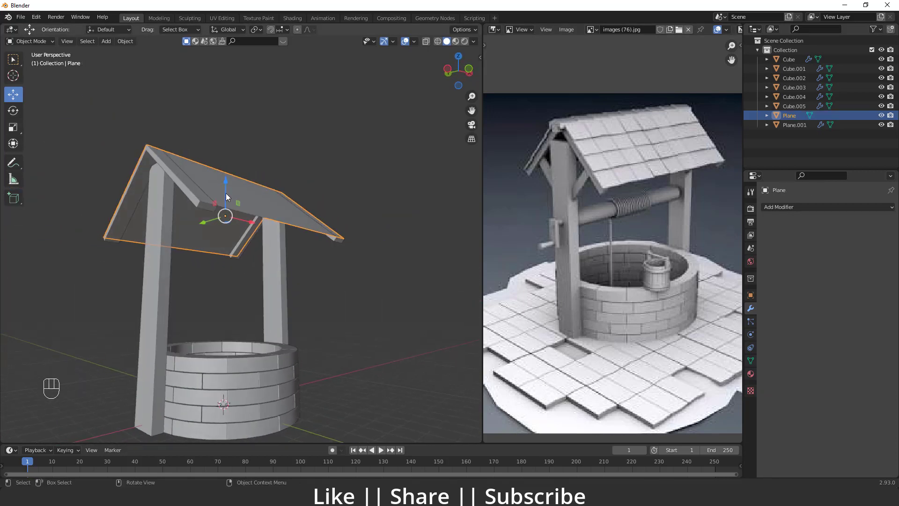
pyautogui.moveTo(808, 211); pyautogui.dragTo(707, 370)
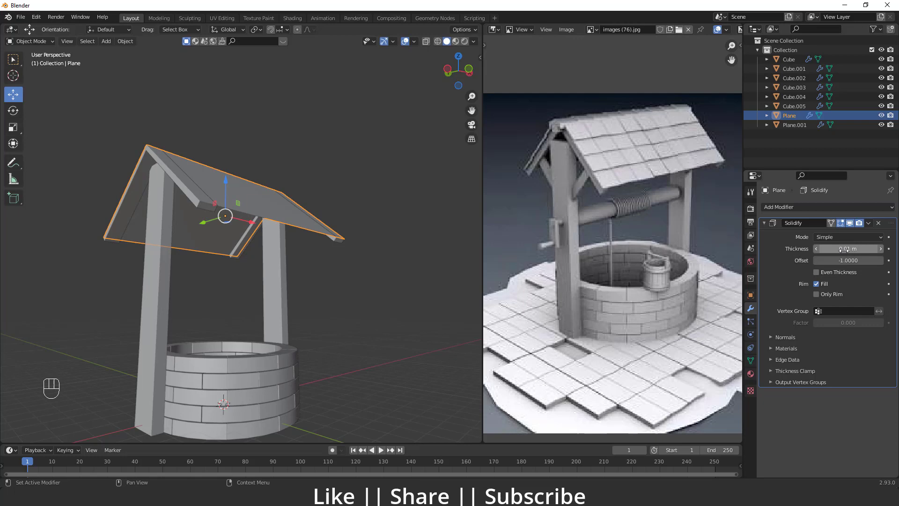
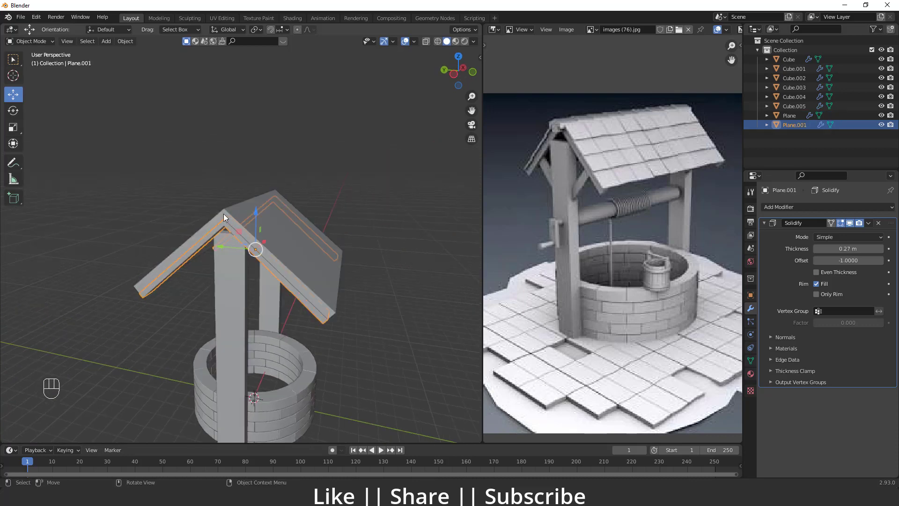
# In Edit Mode, select the roof's edges to adjust the thickened beam
pyautogui.press('Tab')
pyautogui.click(242, 231)
pyautogui.press('2')
pyautogui.click(239, 209)
pyautogui.click(244, 239)
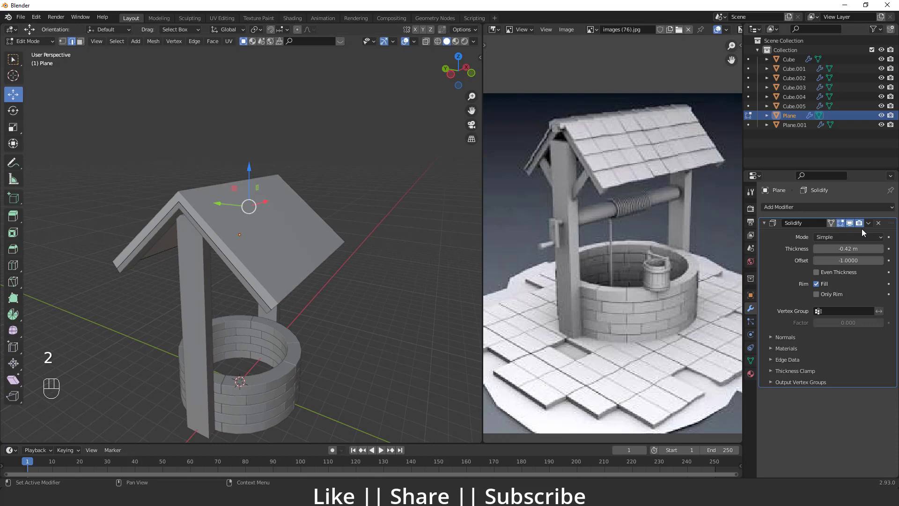
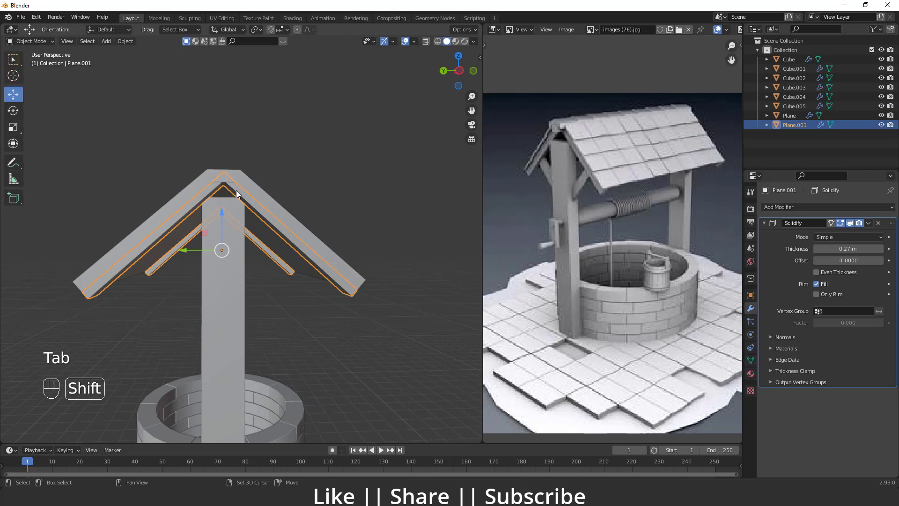
# Isolate the roof trim Plane.001, select its ridge edge loop, then reveal the scene again
pyautogui.press('shift+h')
pyautogui.moveTo(246, 202); pyautogui.dragTo(210, 220)
pyautogui.click(210, 234)
pyautogui.press('Tab')
pyautogui.doubleClick(205, 229)
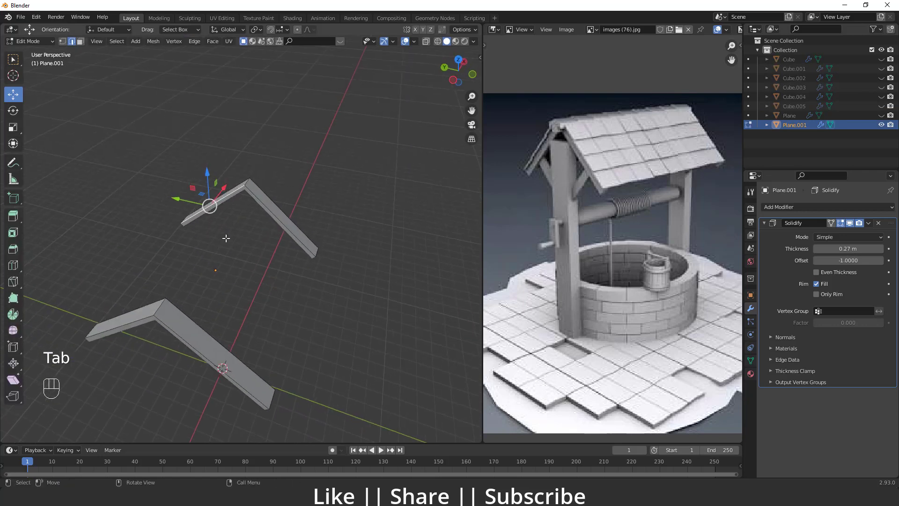
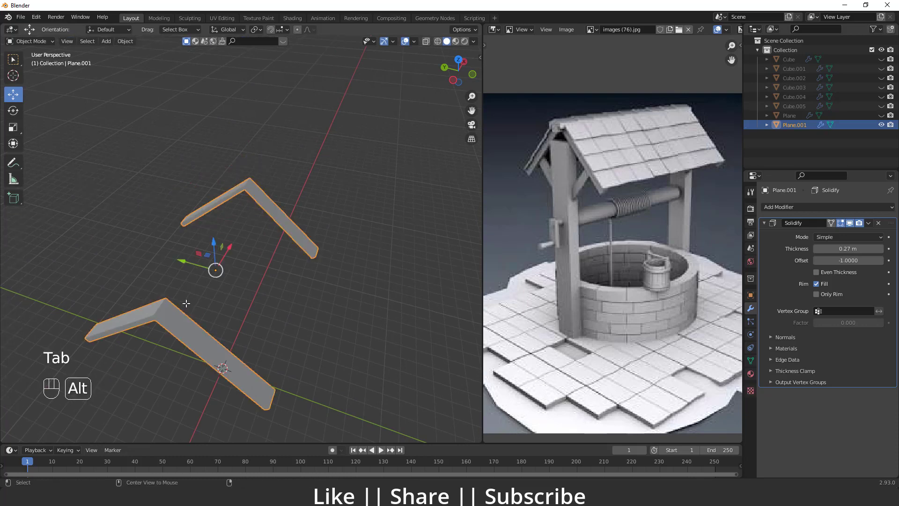
pyautogui.press('alt+h')
# Bevel the ridge edge of the roof trim with Ctrl+B
pyautogui.moveTo(309, 291); pyautogui.dragTo(318, 275)
pyautogui.click(200, 269)
pyautogui.click(200, 268)
pyautogui.press('Tab')
pyautogui.press('ctrl+b')
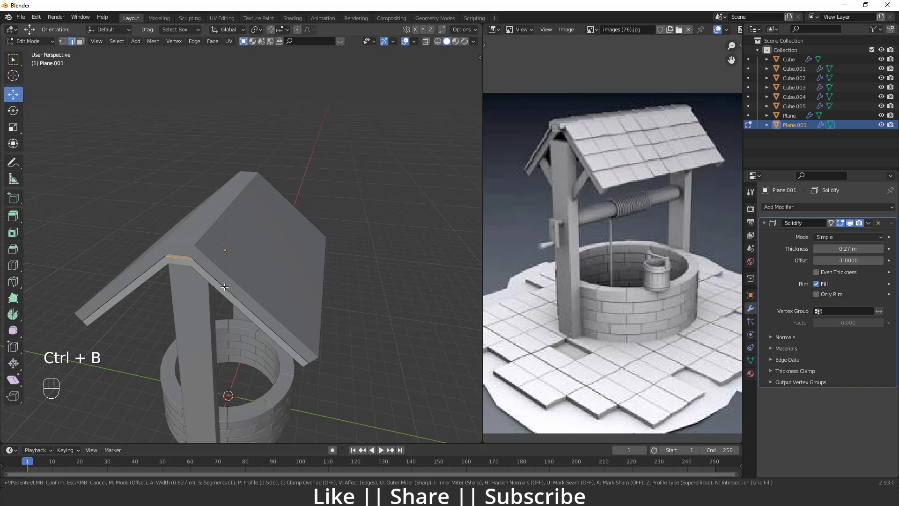
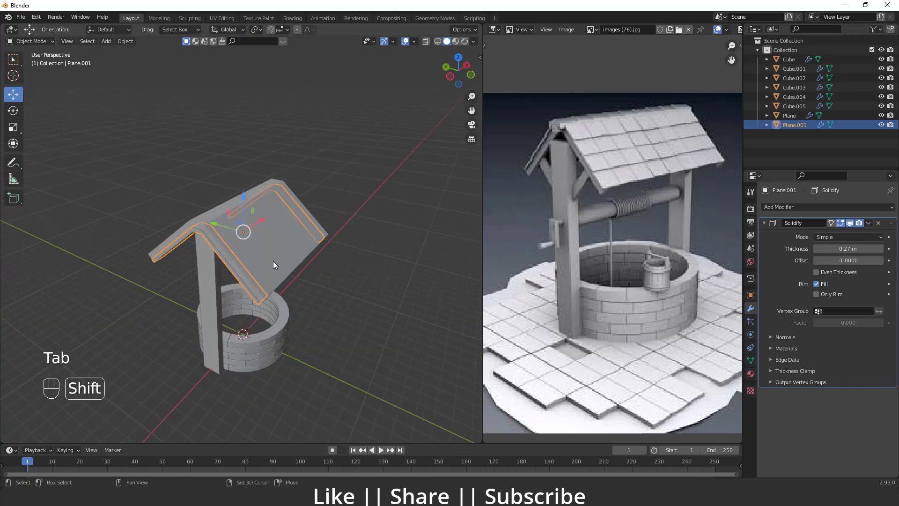
# Select the main roof slab Plane and start editing its faces
pyautogui.click(258, 263)
pyautogui.press('Tab')
pyautogui.click(248, 241)
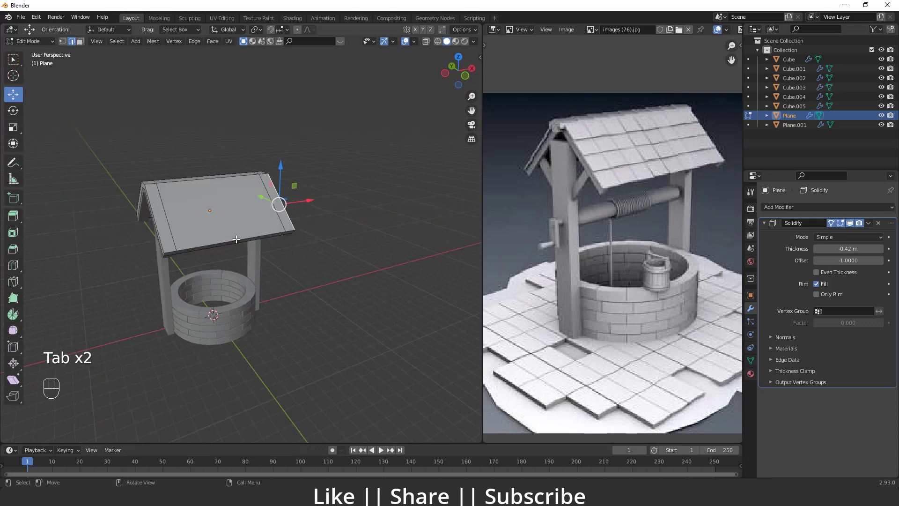
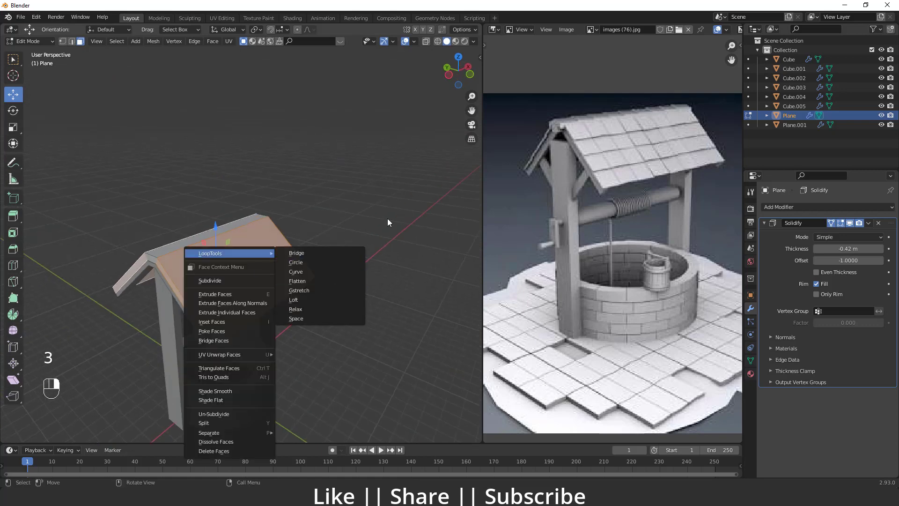
# Apply the roof slab's Solidify modifier so it becomes real thick geometry
pyautogui.moveTo(259, 249); pyautogui.dragTo(216, 271)
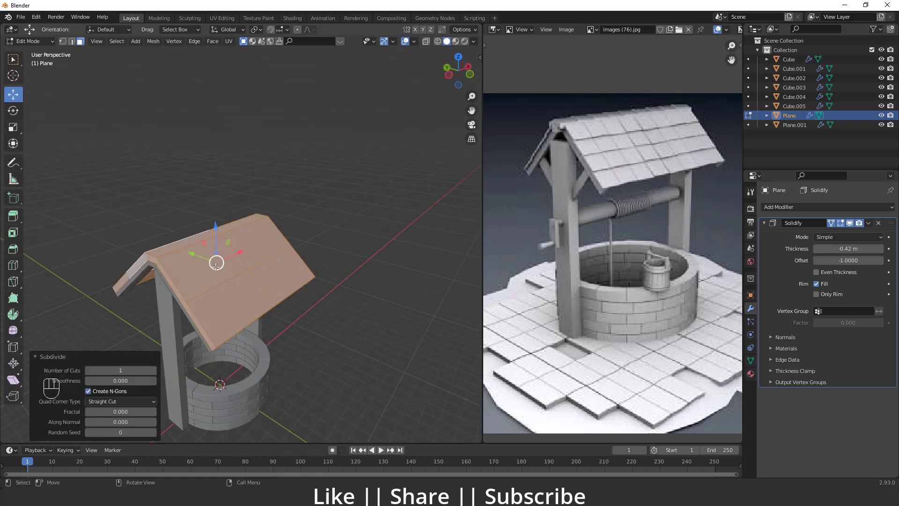
pyautogui.rightClick(217, 264)
pyautogui.rightClick(219, 270)
pyautogui.moveTo(267, 307); pyautogui.dragTo(255, 304)
pyautogui.press('ctrl+z')
pyautogui.moveTo(250, 299); pyautogui.dragTo(824, 236)
pyautogui.press('Tab')
# Loop-cut the roof's top slopes into a grid of tile faces
pyautogui.moveTo(264, 280); pyautogui.dragTo(285, 270)
pyautogui.click(287, 265)
pyautogui.click(300, 255)
pyautogui.click(311, 241)
pyautogui.click(263, 249)
pyautogui.moveTo(231, 243); pyautogui.dragTo(252, 226)
pyautogui.moveTo(254, 204); pyautogui.dragTo(231, 244)
pyautogui.moveTo(231, 244); pyautogui.dragTo(257, 244)
# Select the grid of tile faces ready to extrude
pyautogui.moveTo(192, 220); pyautogui.dragTo(193, 258)
pyautogui.moveTo(210, 285); pyautogui.dragTo(157, 304)
pyautogui.middleClick(224, 321)
pyautogui.click(226, 286)
pyautogui.middleClick(241, 294)
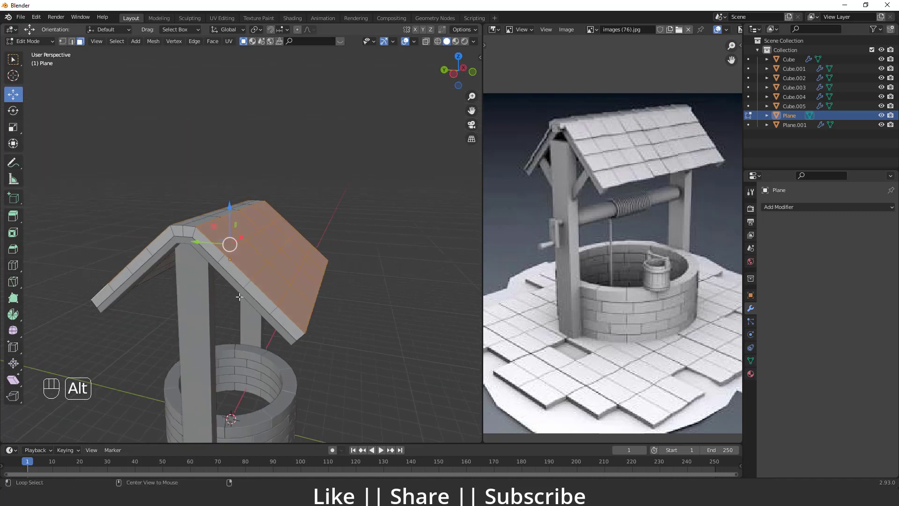
pyautogui.press('alt+e')
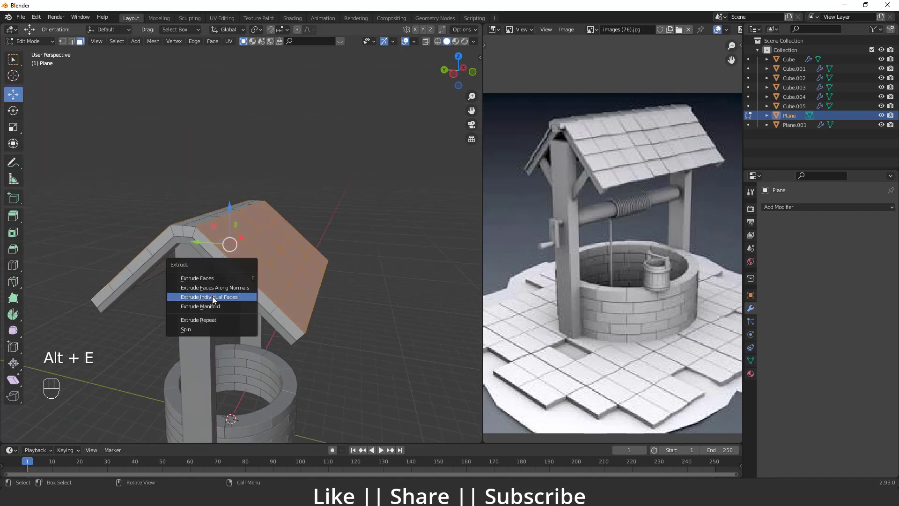
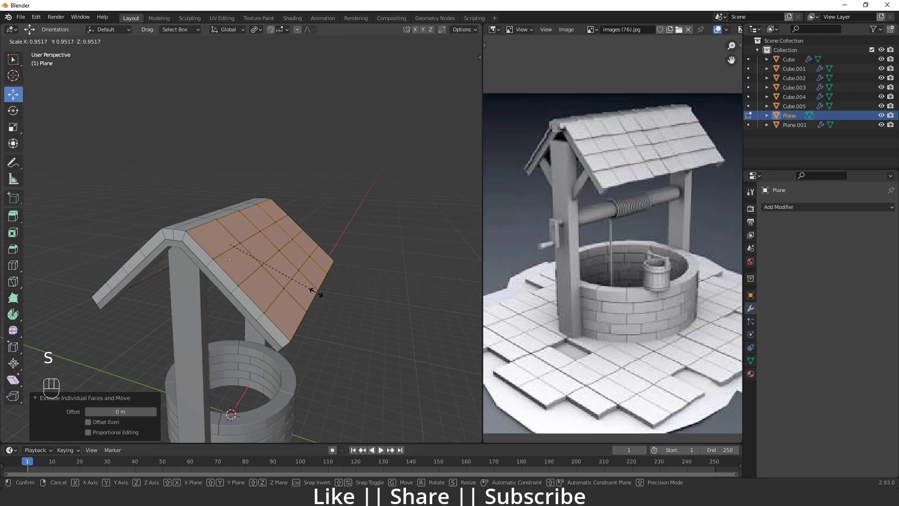
# Shrink each tile face individually and extrude them along normals as separate raised shingles
pyautogui.moveTo(306, 288); pyautogui.dragTo(233, 290)
pyautogui.middleClick(262, 302)
pyautogui.press('ctrl+z')
pyautogui.press('s')
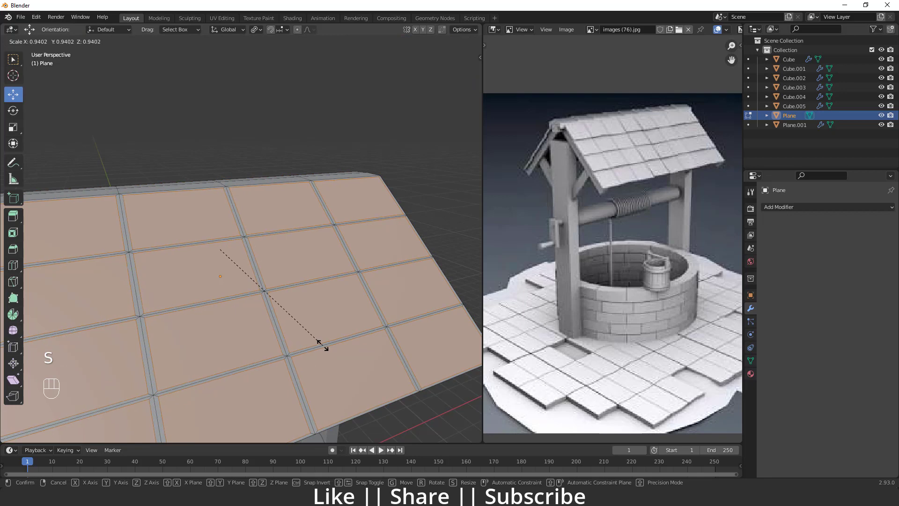
pyautogui.middleClick(267, 344)
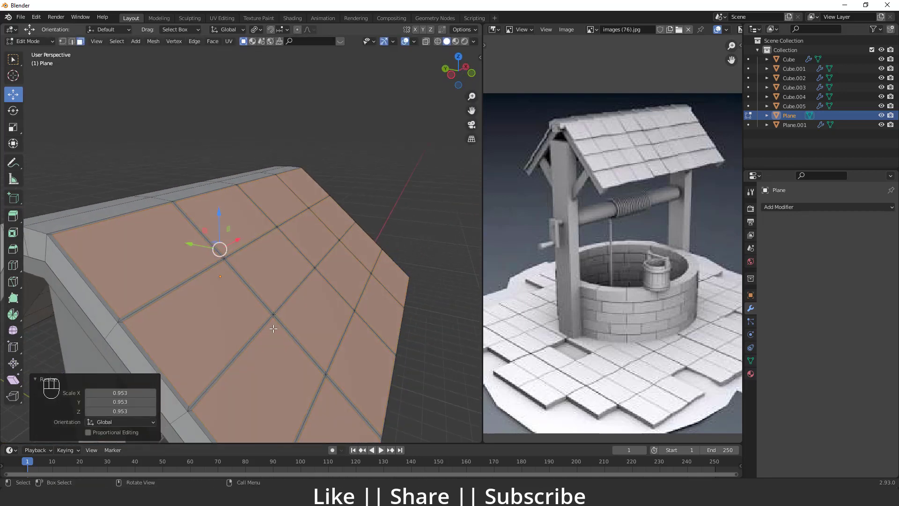
pyautogui.press('alt+e')
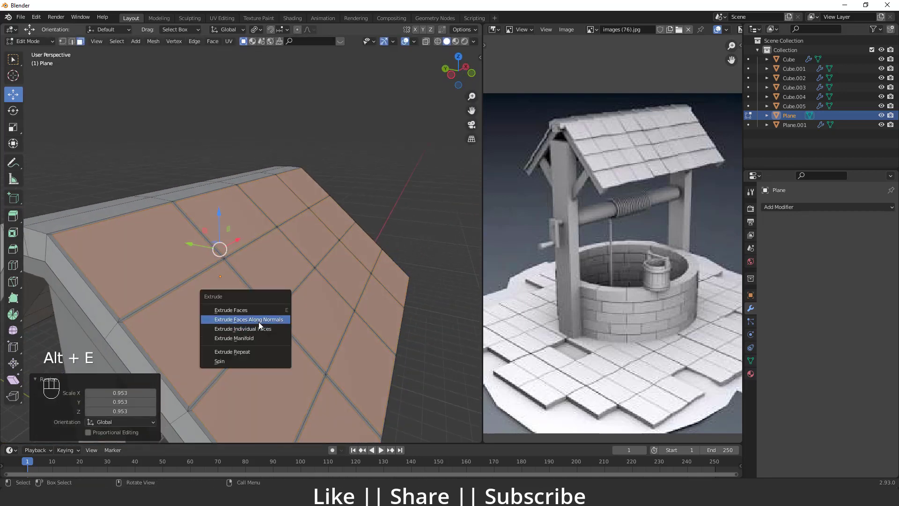
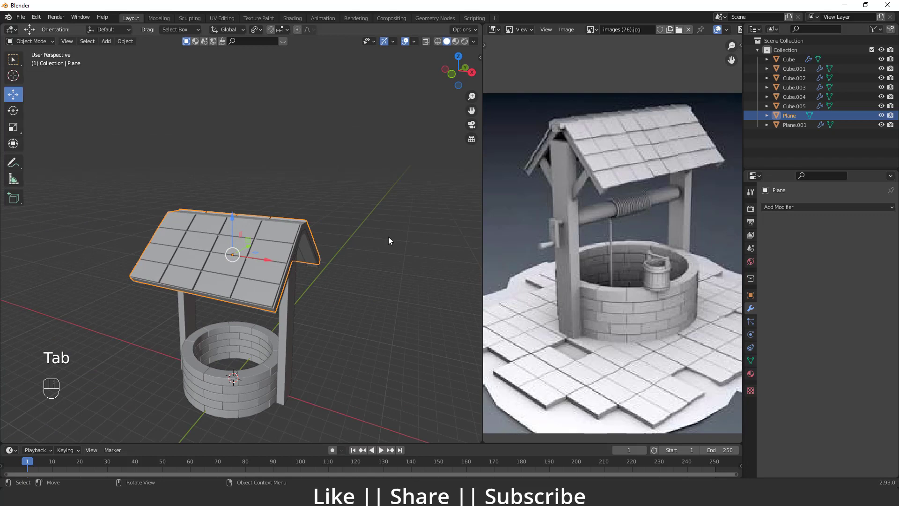
pyautogui.moveTo(313, 320); pyautogui.dragTo(266, 301)
# Back in Edit Mode, select the strip of faces along the roof peak
pyautogui.press('Tab')
pyautogui.click(284, 241)
pyautogui.click(266, 259)
pyautogui.click(274, 253)
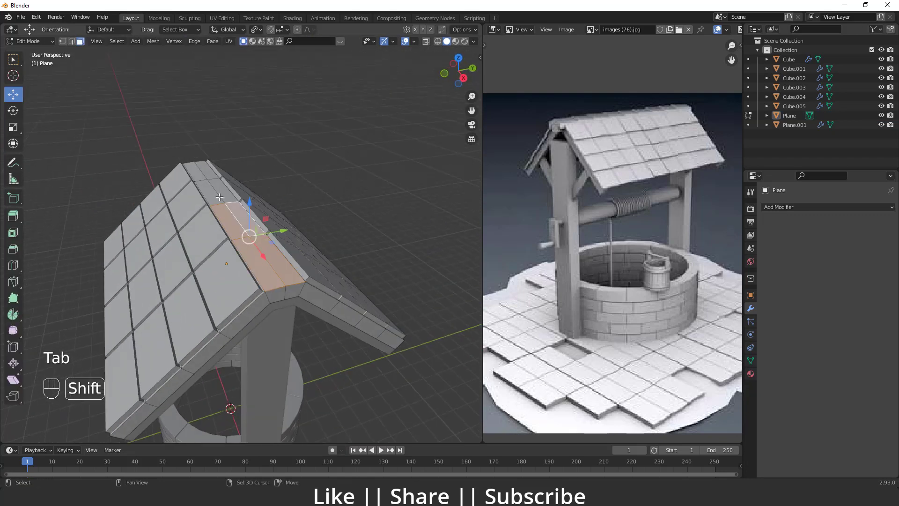
# Extrude the ridge faces outward along their normals into a raised ridge cap
pyautogui.click(227, 186)
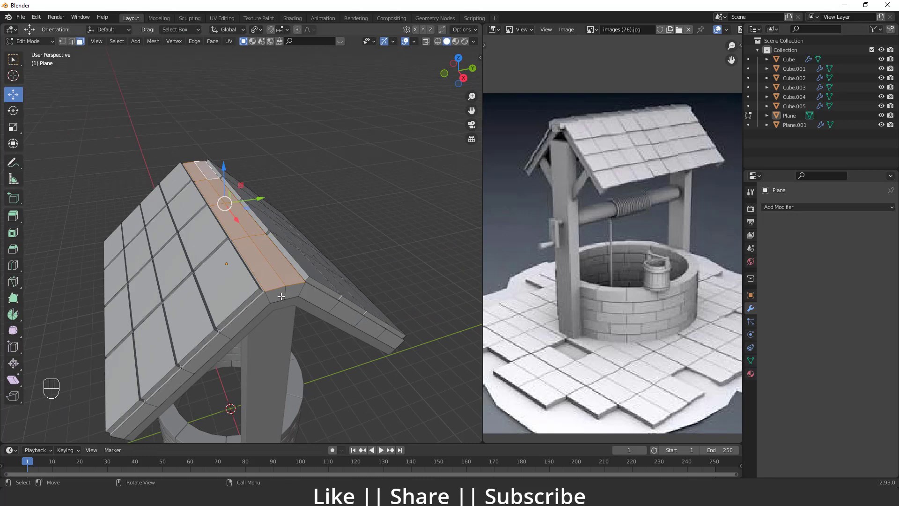
pyautogui.press('e')
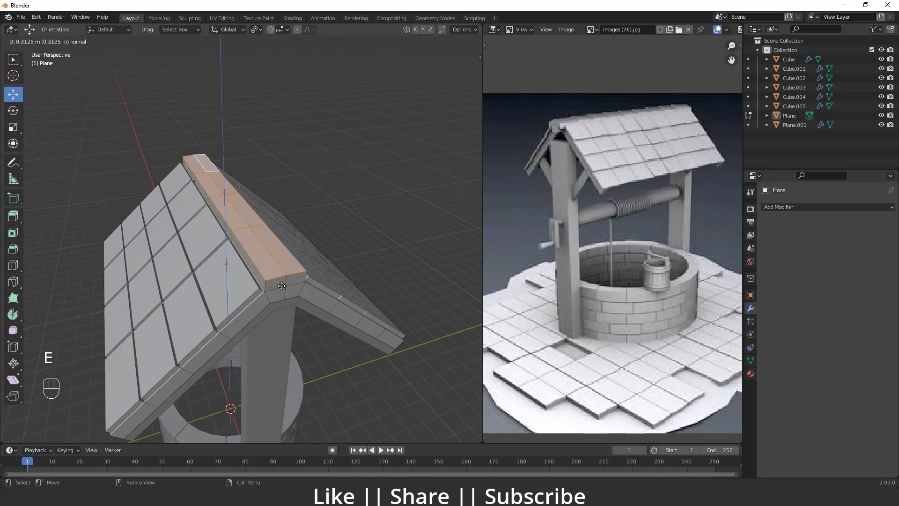
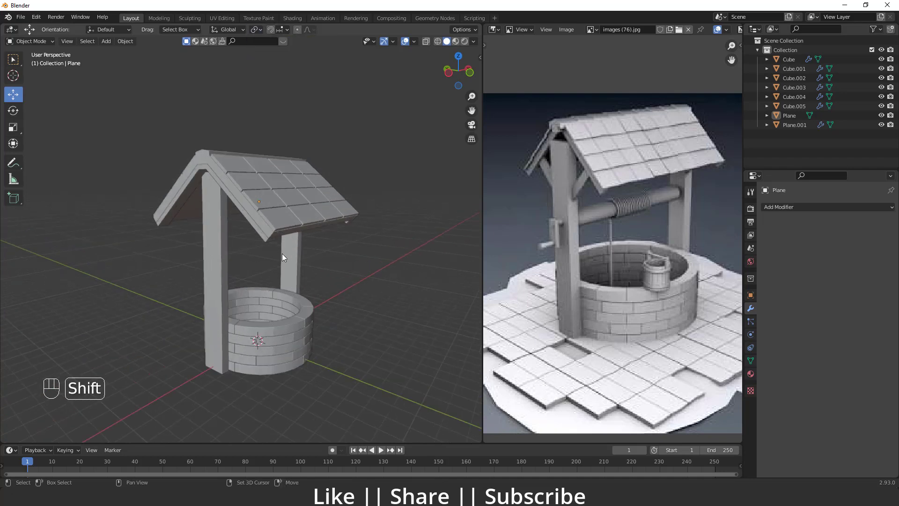
pyautogui.click(277, 250)
# Inspect the roof and switch to a side-on Left view of the well
pyautogui.moveTo(255, 229); pyautogui.dragTo(253, 208)
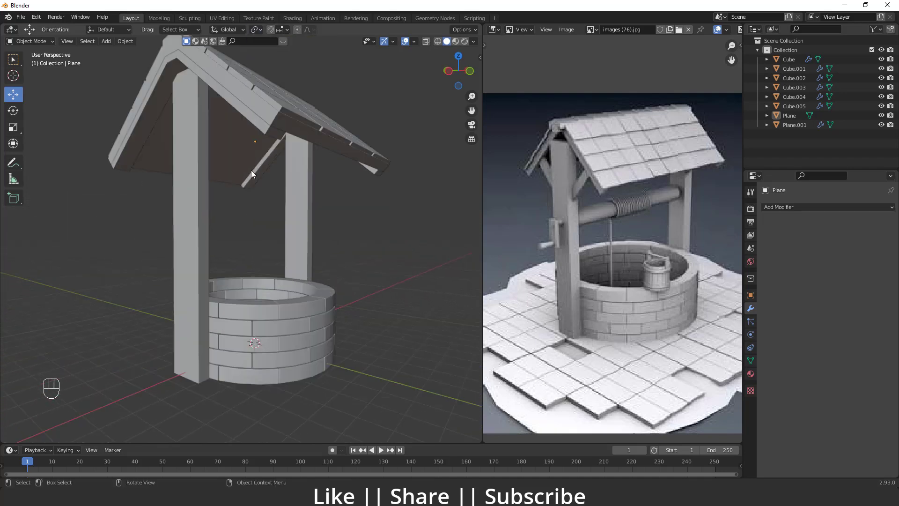
pyautogui.middleClick(289, 193)
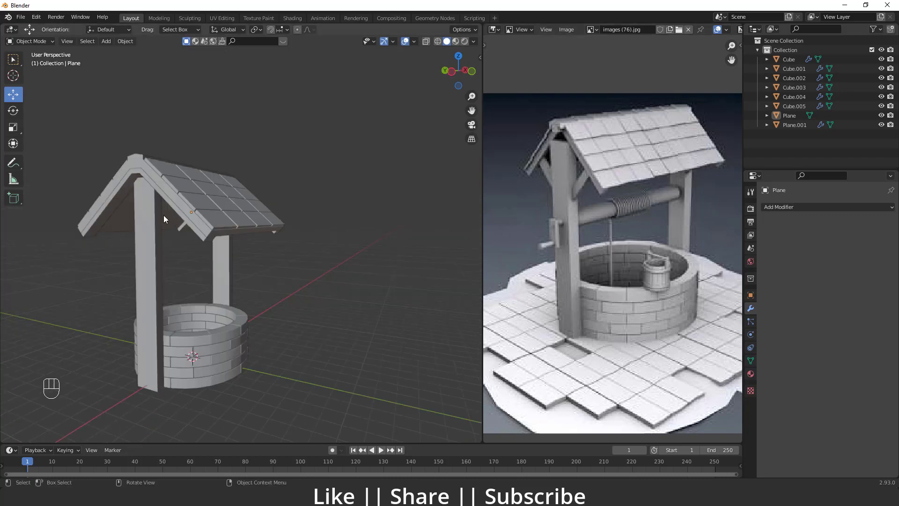
pyautogui.press('`')
pyautogui.press('`')
pyautogui.moveTo(165, 261); pyautogui.dragTo(228, 254)
# Add a cube under the roof peak, shrink it and stretch it along Z into a slim beam
pyautogui.press('shift+a')
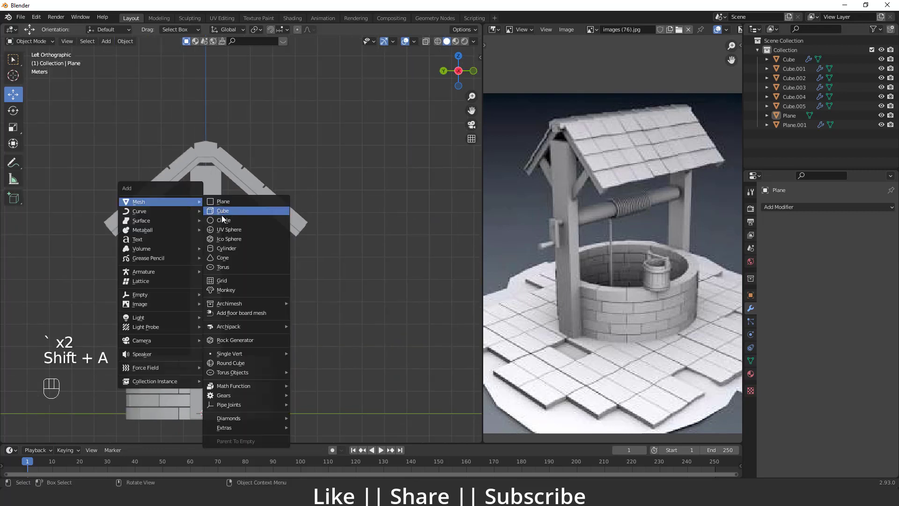
pyautogui.moveTo(218, 310); pyautogui.dragTo(224, 191)
pyautogui.press('s')
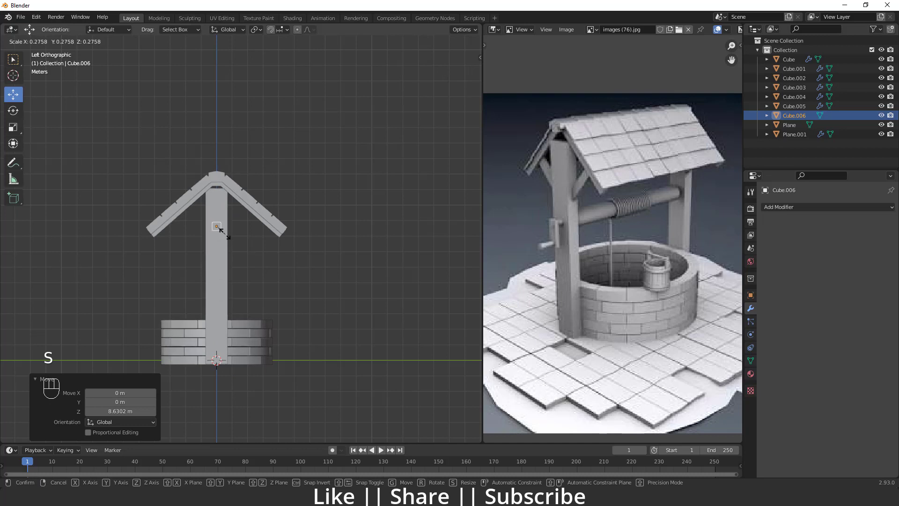
pyautogui.press('s')
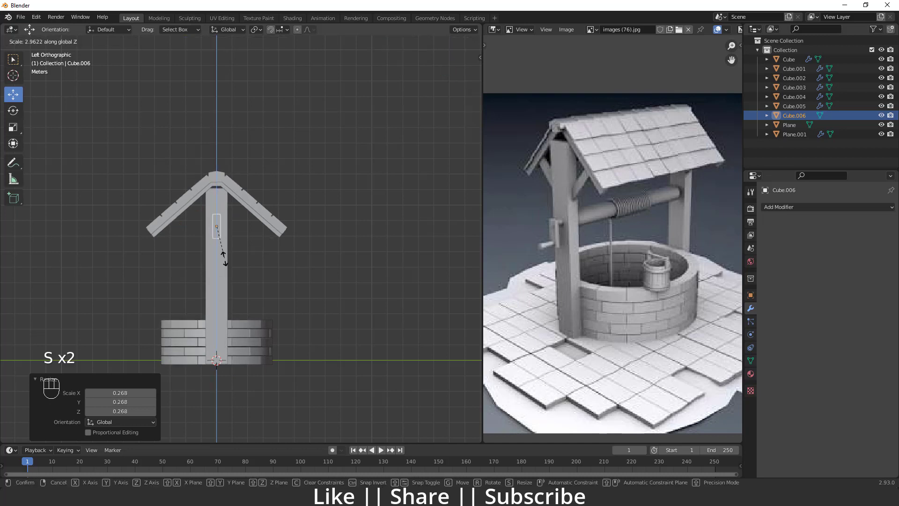
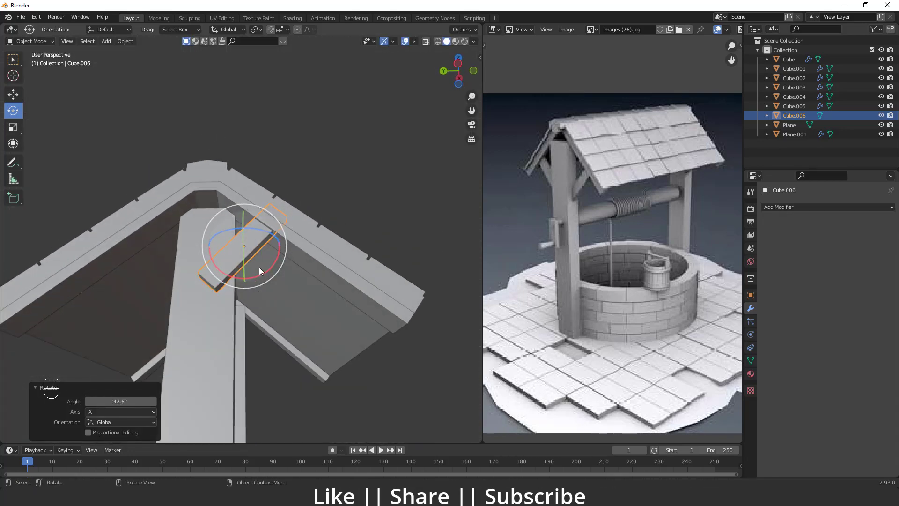
# Tilt the beam to a diagonal angle and move it in under the roof as a brace
pyautogui.press('w')
pyautogui.moveTo(252, 234); pyautogui.dragTo(269, 262)
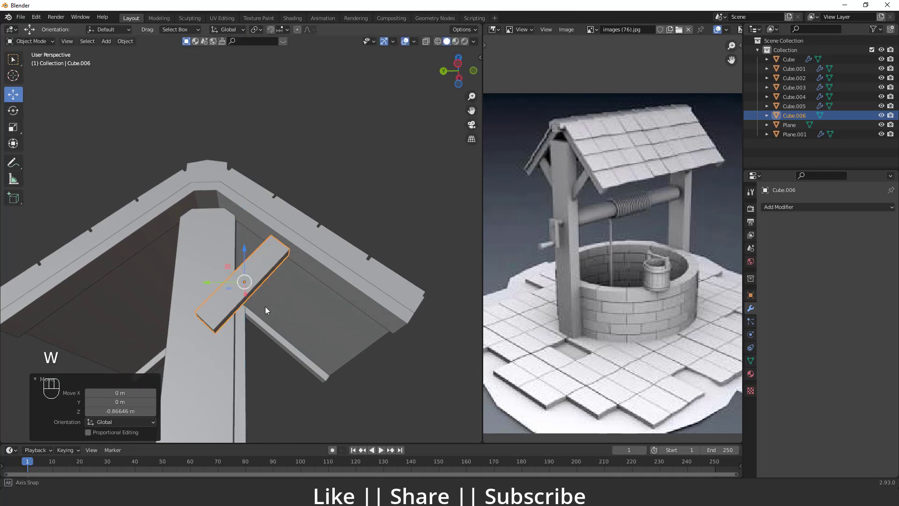
pyautogui.moveTo(209, 315); pyautogui.dragTo(230, 295)
pyautogui.doubleClick(273, 285)
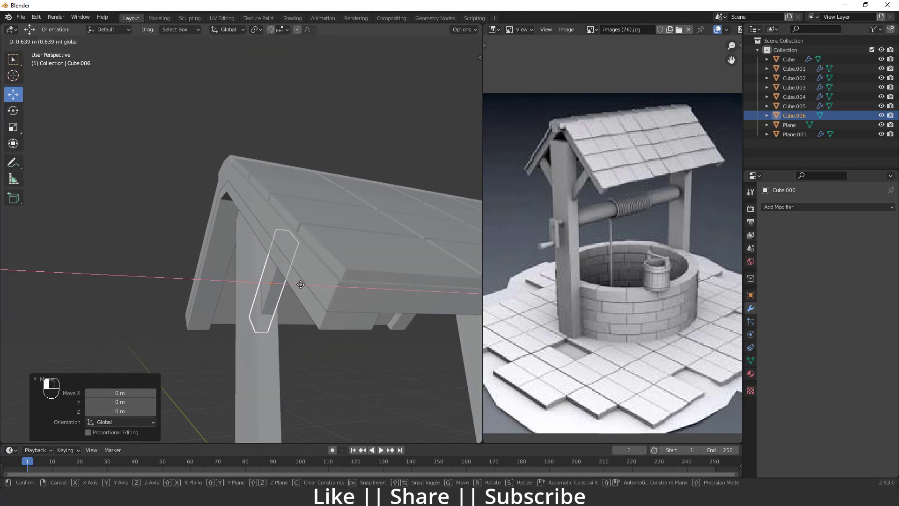
pyautogui.moveTo(319, 308); pyautogui.dragTo(335, 310)
pyautogui.middleClick(326, 298)
pyautogui.middleClick(323, 288)
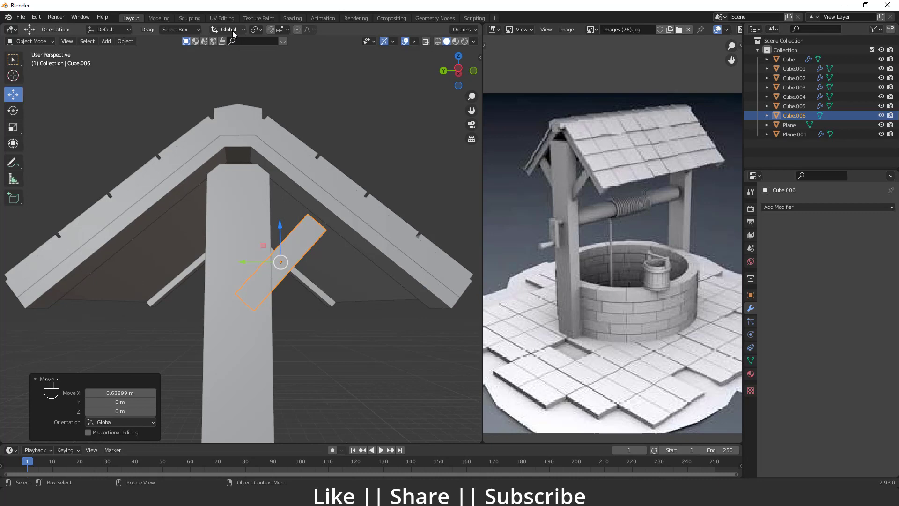
# Set Transform Orientation to Local, check the brace placement, and reselect it for a view change
pyautogui.moveTo(234, 33); pyautogui.dragTo(270, 231)
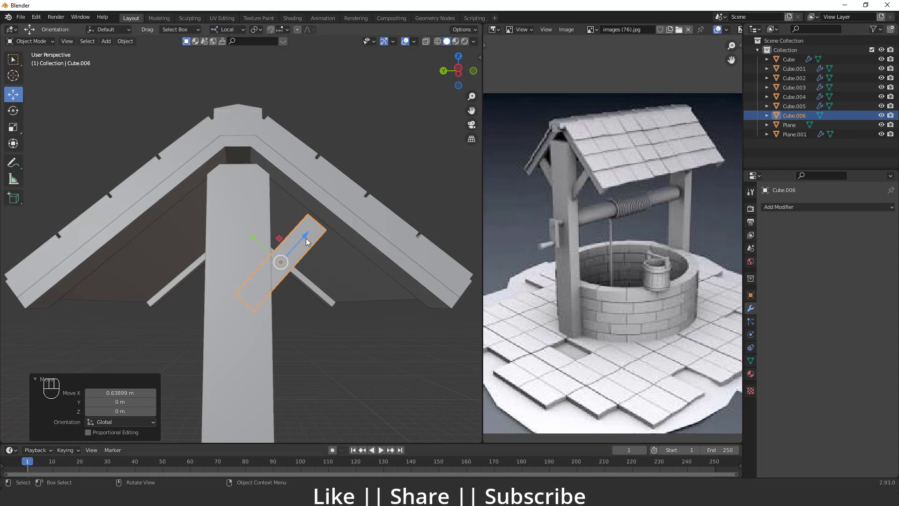
pyautogui.click(308, 238)
pyautogui.moveTo(371, 255); pyautogui.dragTo(312, 259)
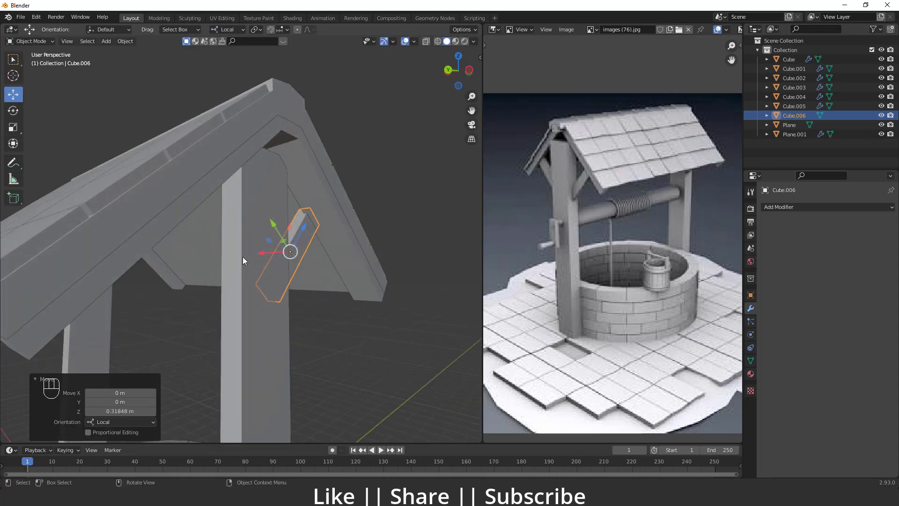
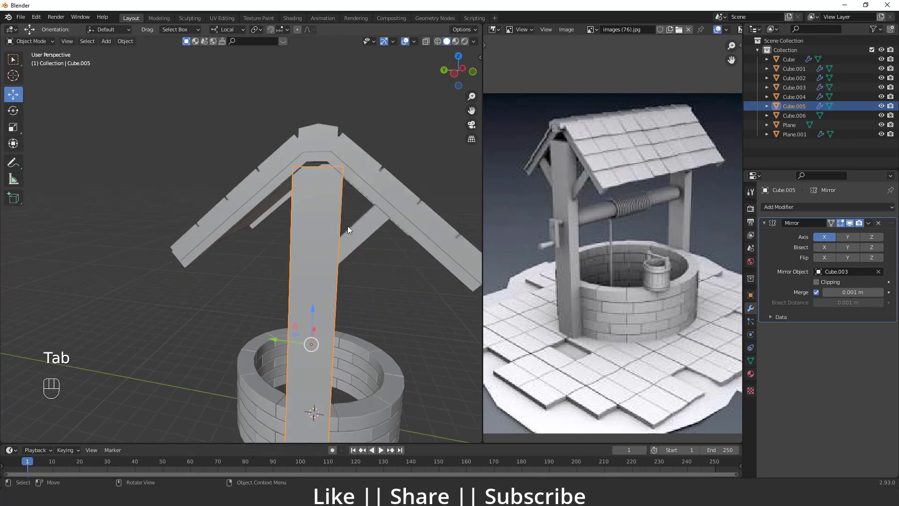
pyautogui.click(366, 228)
pyautogui.press('`')
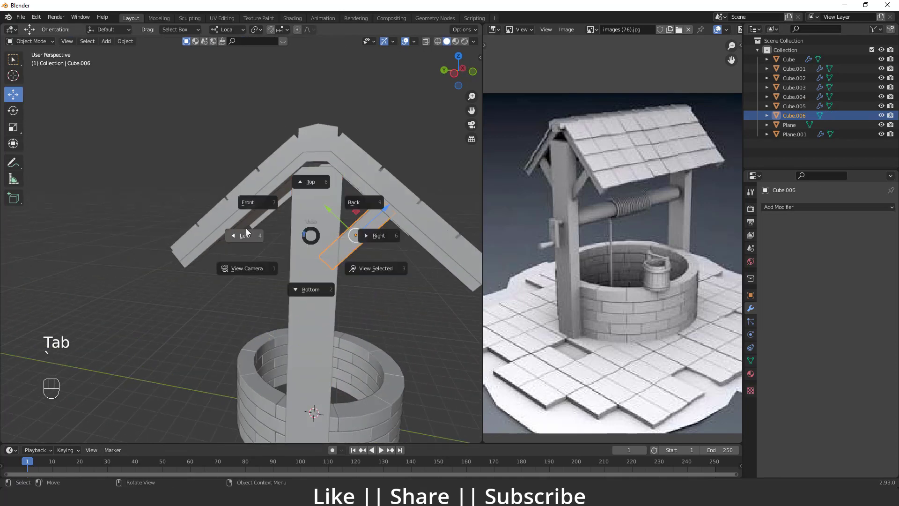
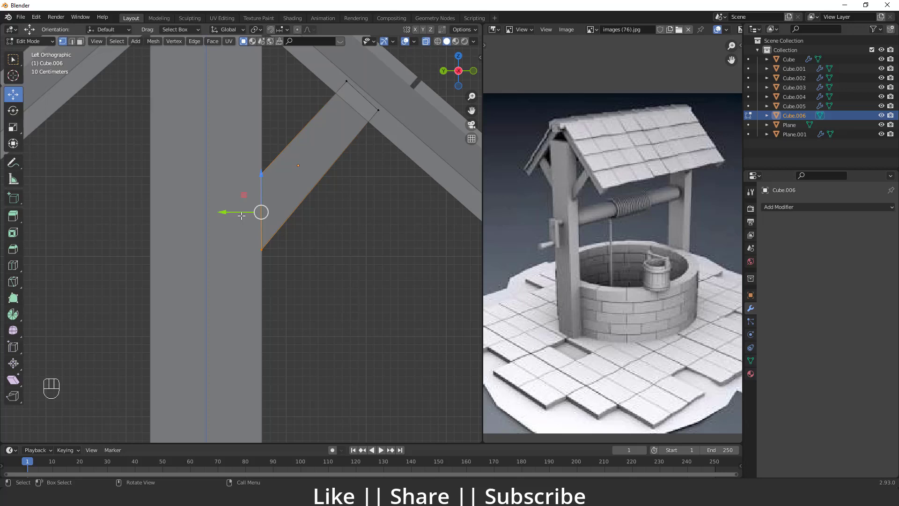
# Extend the brace's upper end vertices along its local axis to reach the roof underside
pyautogui.click(243, 212)
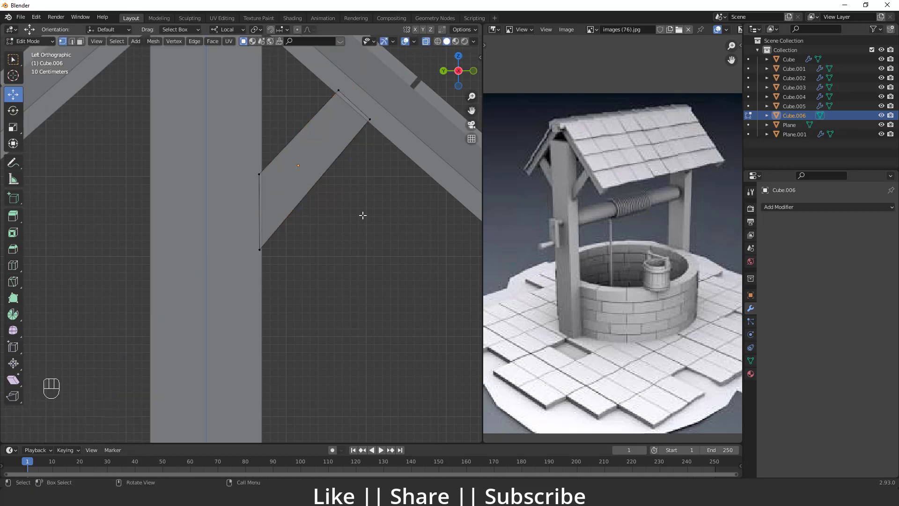
pyautogui.press('Tab')
pyautogui.moveTo(298, 269); pyautogui.dragTo(282, 281)
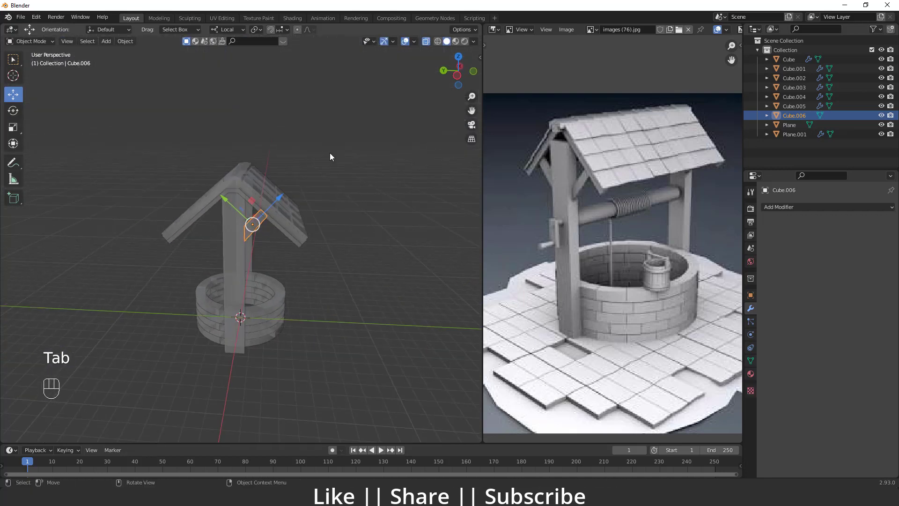
# Add a Mirror modifier to the diagonal roof brace Cube.006
pyautogui.click(428, 45)
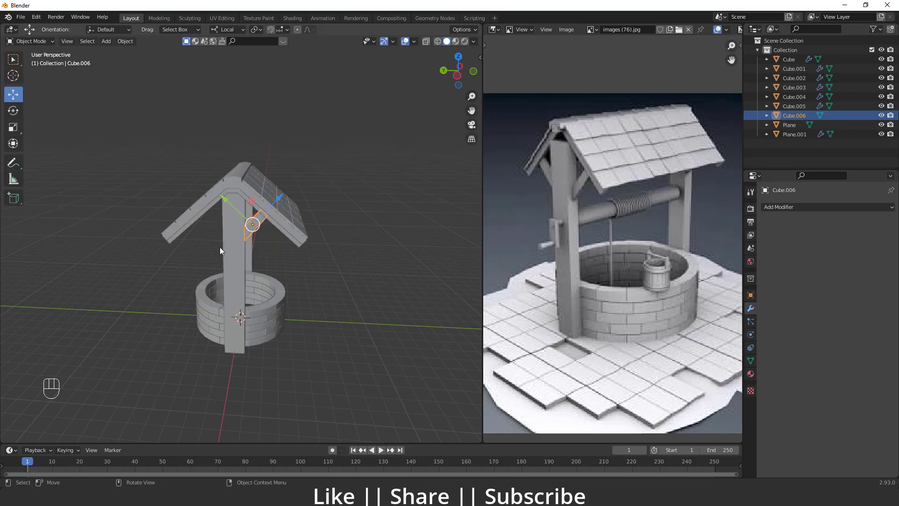
pyautogui.moveTo(247, 262); pyautogui.dragTo(218, 245)
pyautogui.middleClick(264, 248)
pyautogui.middleClick(290, 291)
pyautogui.click(793, 210)
# Add a Plain Axes empty as the Mirror Object and enable a second mirror axis
pyautogui.moveTo(792, 210); pyautogui.dragTo(659, 321)
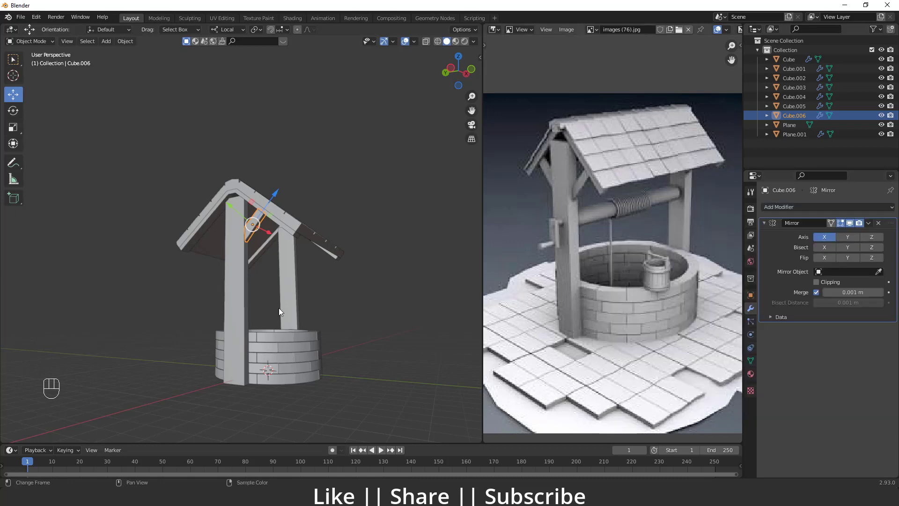
pyautogui.moveTo(312, 302); pyautogui.dragTo(282, 262)
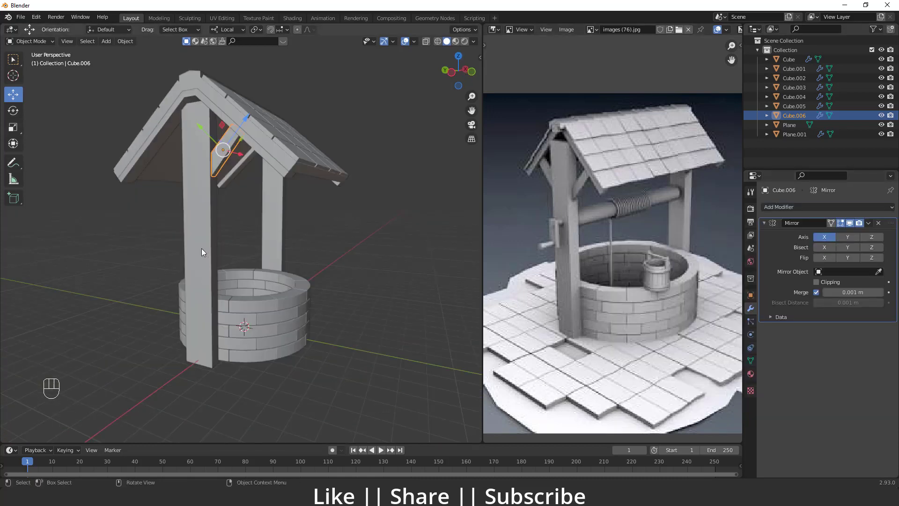
pyautogui.press('shift+a')
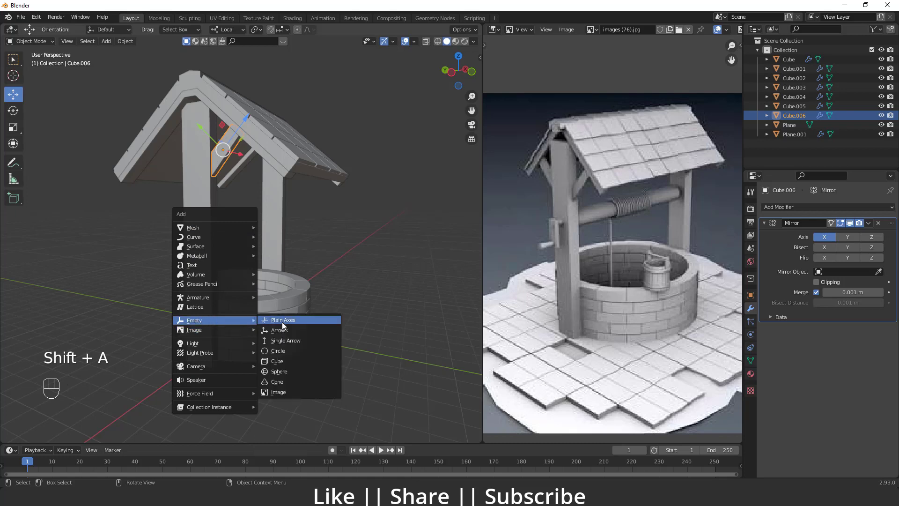
pyautogui.click(273, 327)
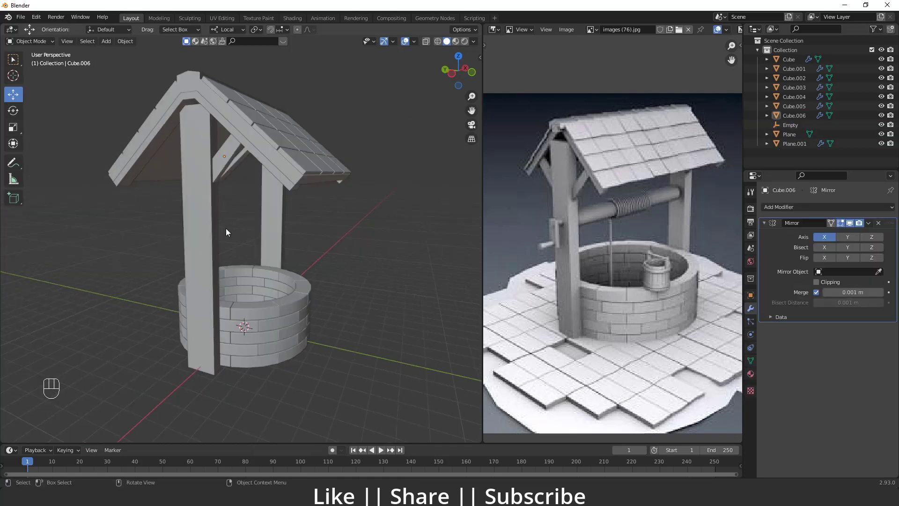
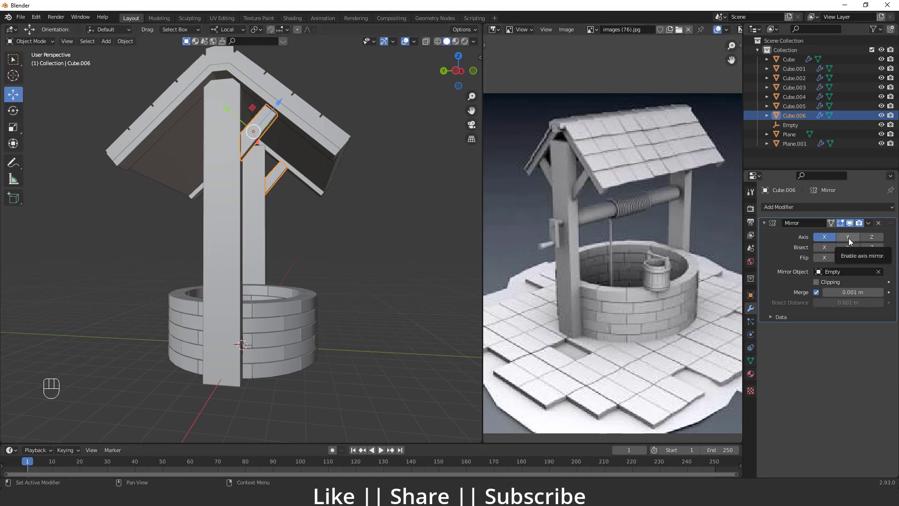
pyautogui.click(849, 238)
# Select the tiled roof and resize both roof layers together
pyautogui.middleClick(304, 268)
pyautogui.moveTo(333, 262); pyautogui.dragTo(310, 255)
pyautogui.moveTo(276, 232); pyautogui.dragTo(248, 236)
pyautogui.moveTo(297, 246); pyautogui.dragTo(251, 274)
pyautogui.moveTo(234, 225); pyautogui.dragTo(263, 197)
pyautogui.moveTo(276, 154); pyautogui.dragTo(256, 176)
pyautogui.moveTo(207, 152); pyautogui.dragTo(243, 151)
pyautogui.click(249, 162)
pyautogui.moveTo(273, 133); pyautogui.dragTo(269, 133)
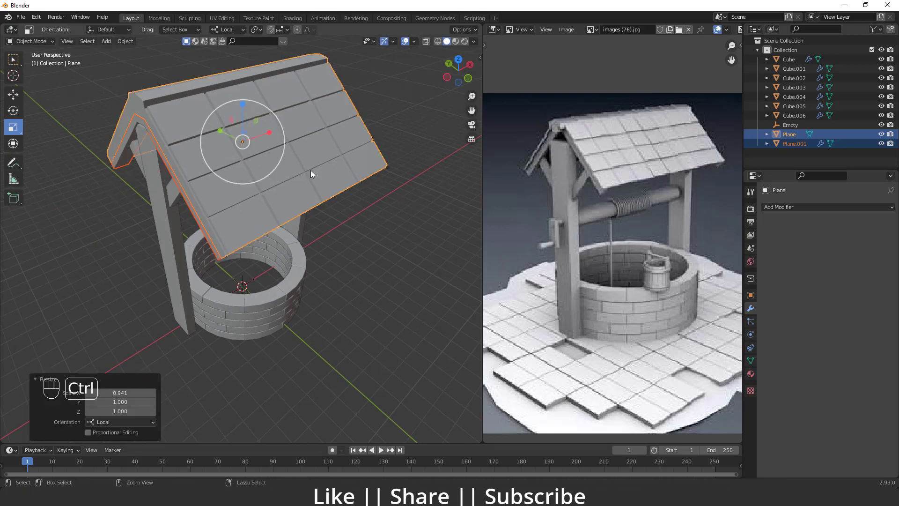
# Confirm the roof's new size, deselect it and zoom out to frame the whole well
pyautogui.press('ctrl+a')
pyautogui.click(355, 227)
pyautogui.moveTo(317, 249); pyautogui.dragTo(298, 224)
pyautogui.moveTo(284, 242); pyautogui.dragTo(285, 202)
pyautogui.moveTo(308, 211); pyautogui.dragTo(276, 215)
pyautogui.click(286, 203)
# Add a mesh cylinder at the well's centre to become the crank axle
pyautogui.moveTo(290, 193); pyautogui.dragTo(311, 194)
pyautogui.middleClick(268, 227)
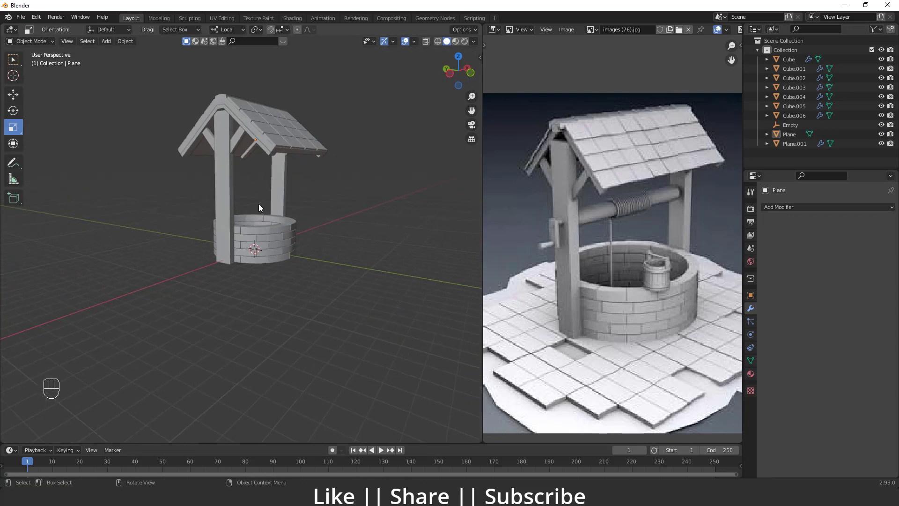
pyautogui.middleClick(235, 254)
pyautogui.press('shift+a')
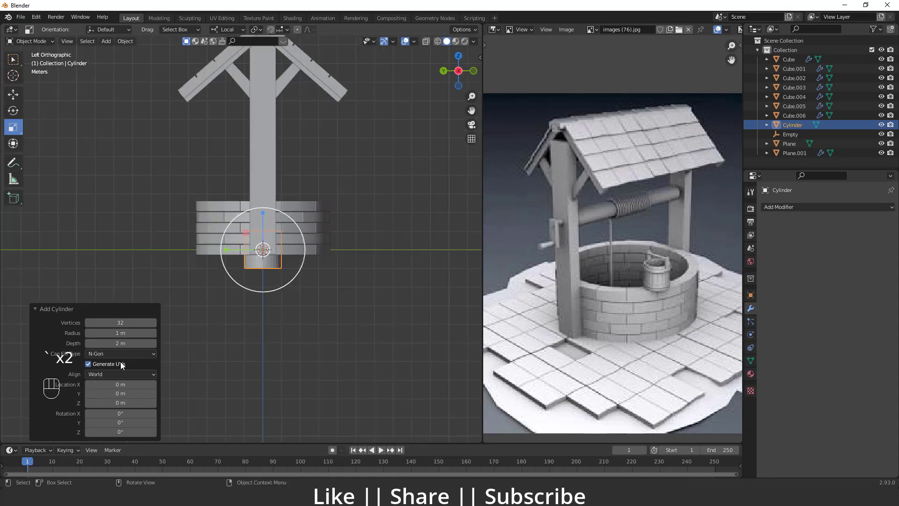
# Rotate the cylinder -90° to lie sideways and raise it to post height
pyautogui.click(120, 381)
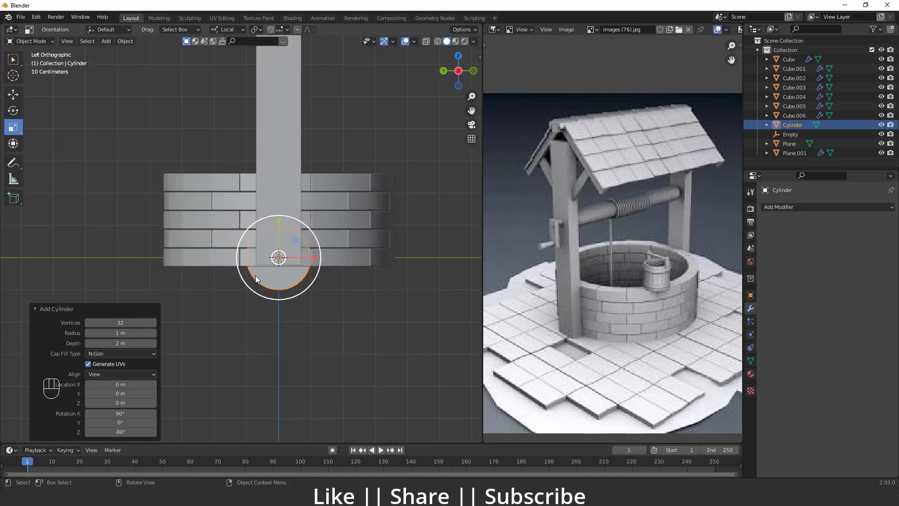
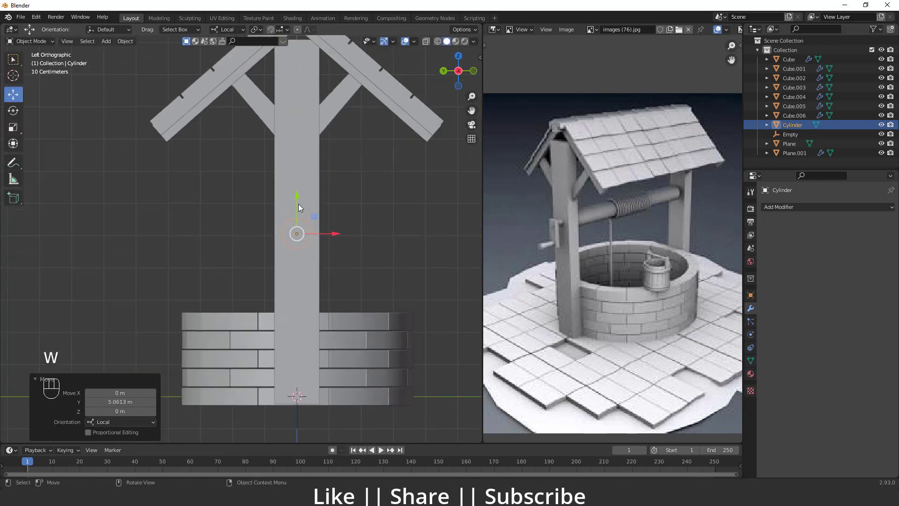
pyautogui.moveTo(298, 204); pyautogui.dragTo(308, 146)
pyautogui.moveTo(314, 284); pyautogui.dragTo(289, 284)
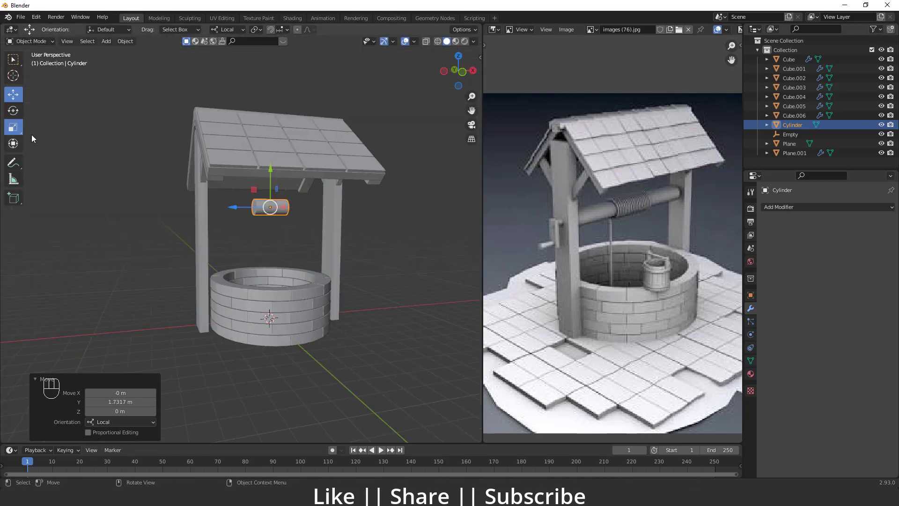
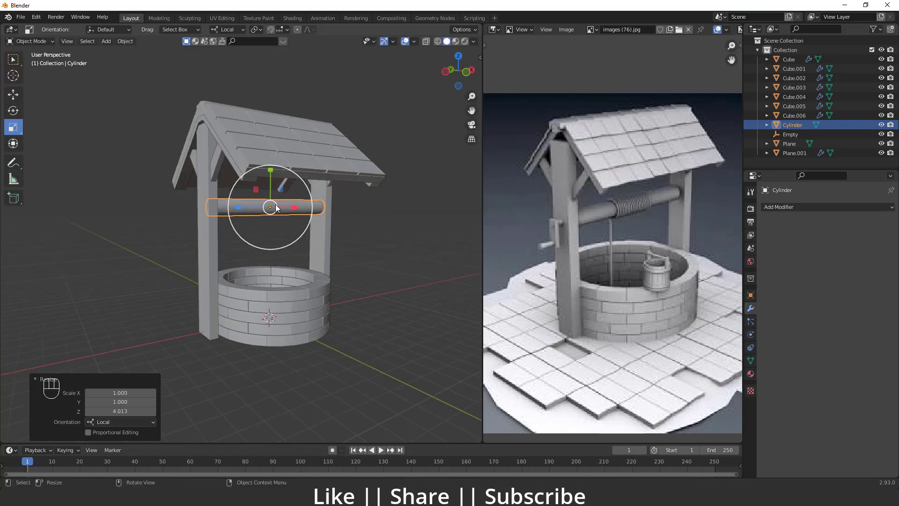
# Stretch the cylinder along its length to span the two posts and apply its scale
pyautogui.press('w')
pyautogui.click(274, 189)
pyautogui.press('ctrl+a')
pyautogui.moveTo(278, 239); pyautogui.dragTo(286, 243)
pyautogui.middleClick(302, 240)
pyautogui.click(314, 232)
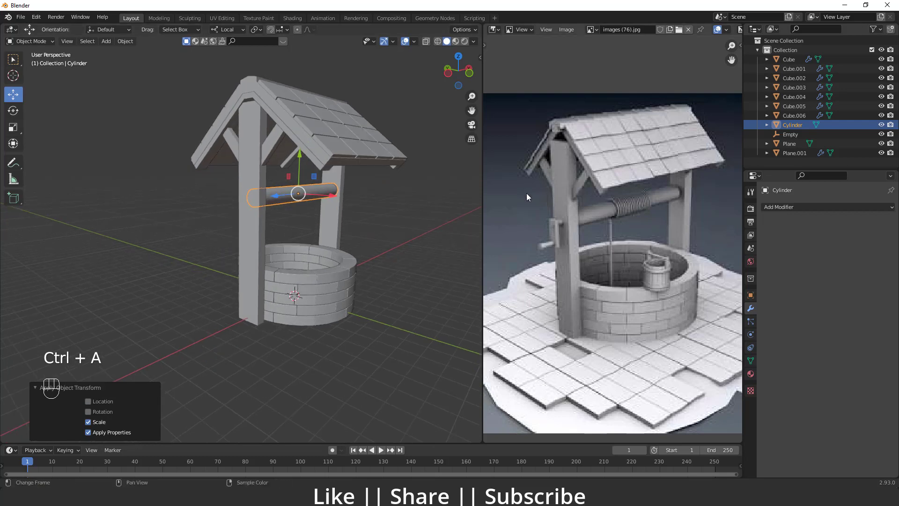
pyautogui.middleClick(268, 230)
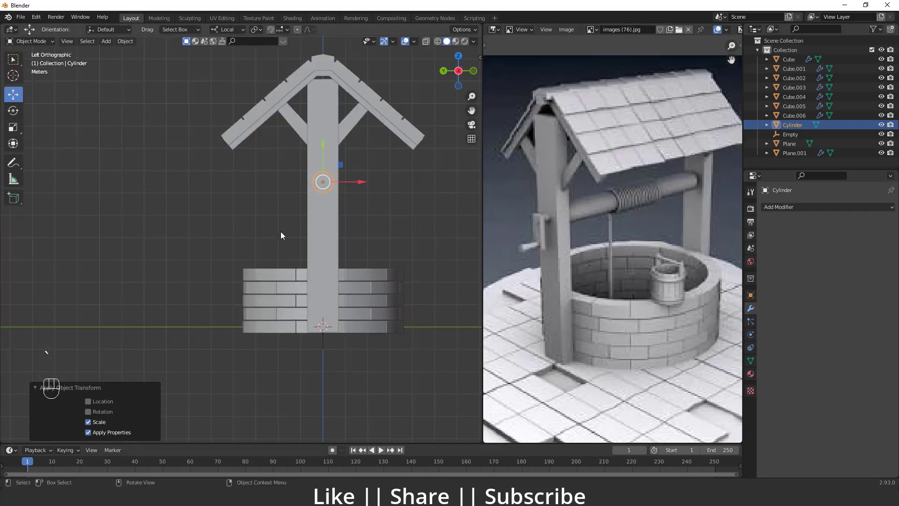
# Add a cube squashed into a thin crank arm beside the post, then duplicate the axle cylinder
pyautogui.moveTo(302, 239); pyautogui.dragTo(268, 255)
pyautogui.press('shift+a')
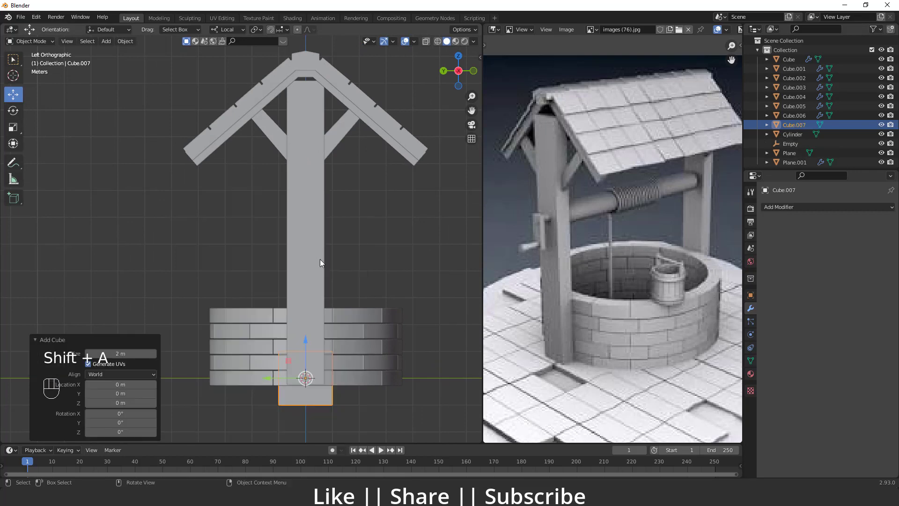
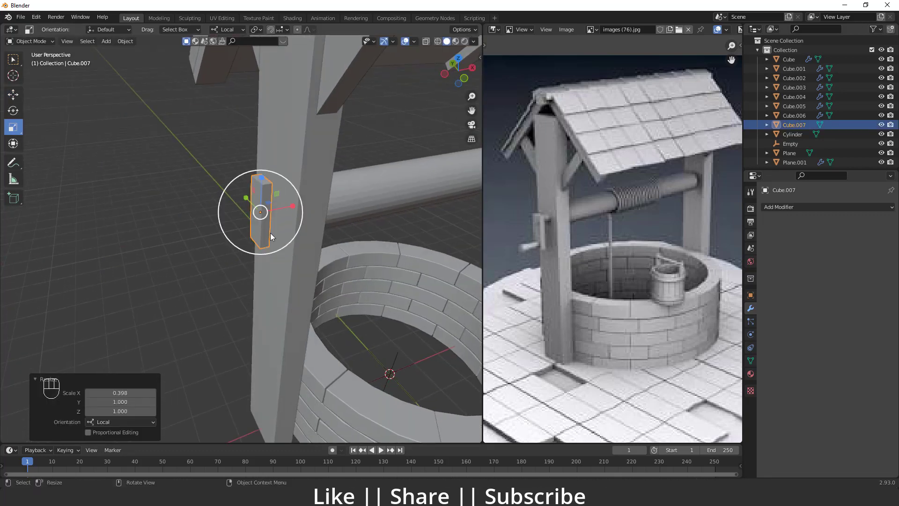
pyautogui.moveTo(289, 230); pyautogui.dragTo(280, 223)
pyautogui.press('ctrl+a')
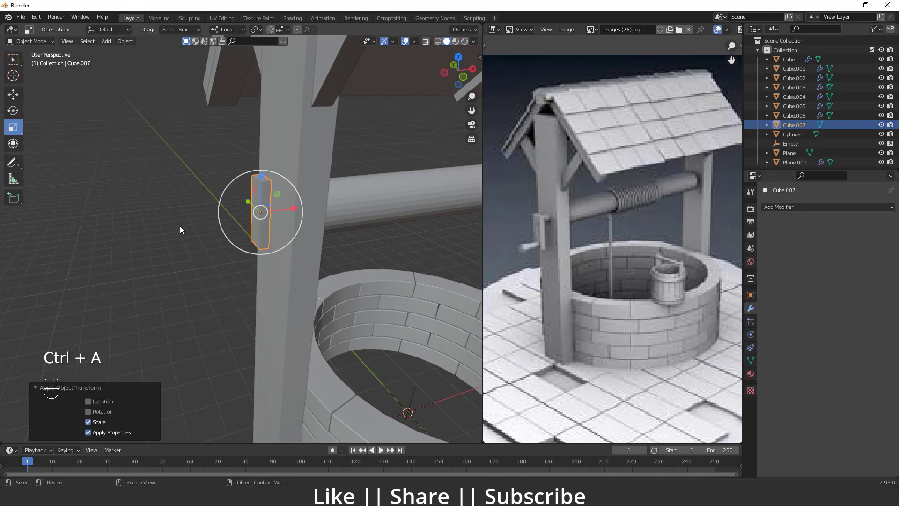
pyautogui.moveTo(389, 213); pyautogui.dragTo(319, 233)
pyautogui.press('shift+d')
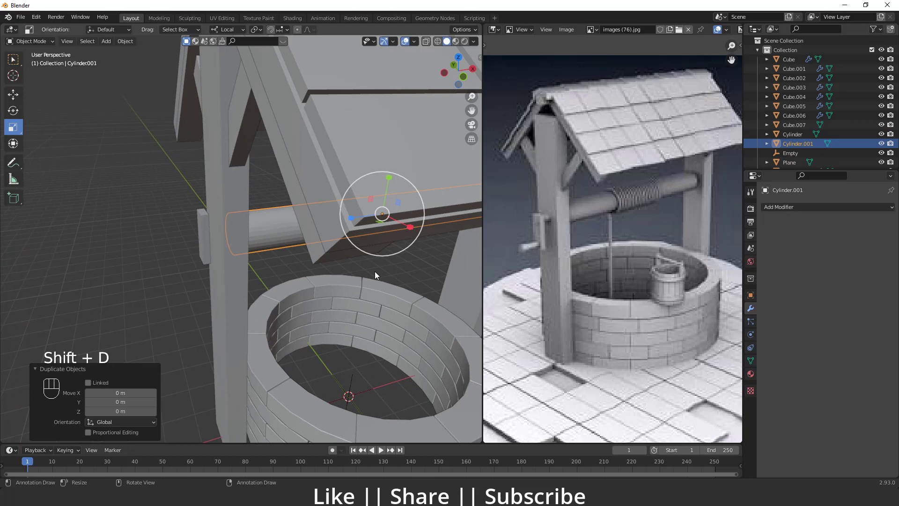
# Shorten the duplicated cylinder into a short axle stub outside the left post
pyautogui.press('s')
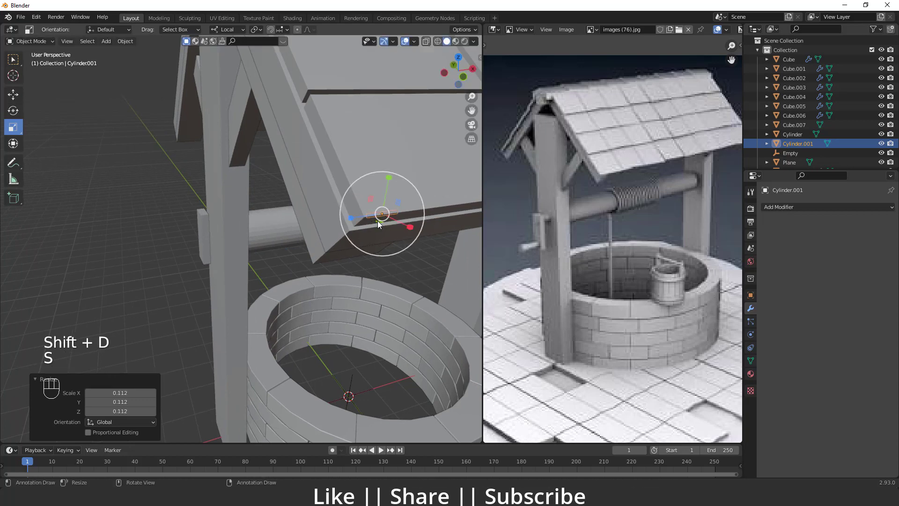
pyautogui.press('w')
pyautogui.click(359, 215)
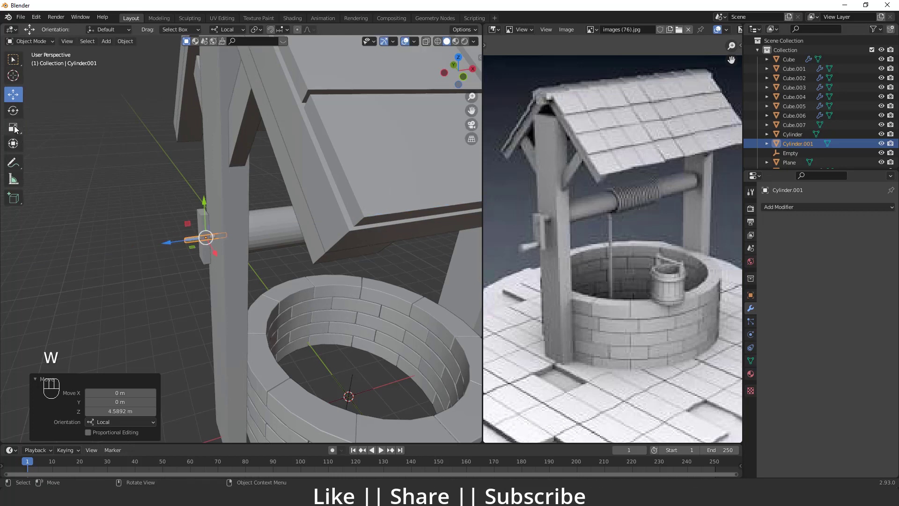
pyautogui.click(17, 128)
# Duplicate the stub for the grip and move the handle pieces into place beside the post
pyautogui.moveTo(171, 247); pyautogui.dragTo(195, 245)
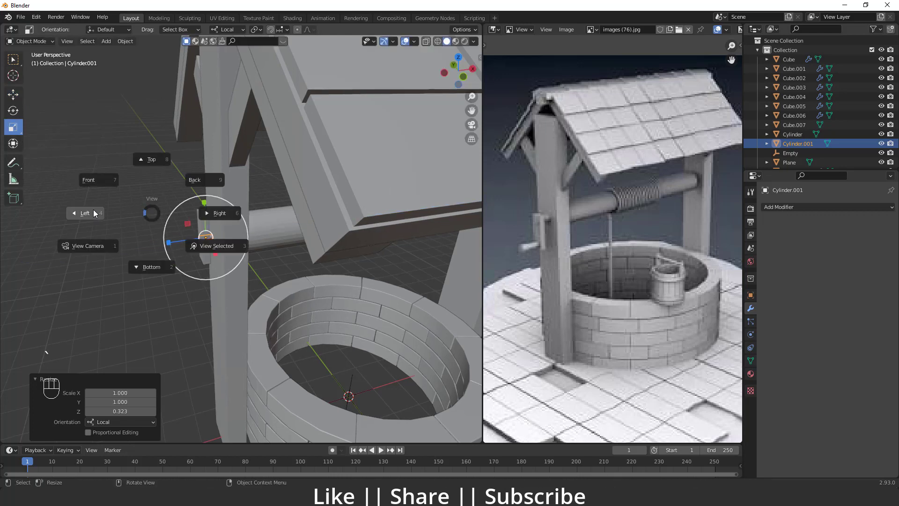
pyautogui.moveTo(192, 246); pyautogui.dragTo(209, 233)
pyautogui.moveTo(213, 217); pyautogui.dragTo(255, 190)
pyautogui.press('w')
pyautogui.moveTo(194, 166); pyautogui.dragTo(196, 138)
# Duplicate once more and bevel the grip's end face to round it off
pyautogui.moveTo(253, 205); pyautogui.dragTo(198, 220)
pyautogui.moveTo(230, 244); pyautogui.dragTo(240, 232)
pyautogui.moveTo(34, 140); pyautogui.dragTo(202, 234)
pyautogui.press('shift+d')
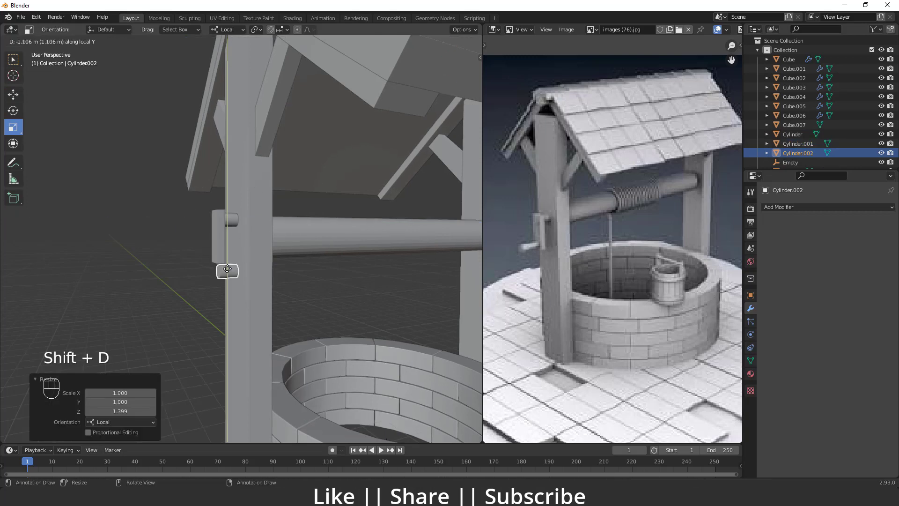
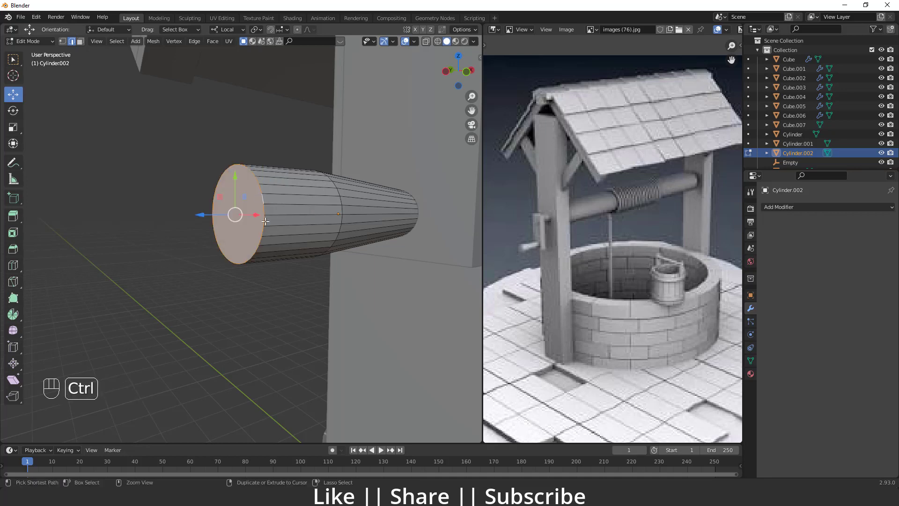
pyautogui.press('ctrl+b')
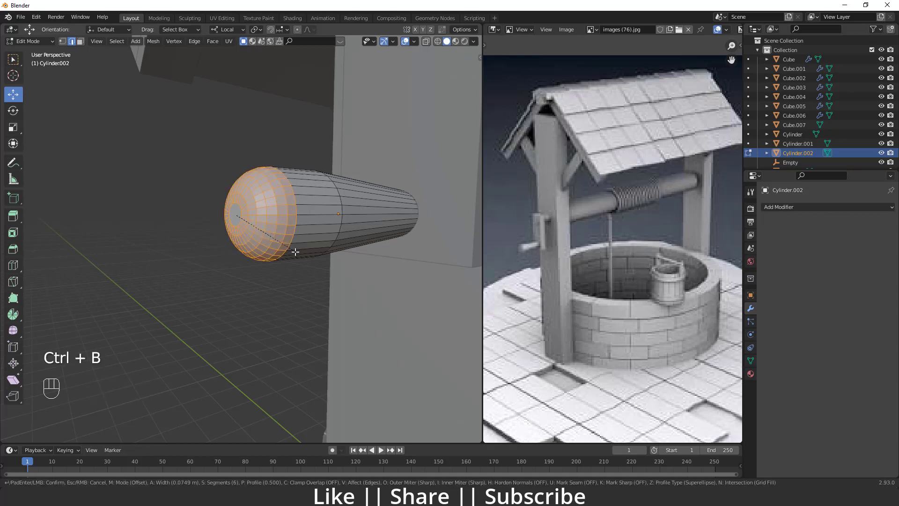
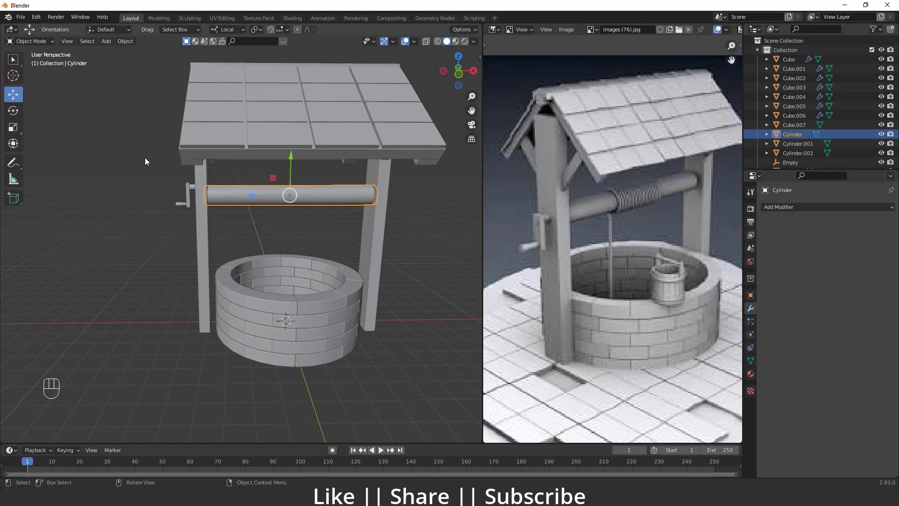
# Browse the Curve > Knots add menu of knot-shaped curves
pyautogui.moveTo(40, 19); pyautogui.dragTo(103, 114)
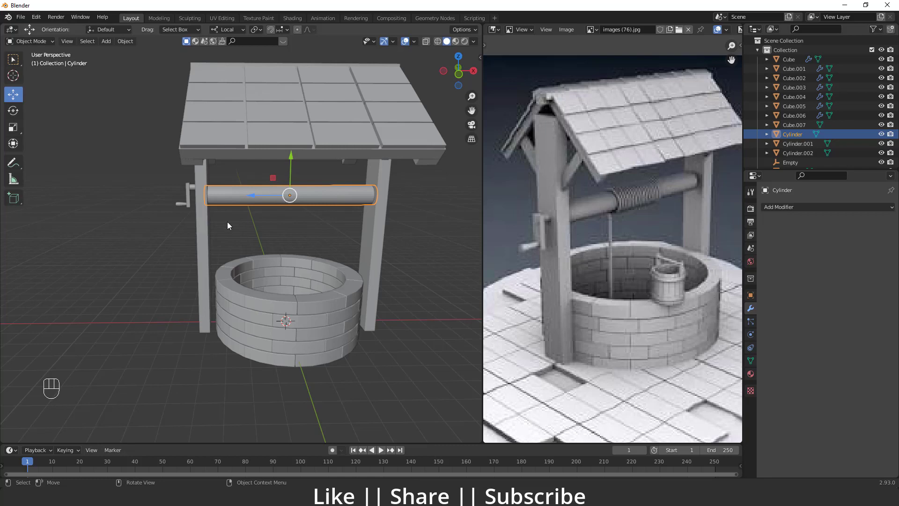
# Add a SpiroFit spiral curve wrapped around the crank axle and inspect it
pyautogui.press('shift+a')
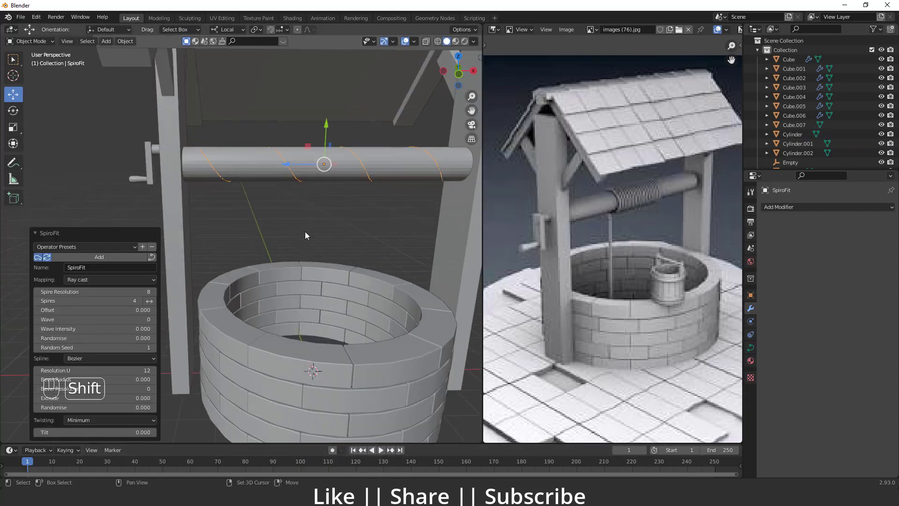
pyautogui.click(280, 263)
pyautogui.middleClick(313, 250)
pyautogui.middleClick(311, 236)
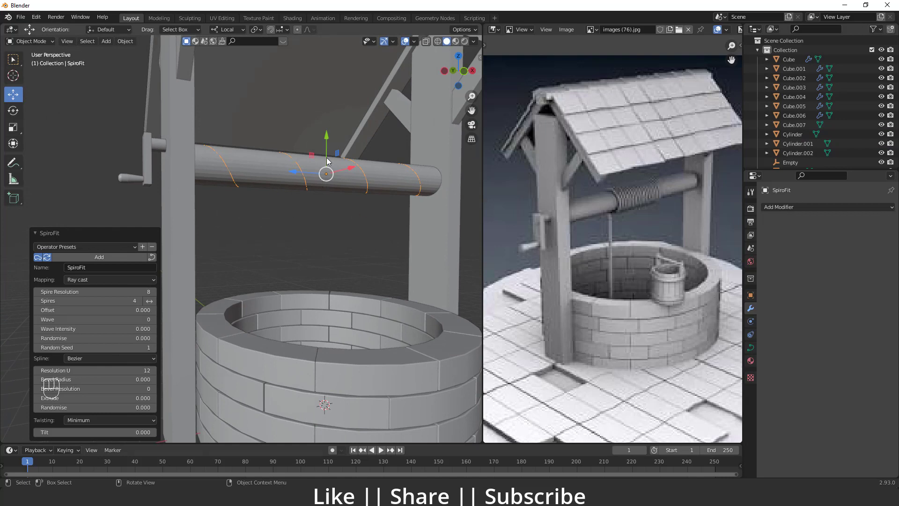
pyautogui.moveTo(360, 230); pyautogui.dragTo(260, 255)
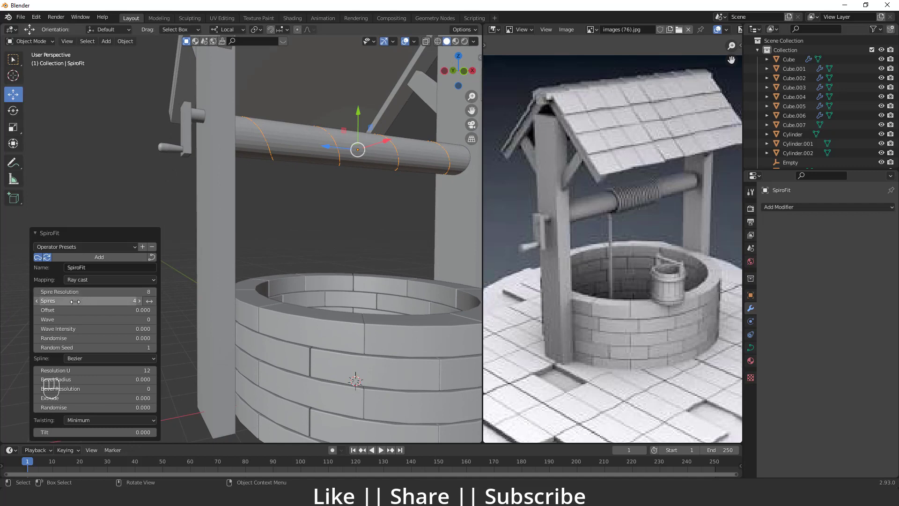
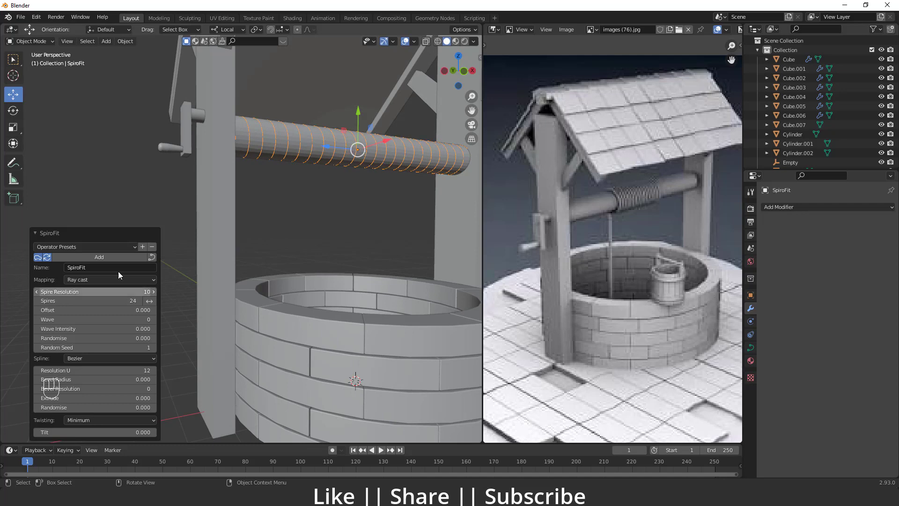
# Adjust the spiral's placement on the axle and zoom in on the coil
pyautogui.moveTo(302, 208); pyautogui.dragTo(334, 224)
pyautogui.click(14, 129)
pyautogui.moveTo(307, 166); pyautogui.dragTo(332, 171)
pyautogui.middleClick(358, 221)
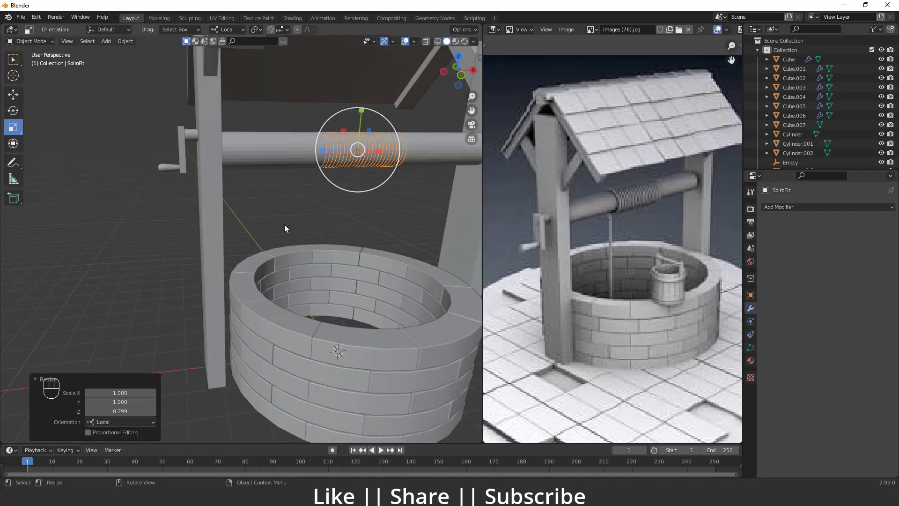
pyautogui.press('ctrl+a')
pyautogui.middleClick(374, 212)
pyautogui.moveTo(386, 202); pyautogui.dragTo(382, 175)
pyautogui.moveTo(356, 199); pyautogui.dragTo(329, 213)
# Give the spiral a Bevel Depth of 0.07 m with Resolution 3 in its Geometry settings
pyautogui.click(328, 213)
pyautogui.moveTo(322, 209); pyautogui.dragTo(754, 351)
pyautogui.click(754, 351)
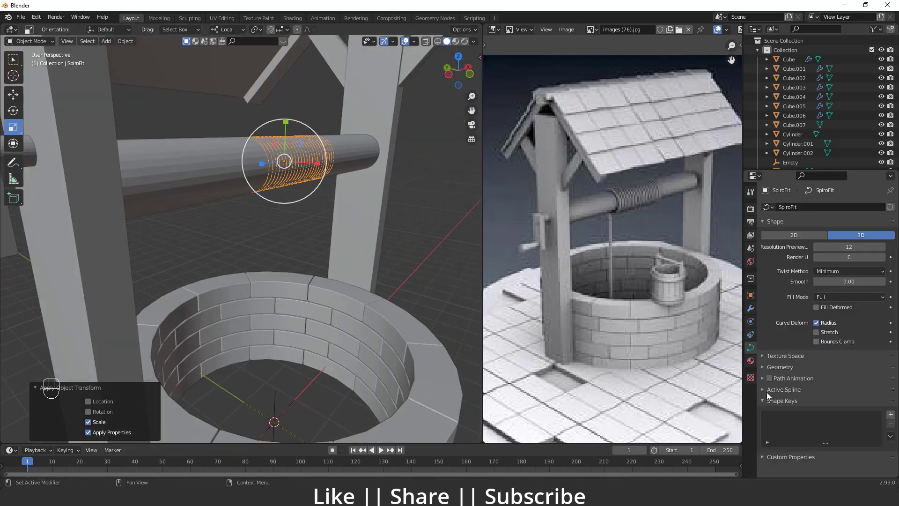
pyautogui.click(765, 369)
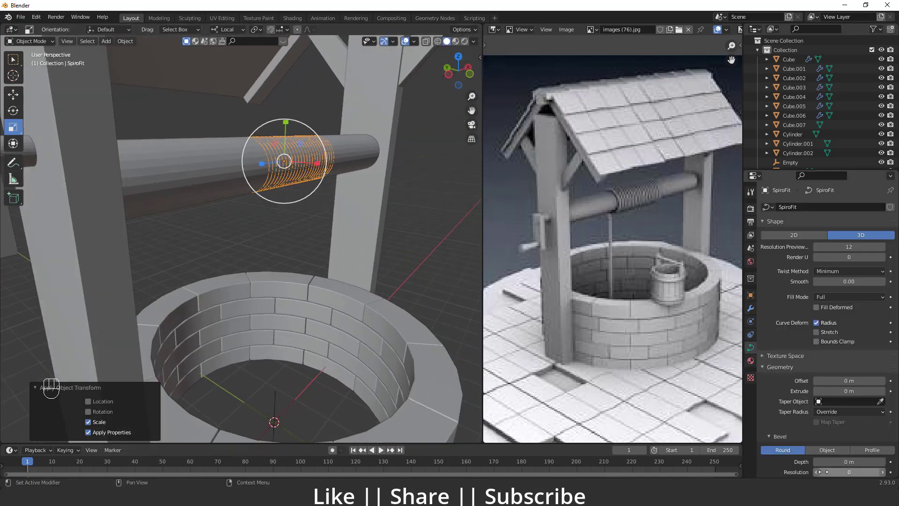
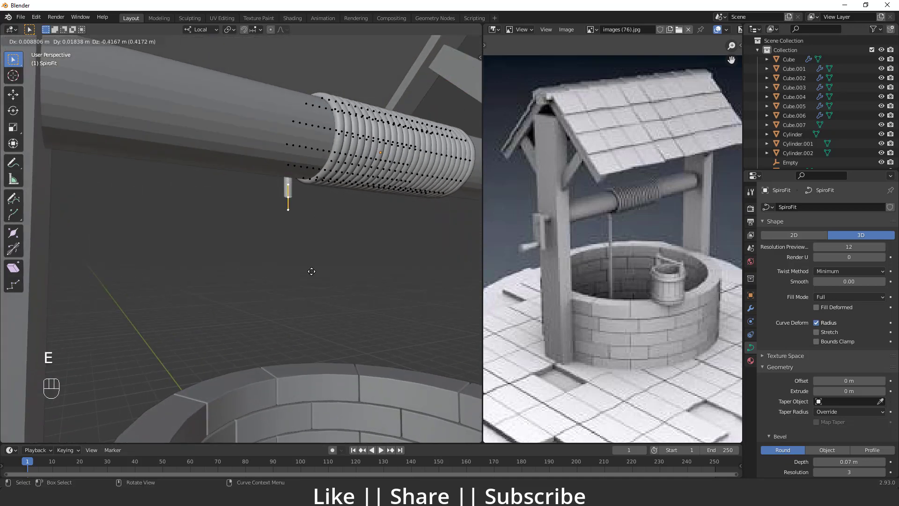
# Extrude the curve's end point repeatedly downward so a rope strand hangs into the well
pyautogui.press('e')
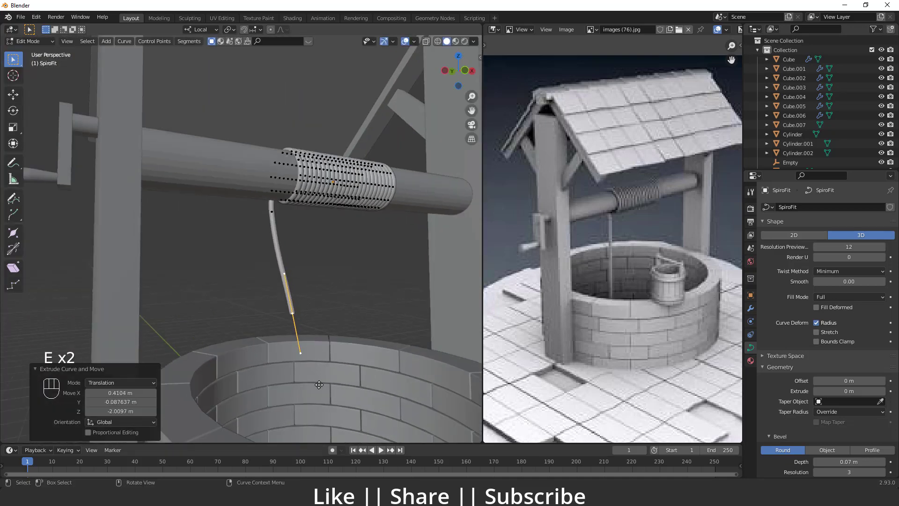
pyautogui.press('e')
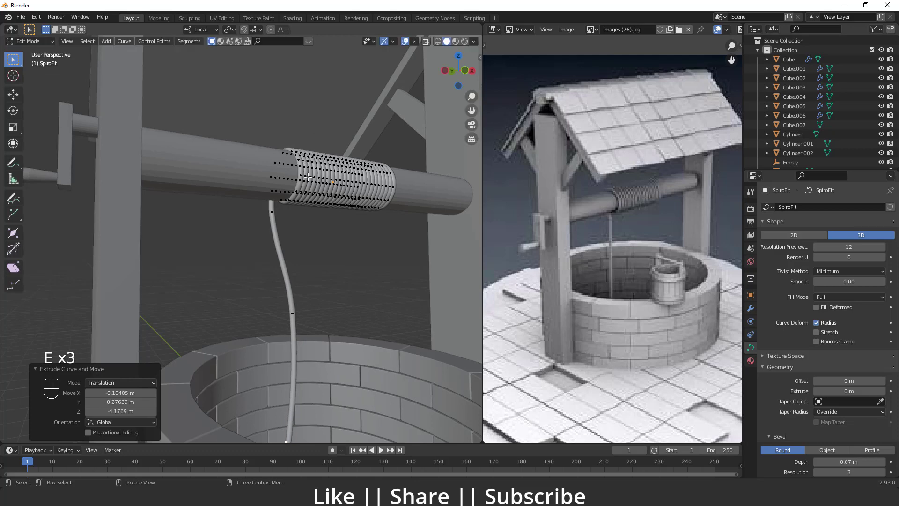
pyautogui.press('Tab')
pyautogui.moveTo(300, 260); pyautogui.dragTo(264, 264)
pyautogui.press('Tab')
pyautogui.press('g')
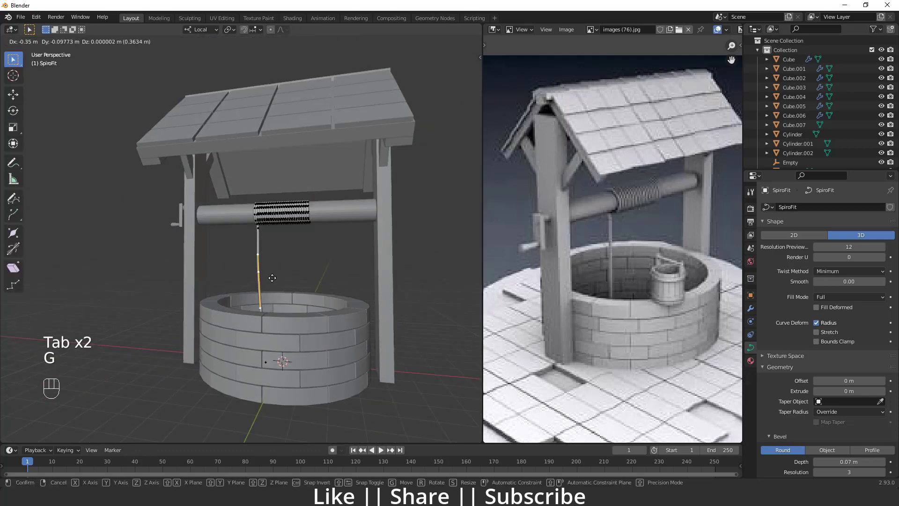
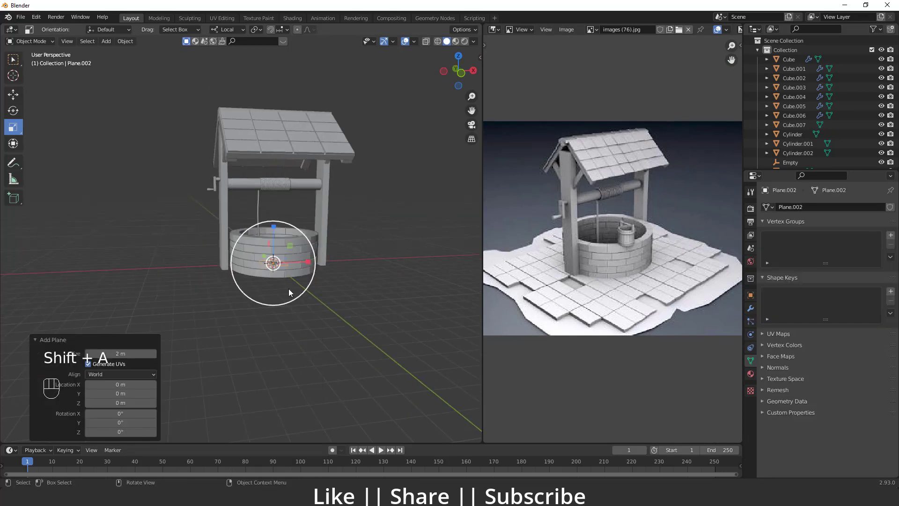
# Scale the irregular ground plane up wide beneath the well and finish reshaping its outline
pyautogui.press('s')
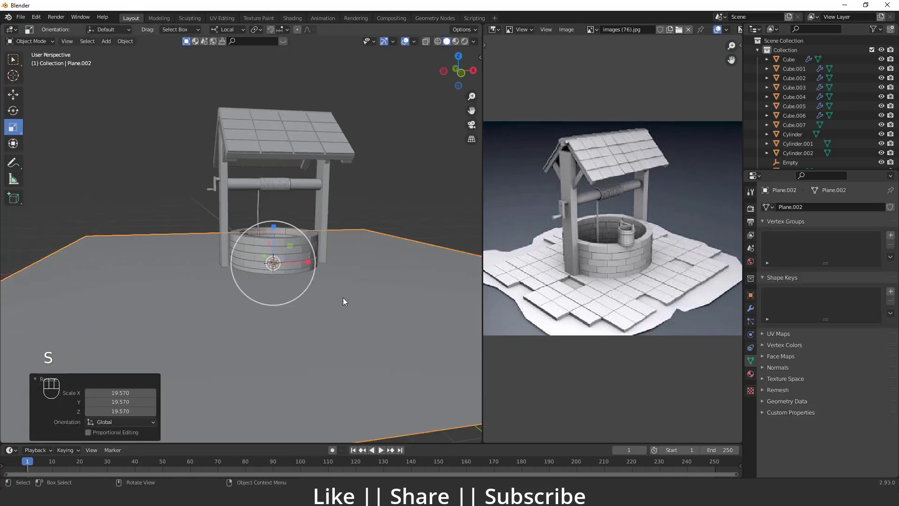
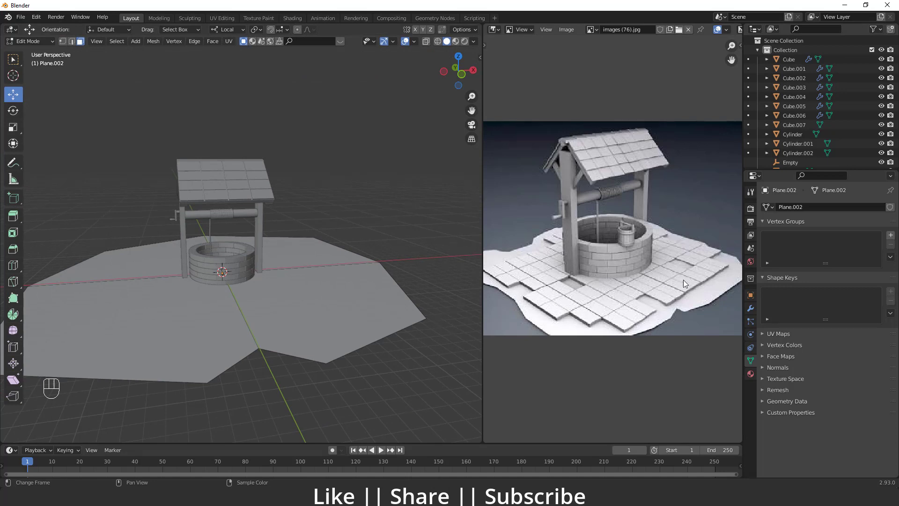
pyautogui.press('Tab')
pyautogui.click(238, 309)
pyautogui.press('shift+a')
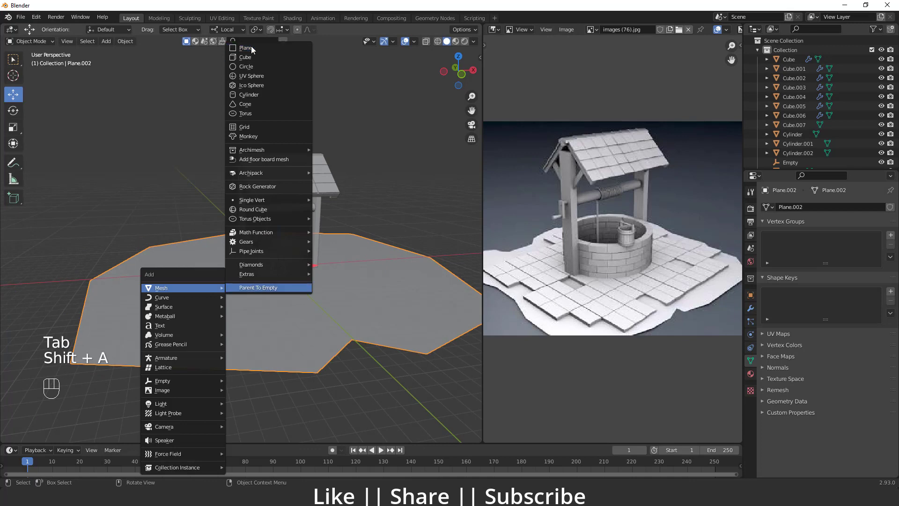
# Add a cube, flatten it into a small square paving tile beside the well and apply its scale
pyautogui.click(240, 263)
pyautogui.moveTo(281, 207); pyautogui.dragTo(282, 239)
pyautogui.moveTo(310, 268); pyautogui.dragTo(325, 277)
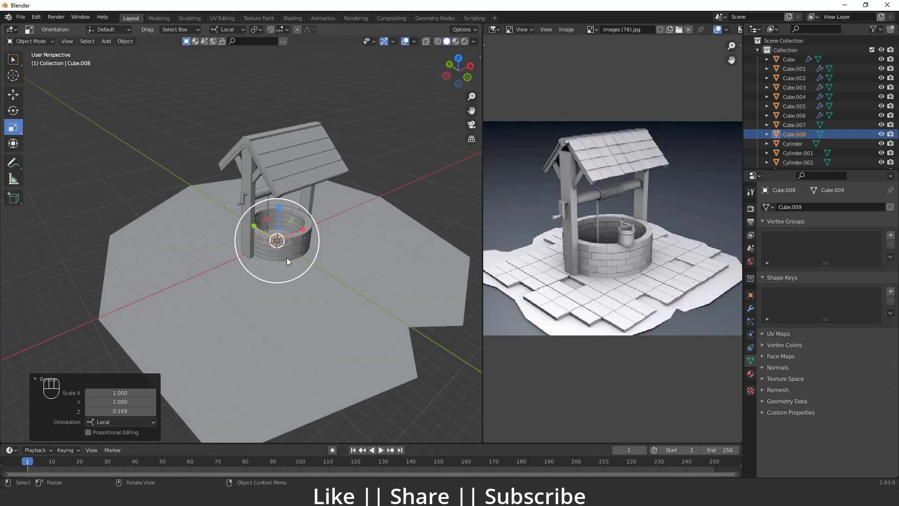
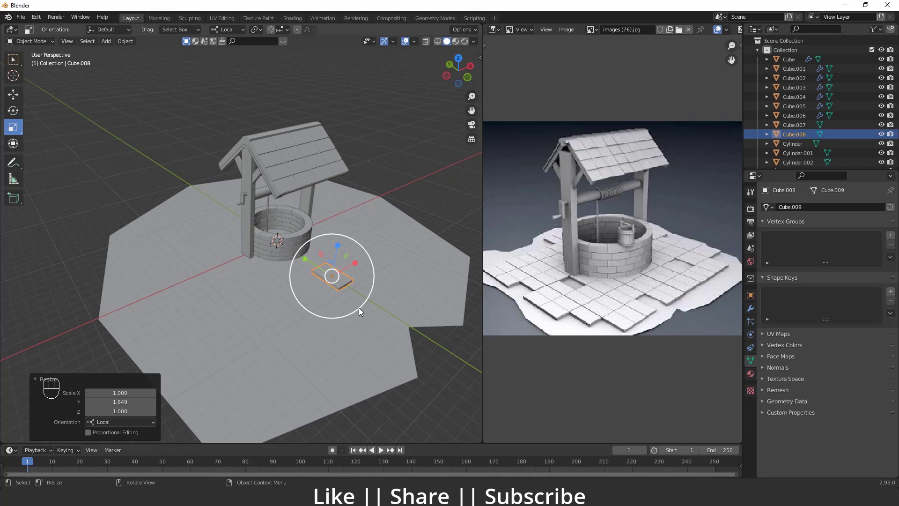
pyautogui.press('ctrl+a')
pyautogui.moveTo(359, 307); pyautogui.dragTo(300, 161)
pyautogui.moveTo(288, 222); pyautogui.dragTo(214, 243)
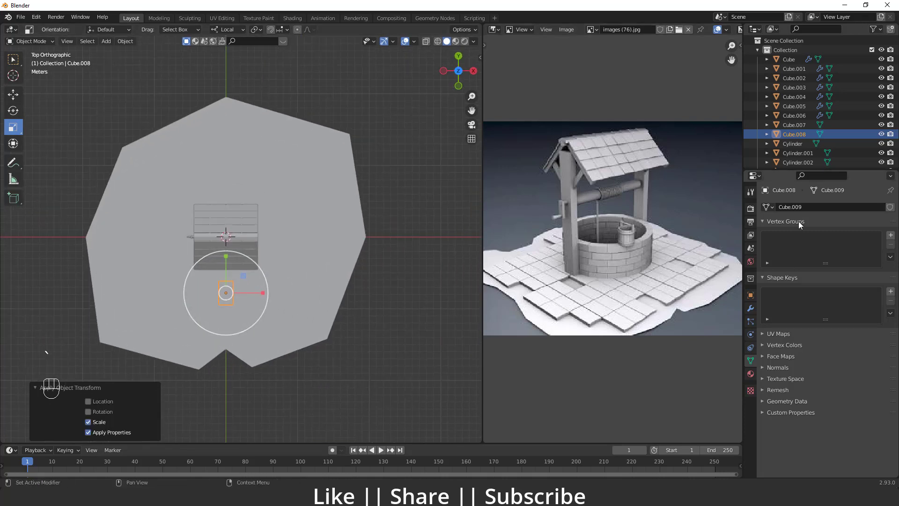
pyautogui.moveTo(750, 306); pyautogui.dragTo(764, 245)
pyautogui.moveTo(777, 213); pyautogui.dragTo(702, 235)
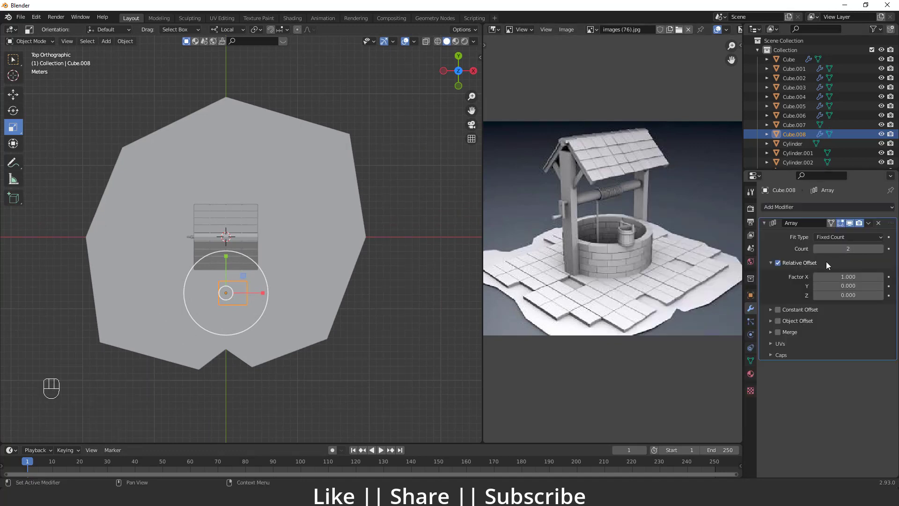
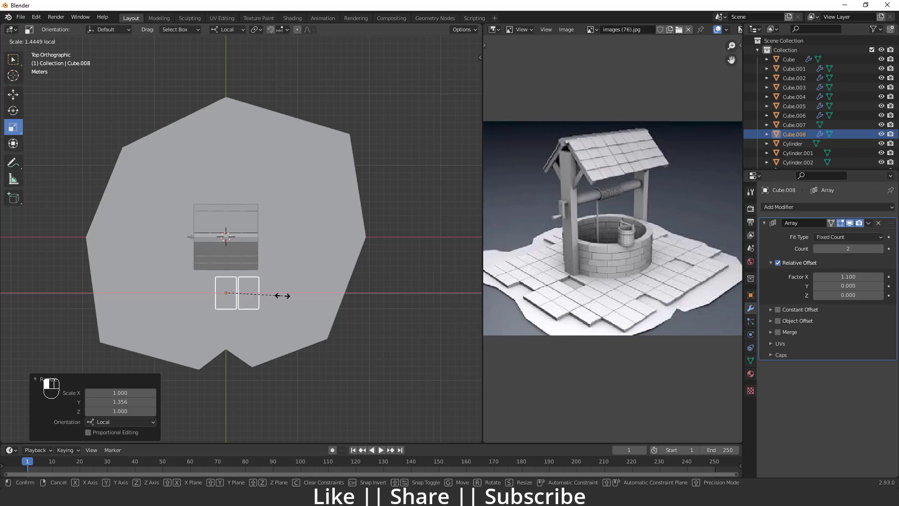
pyautogui.press('ctrl+a')
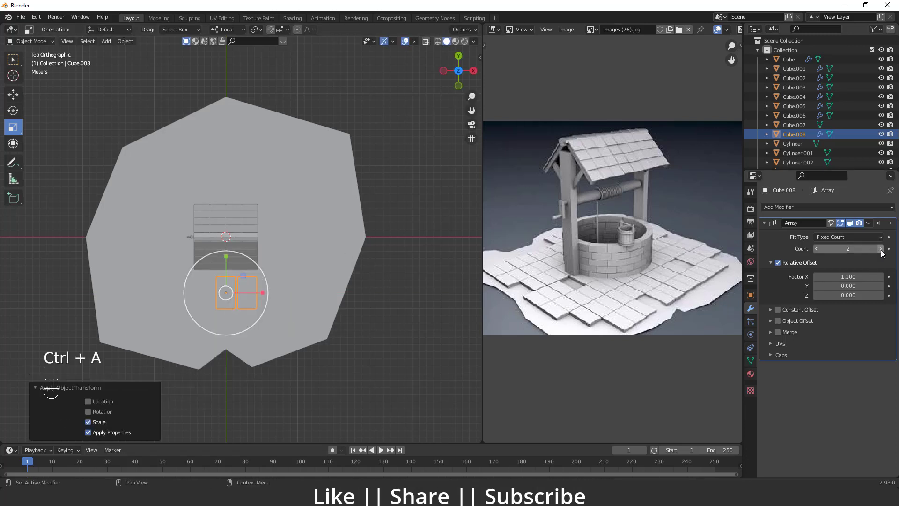
# Array the tile with count 11 and factor 1.1 in X, then add a second Array for Y
pyautogui.click(884, 255)
pyautogui.doubleClick(883, 254)
pyautogui.press('w')
pyautogui.moveTo(264, 291); pyautogui.dragTo(149, 307)
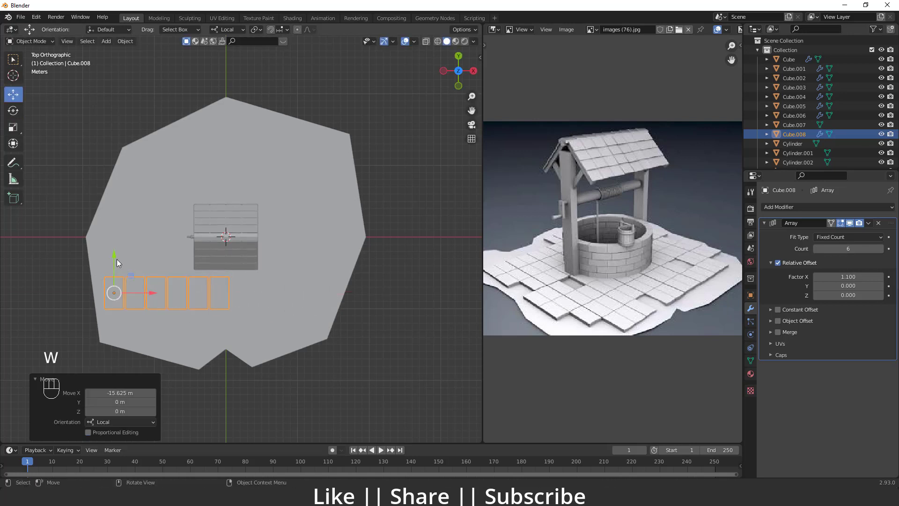
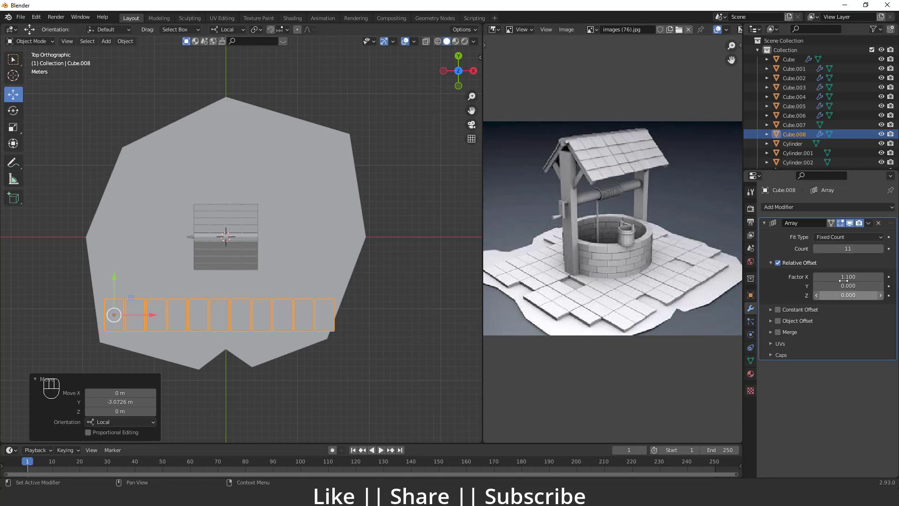
pyautogui.moveTo(869, 225); pyautogui.dragTo(837, 268)
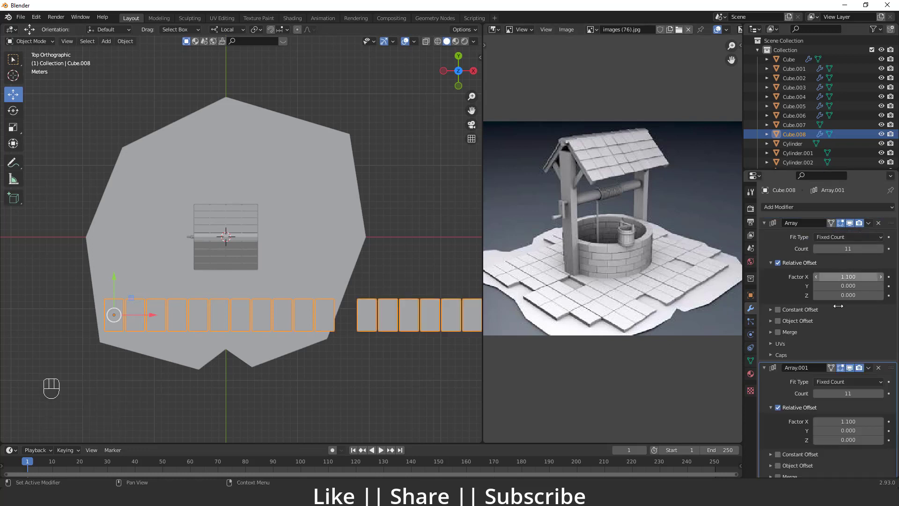
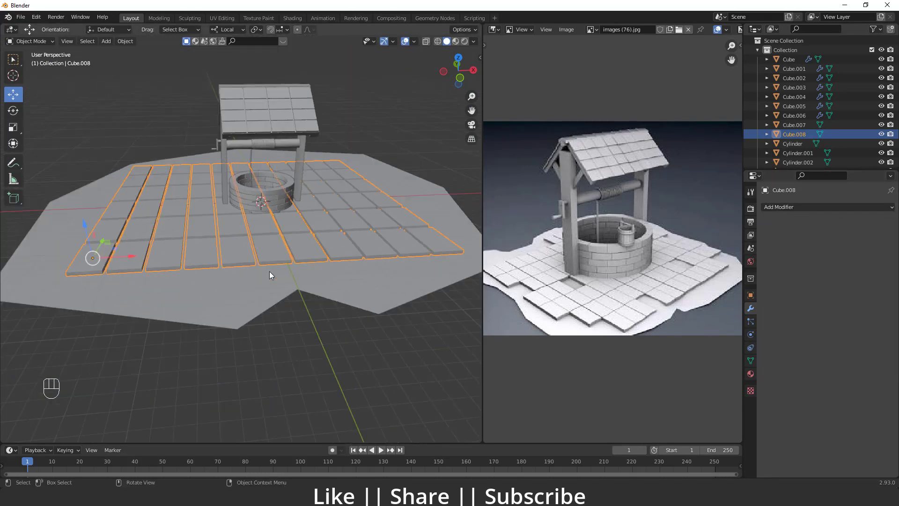
# Separate the tile grid by loose parts so each tile becomes its own object
pyautogui.press('Tab')
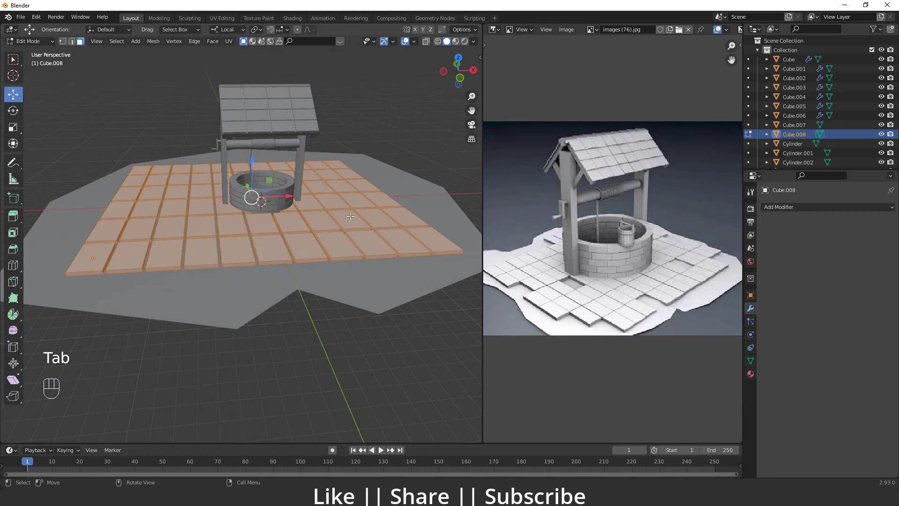
pyautogui.press('p')
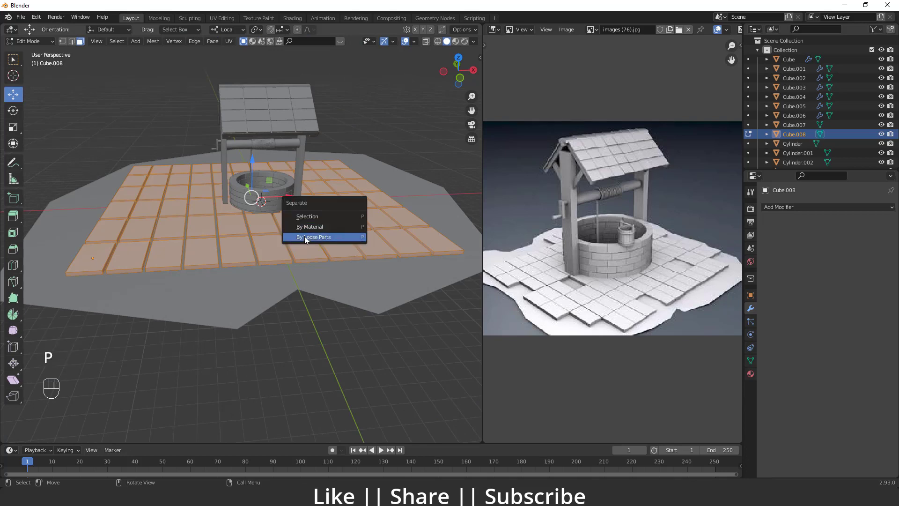
pyautogui.press('Tab')
# Delete a scattering of individual tiles to leave gaps in the pavement
pyautogui.moveTo(298, 225); pyautogui.dragTo(345, 242)
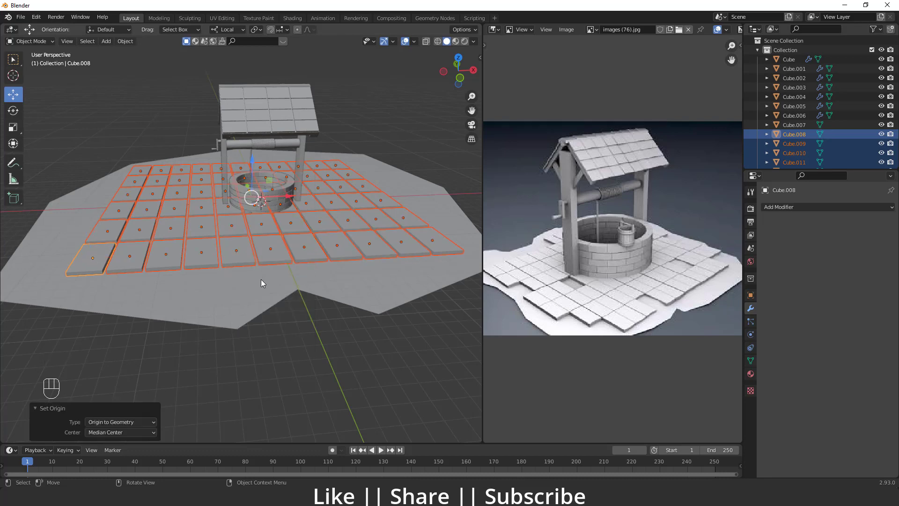
pyautogui.click(283, 359)
pyautogui.click(206, 328)
pyautogui.click(235, 320)
pyautogui.press('Delete')
pyautogui.click(212, 220)
pyautogui.press('Delete')
pyautogui.click(193, 180)
pyautogui.press('Delete')
pyautogui.moveTo(327, 222); pyautogui.dragTo(318, 225)
pyautogui.click(356, 204)
pyautogui.press('Delete')
# Remove a few more tiles, unhide everything and nudge a tile out of place
pyautogui.moveTo(316, 224); pyautogui.dragTo(287, 239)
pyautogui.press('Delete')
pyautogui.click(314, 232)
pyautogui.press('Delete')
pyautogui.press('Delete')
pyautogui.moveTo(293, 331); pyautogui.dragTo(357, 343)
pyautogui.press('Delete')
pyautogui.click(293, 299)
pyautogui.press('alt+h')
pyautogui.click(380, 351)
pyautogui.moveTo(294, 308); pyautogui.dragTo(324, 278)
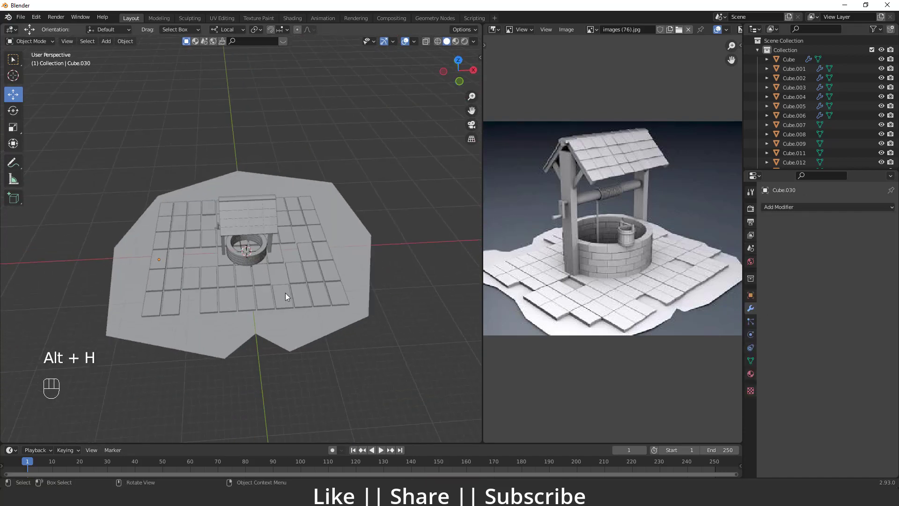
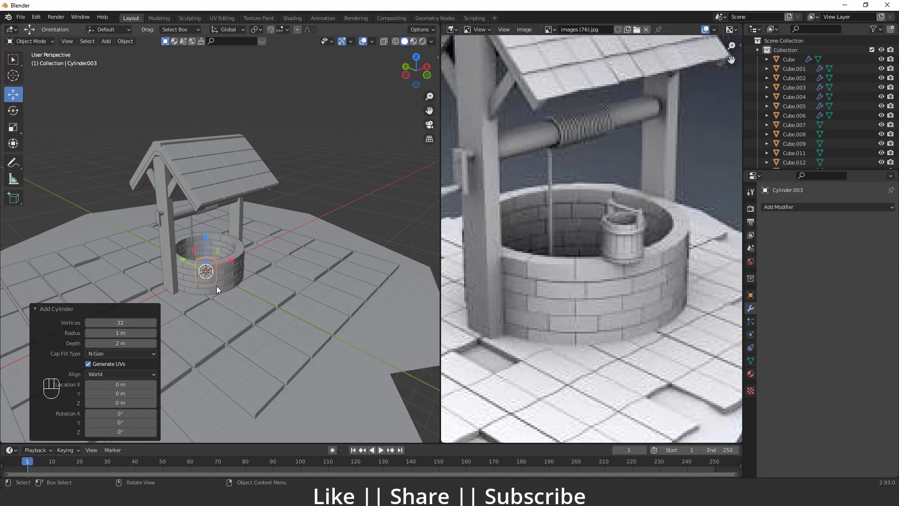
# Isolate the new cylinder in the viewport to model the bucket
pyautogui.press('shift+h')
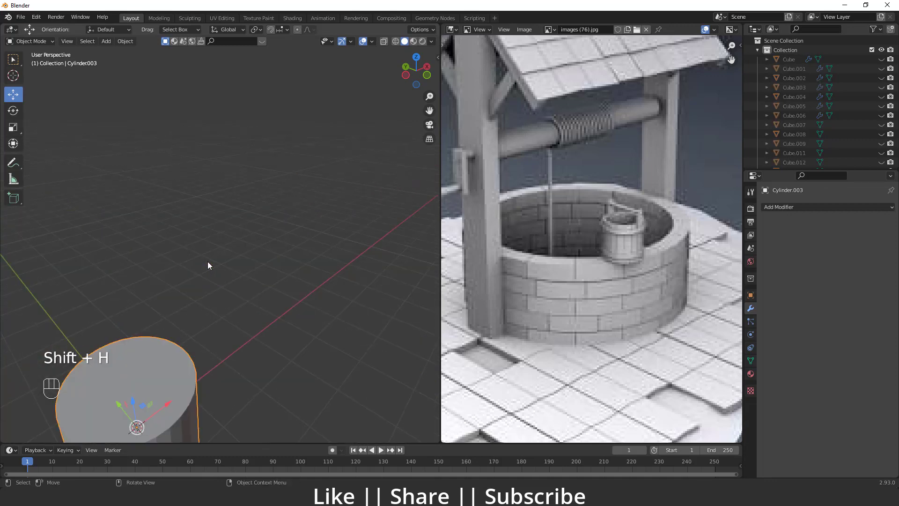
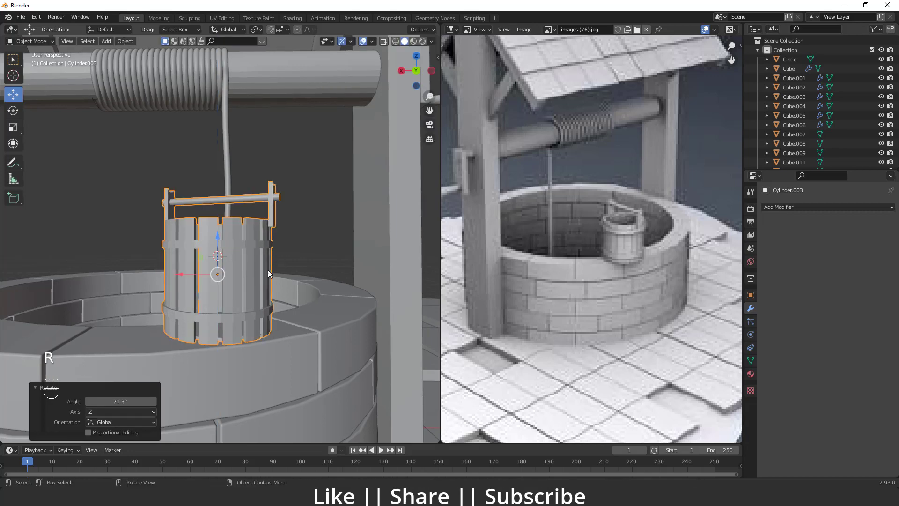
pyautogui.click(315, 204)
pyautogui.moveTo(239, 277); pyautogui.dragTo(262, 291)
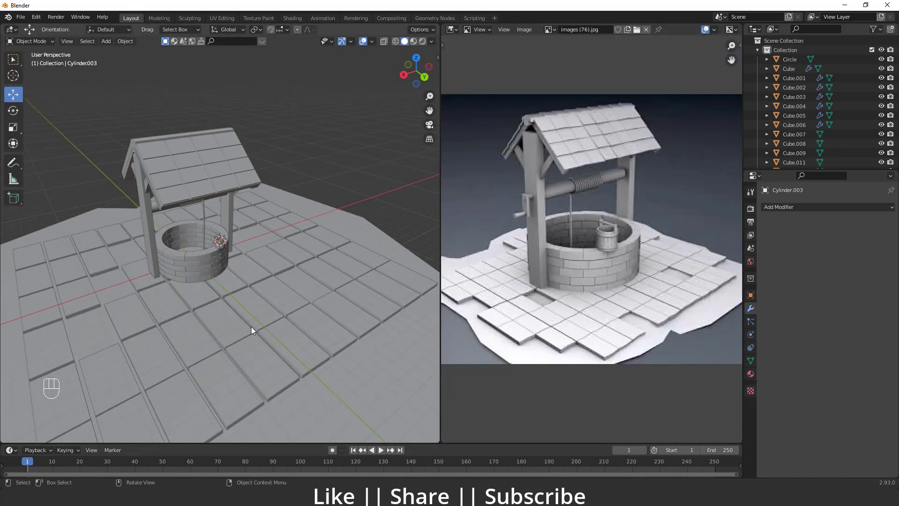
pyautogui.moveTo(261, 311); pyautogui.dragTo(265, 321)
pyautogui.click(270, 311)
pyautogui.moveTo(267, 319); pyautogui.dragTo(222, 321)
pyautogui.click(242, 283)
pyautogui.moveTo(243, 299); pyautogui.dragTo(251, 293)
pyautogui.click(228, 304)
pyautogui.click(269, 300)
pyautogui.moveTo(306, 297); pyautogui.dragTo(284, 304)
pyautogui.moveTo(283, 303); pyautogui.dragTo(268, 301)
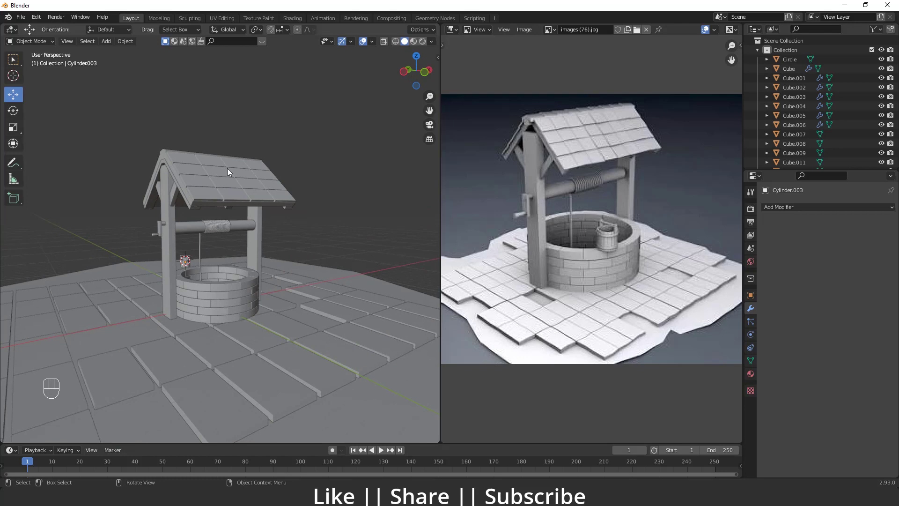